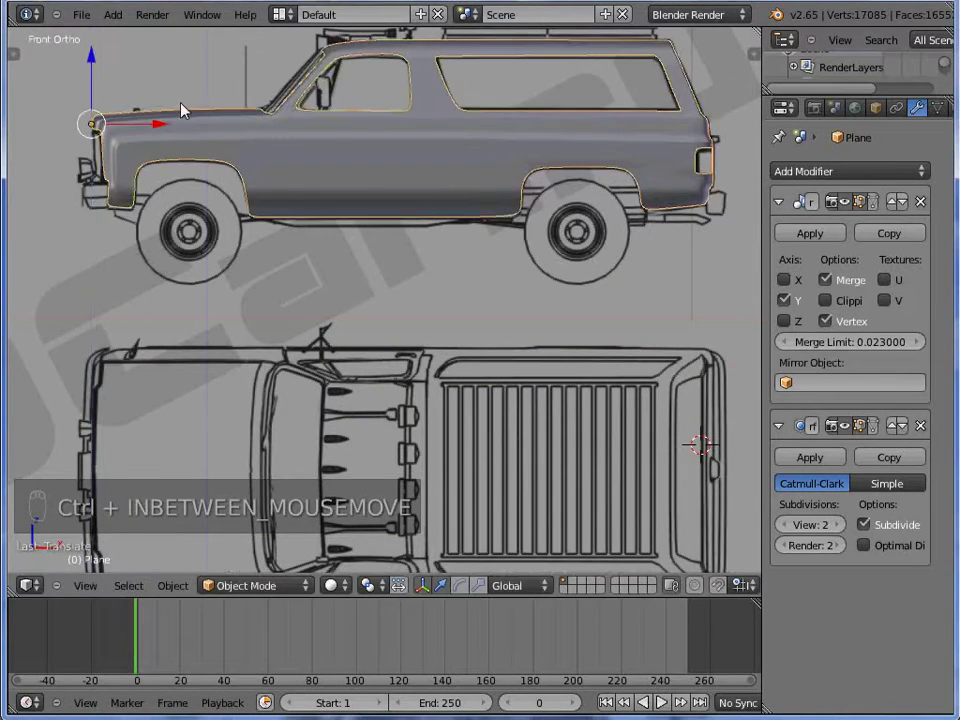
- Enter Edit Mode on the truck body in wireframe and select all of its geometry
{"action": "key", "text": "z"}
{"action": "key", "text": "Tab"}
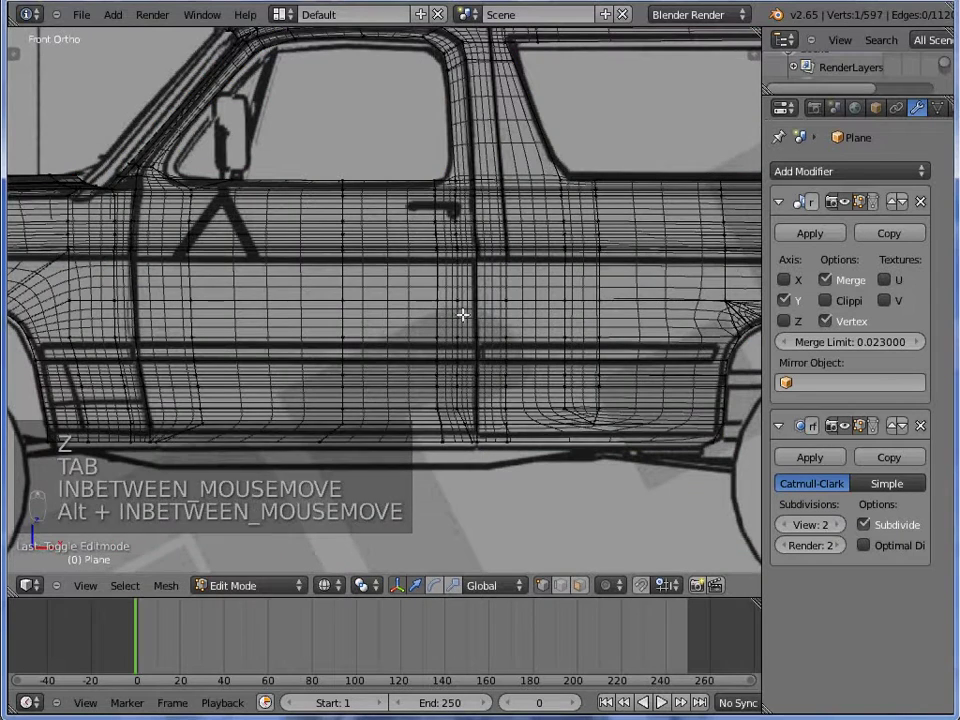
{"action": "key", "text": "a"}
{"action": "key", "text": "a"}
{"action": "key", "text": "z"}
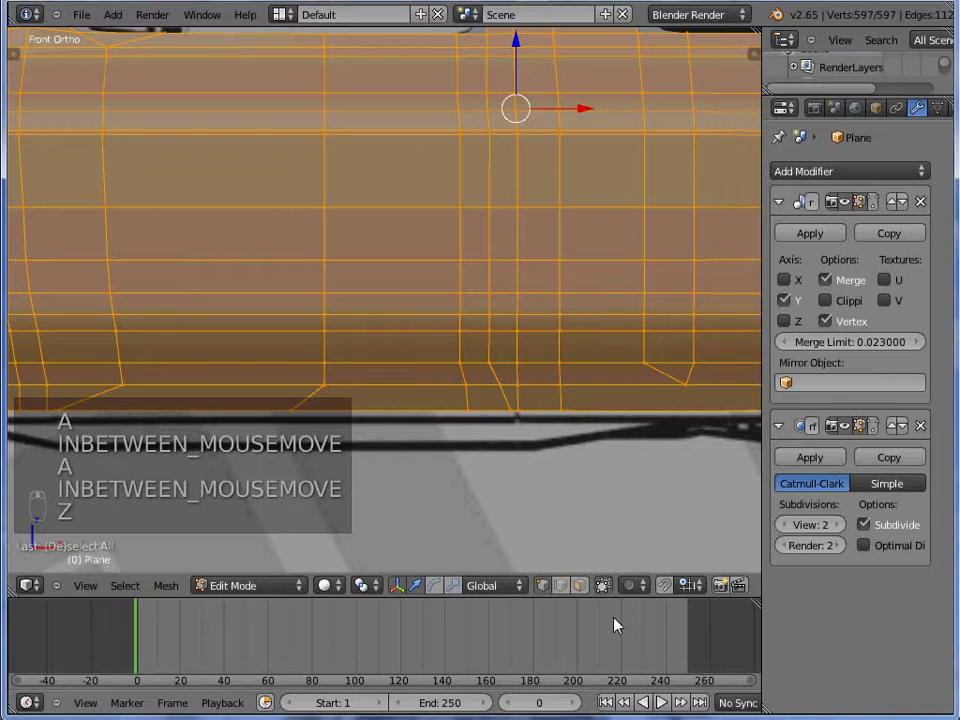
- Select the front door faces — window frame and lower panel — and orbit to verify
{"action": "key", "text": "z"}
{"action": "key", "text": "a"}
{"action": "key", "text": "c"}
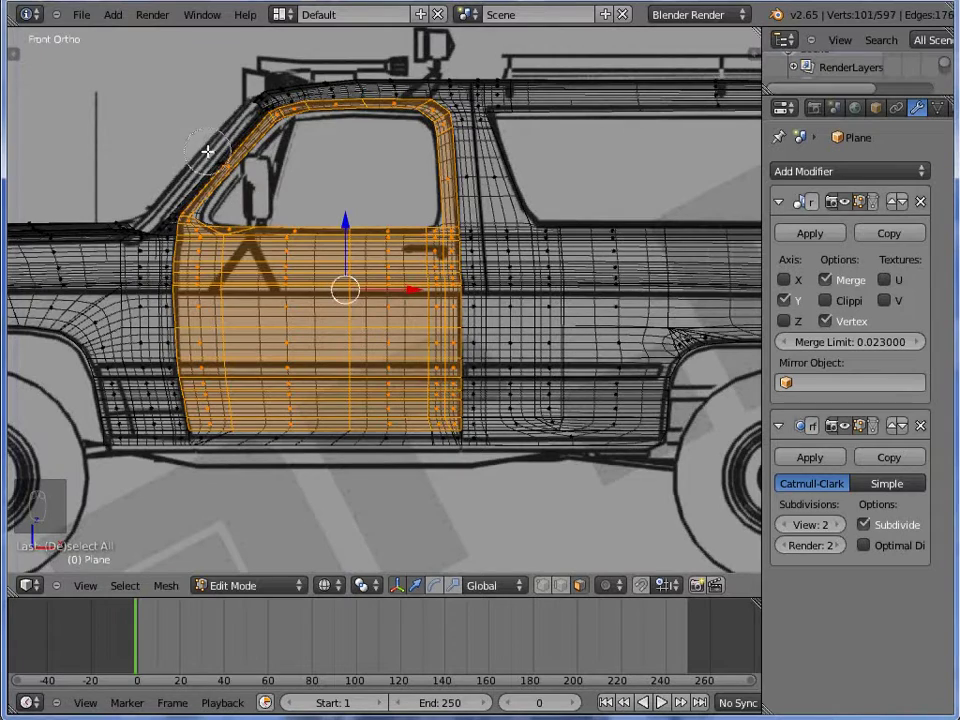
- Separate the selected door faces into their own object with P > Selection
{"action": "key", "text": "z"}
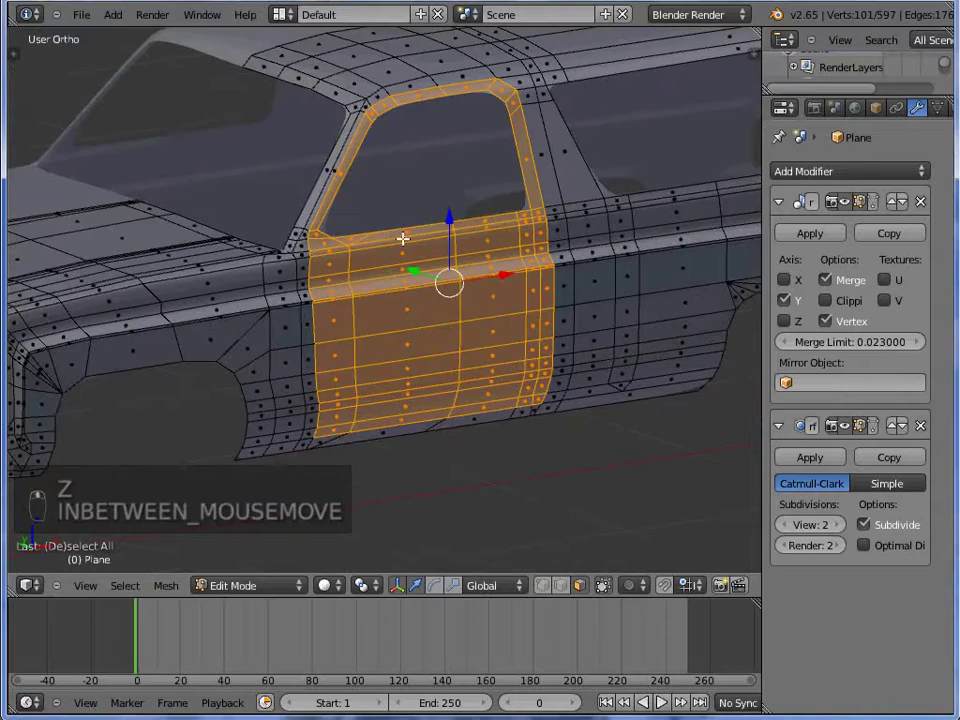
{"action": "key", "text": "p"}
{"action": "key", "text": "Tab"}
{"action": "key", "text": "a"}
{"action": "key", "text": "KP_1"}
- Return to the body mesh and select the edge loop around the door opening
{"action": "key", "text": "Tab"}
{"action": "key", "text": "z"}
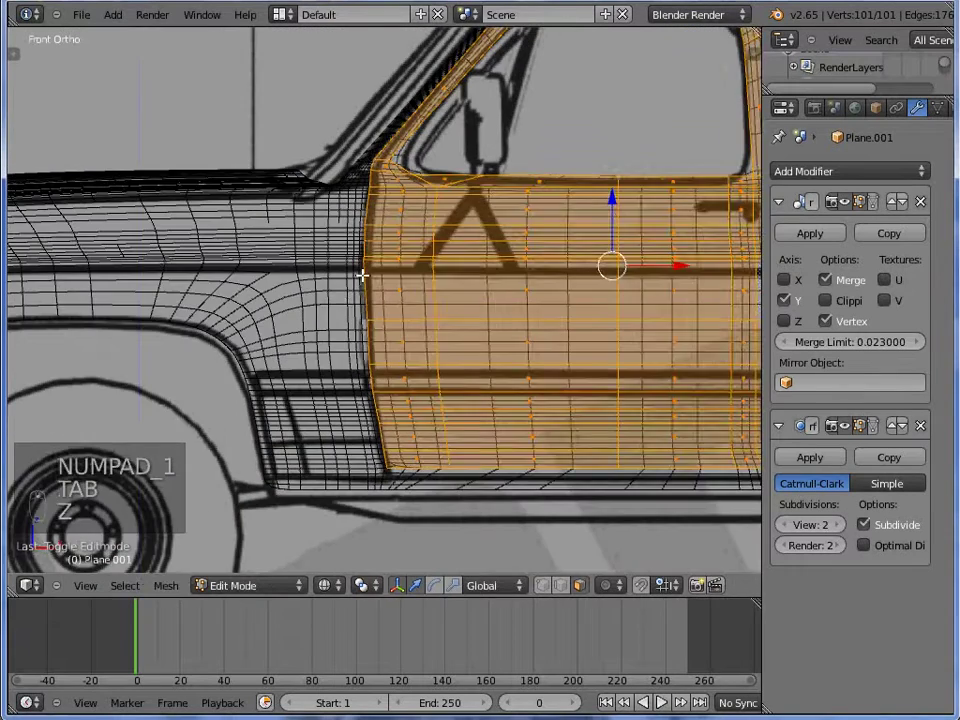
{"action": "key", "text": "Tab"}
{"action": "key", "text": "Tab"}
{"action": "key", "text": "a"}
{"action": "key", "text": "z"}
{"action": "key", "text": "z"}
{"action": "middle_click", "coordinate": [391, 354]}
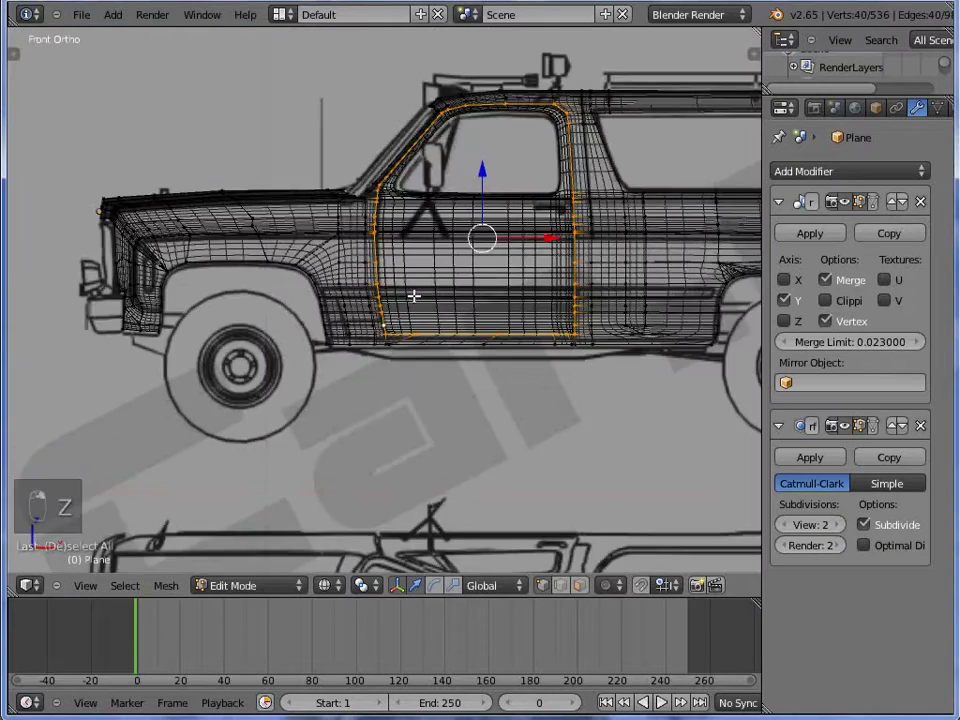
- Select the door piece's outer edge loops with Alt-click around the window frame
{"action": "key", "text": "a"}
{"action": "key", "text": "z"}
{"action": "key", "text": "Tab"}
{"action": "key", "text": "Tab"}
{"action": "key", "text": "z"}
{"action": "key", "text": "c"}
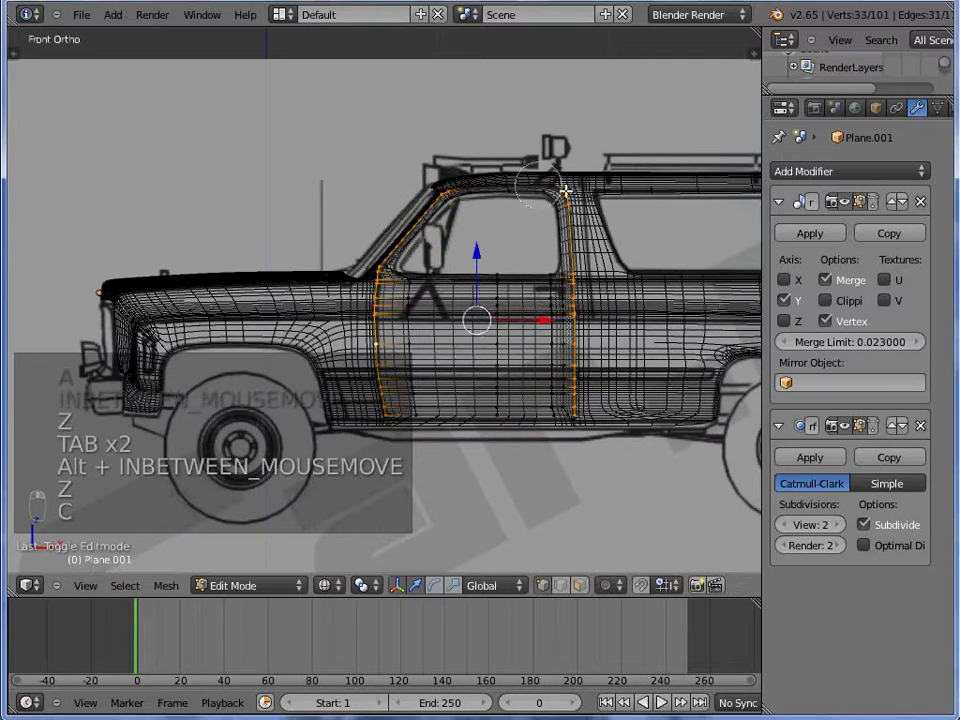
{"action": "key", "text": "z"}
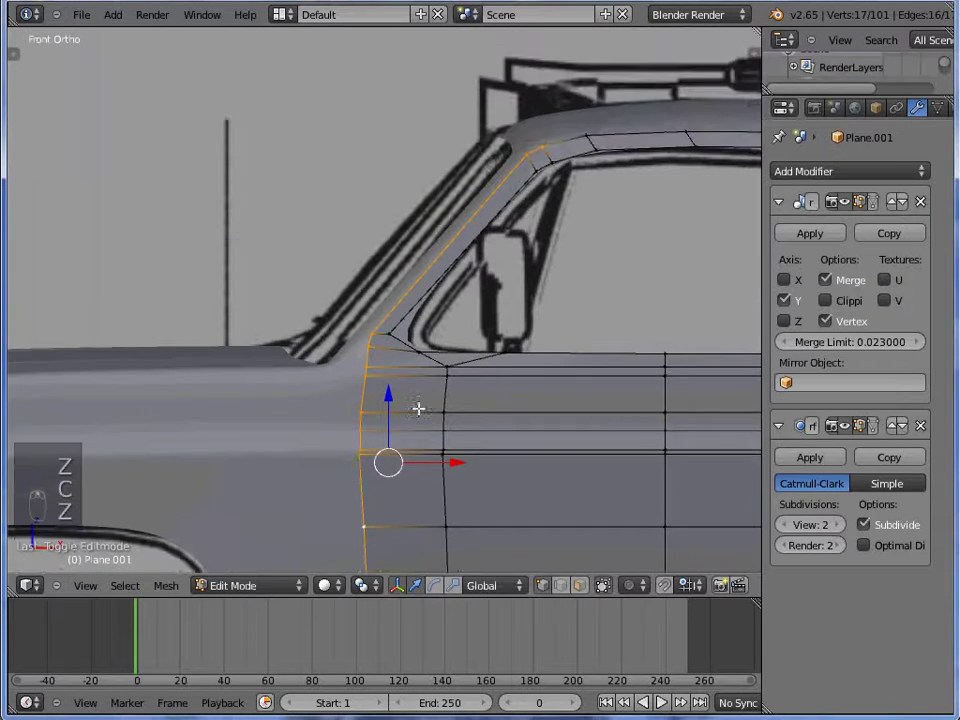
{"action": "key", "text": "Tab"}
{"action": "key", "text": "Tab"}
{"action": "key", "text": "z"}
{"action": "key", "text": "c"}
{"action": "key", "text": "c"}
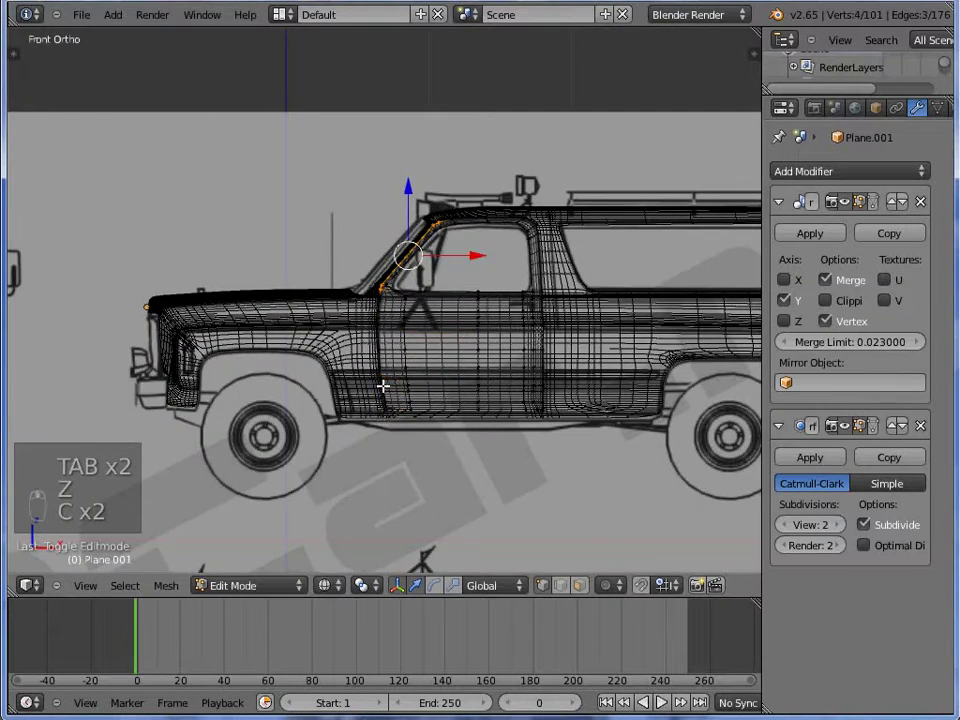
- Extend the selection to the full outer border loop of the door opening
{"action": "key", "text": "z"}
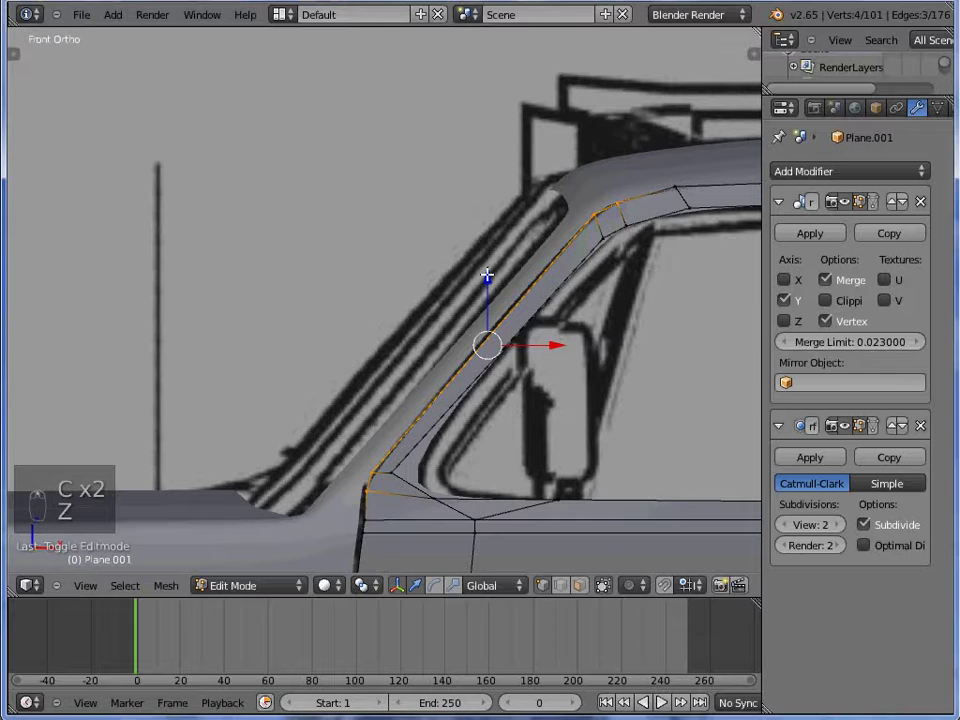
{"action": "key", "text": "Tab"}
{"action": "key", "text": "Tab"}
{"action": "key", "text": "z"}
{"action": "key", "text": "c"}
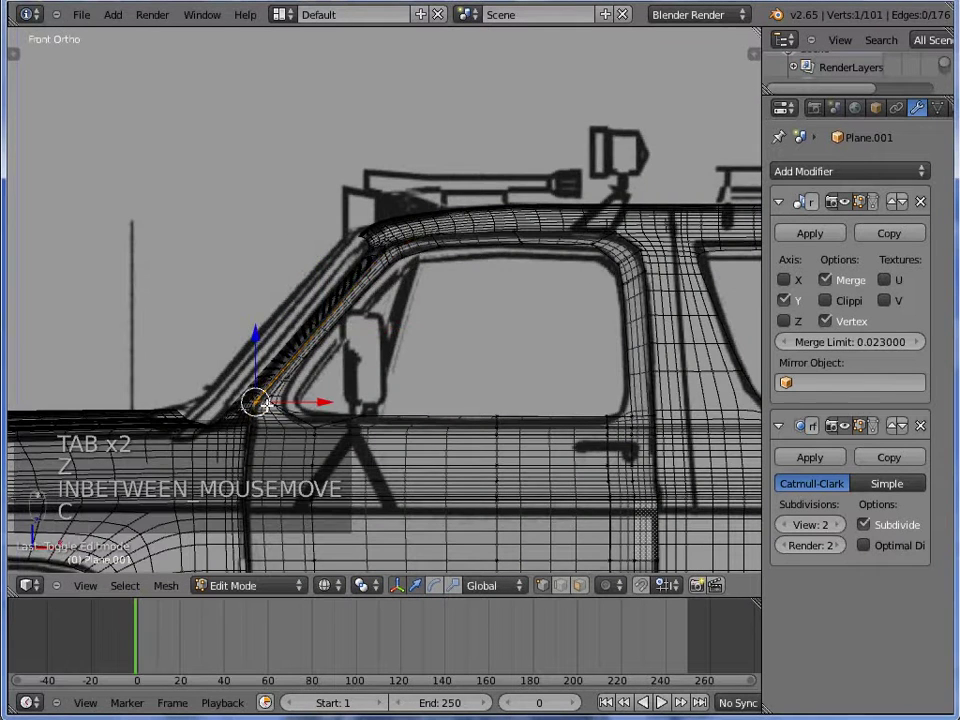
{"action": "key", "text": "c"}
{"action": "key", "text": "z"}
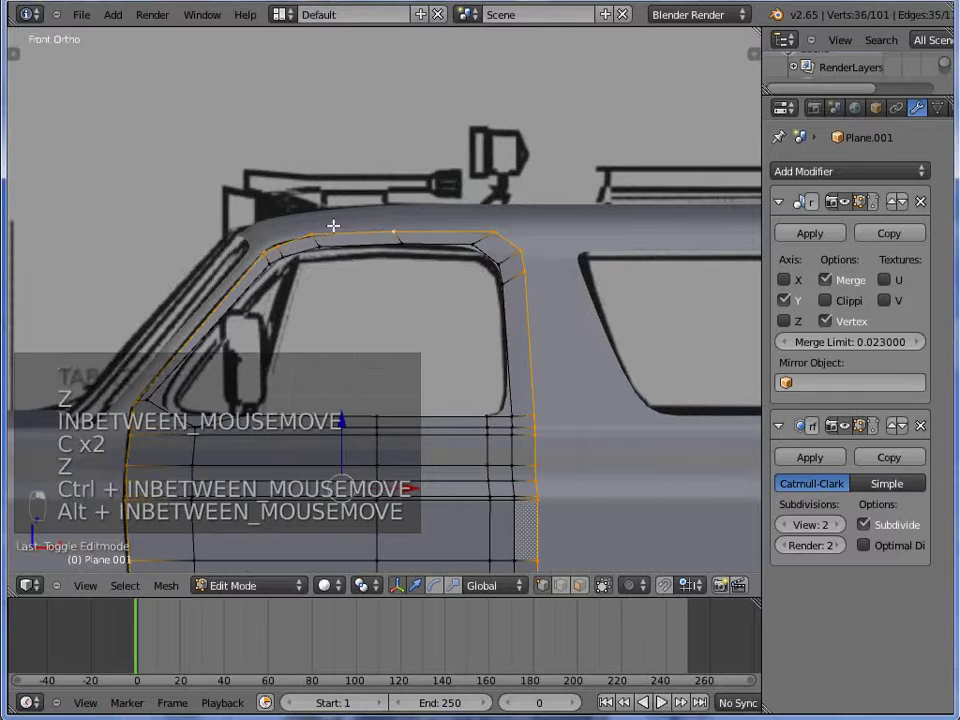
{"action": "key", "text": "z"}
{"action": "key", "text": "c"}
- Grab/extrude the border loop into an inward-turned rim and view it smoothed
{"action": "key", "text": "z"}
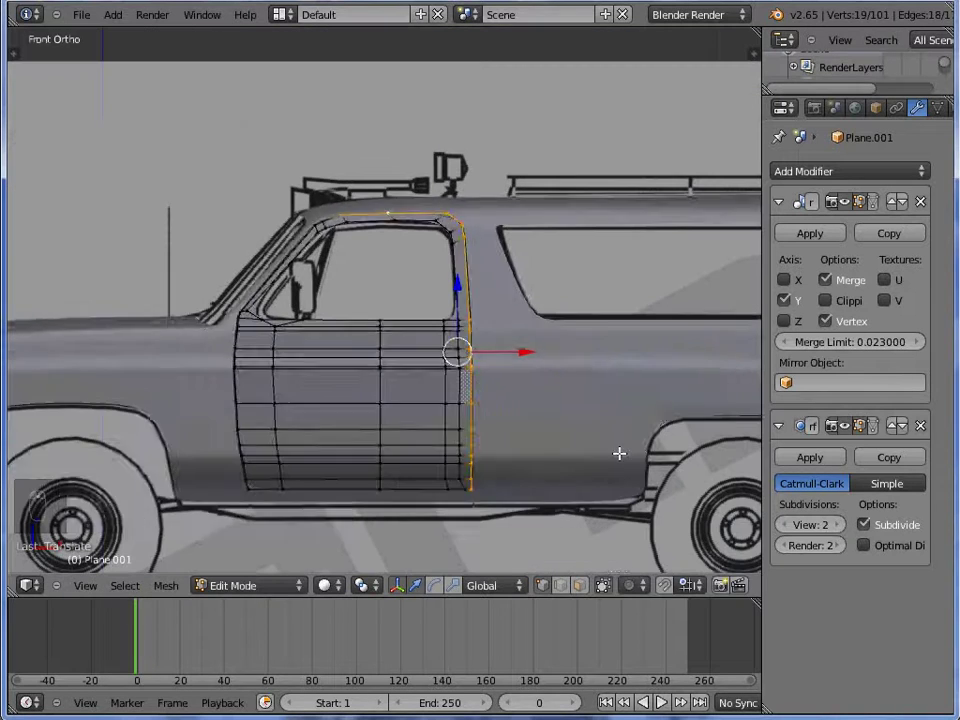
{"action": "key", "text": "z"}
{"action": "key", "text": "c"}
{"action": "key", "text": "z"}
{"action": "key", "text": "Tab"}
{"action": "key", "text": "a"}
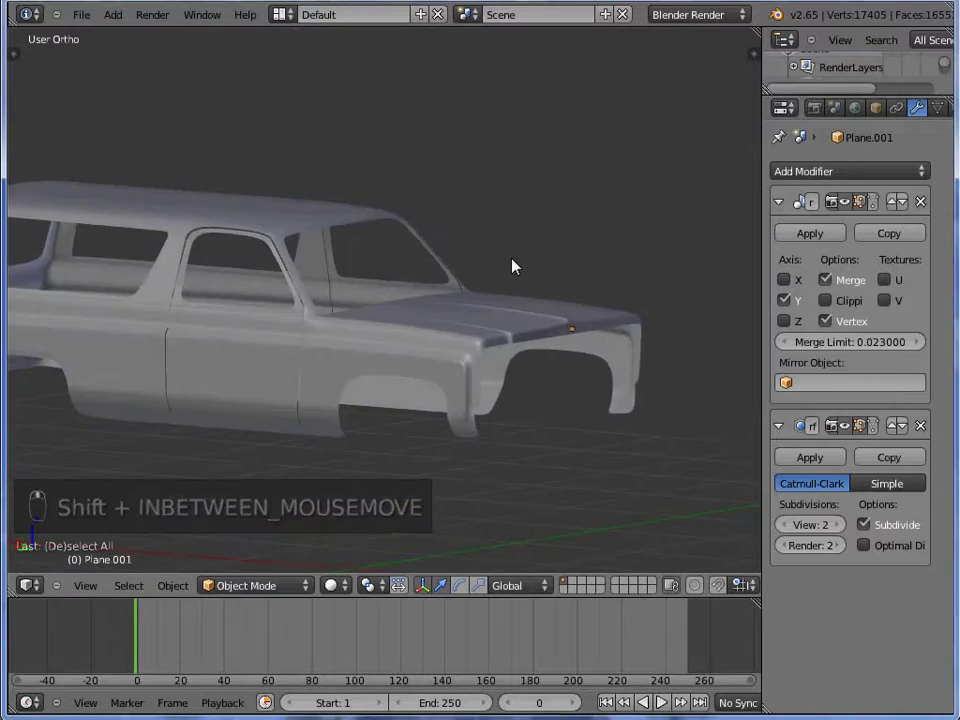
- In front view, move the door's top window-frame vertices to follow the roof line
{"action": "key", "text": "KP_1"}
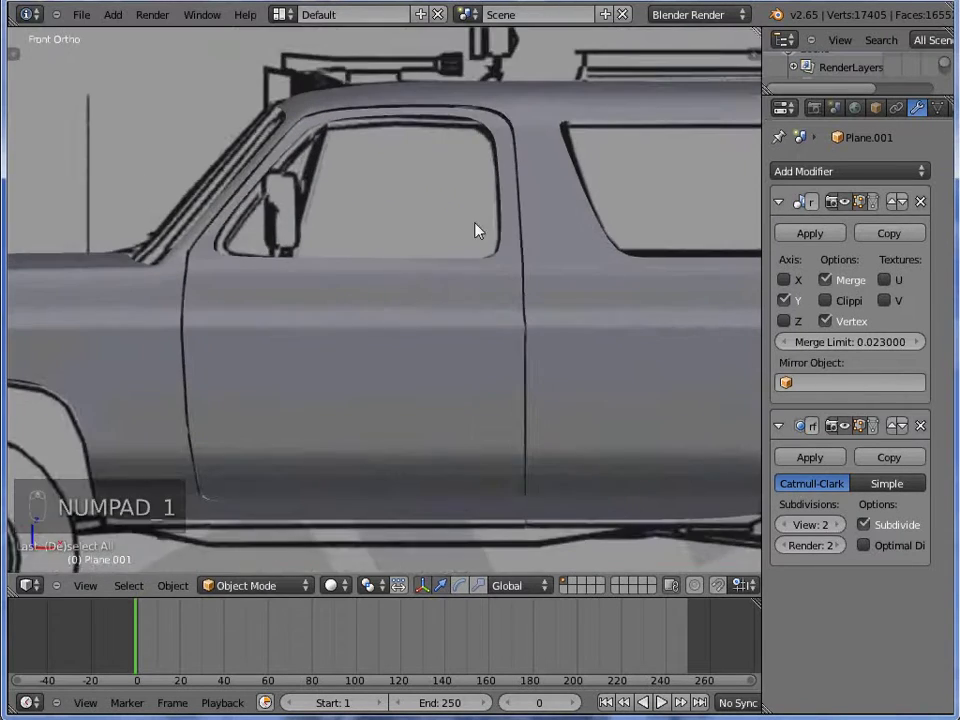
{"action": "key", "text": "Tab"}
{"action": "key", "text": "z"}
{"action": "key", "text": "z"}
{"action": "key", "text": "g"}
{"action": "key", "text": "g"}
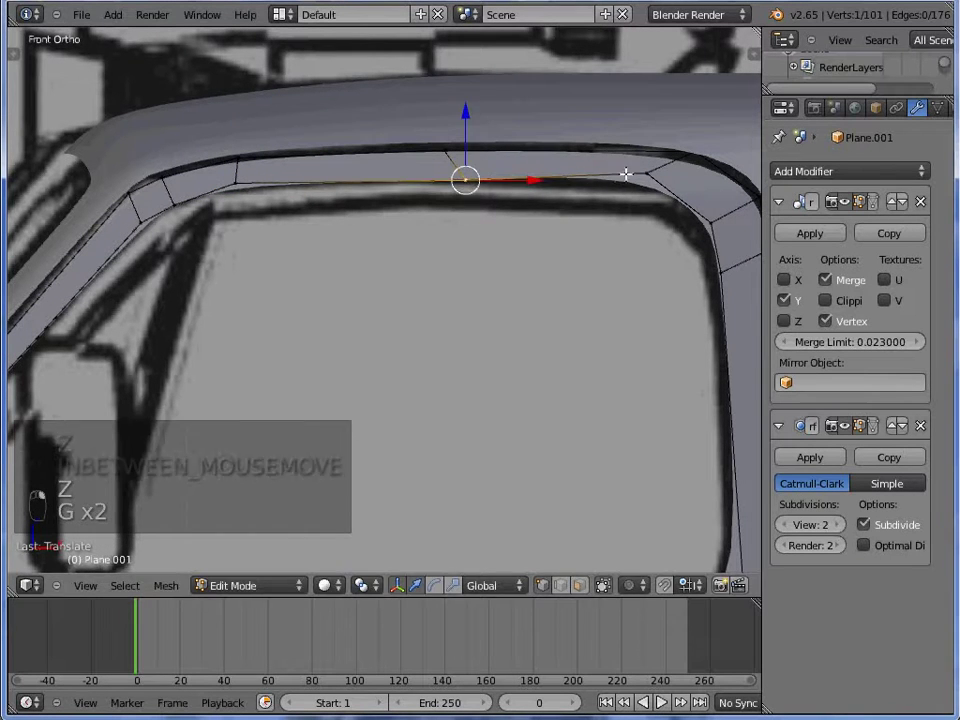
{"action": "key", "text": "g"}
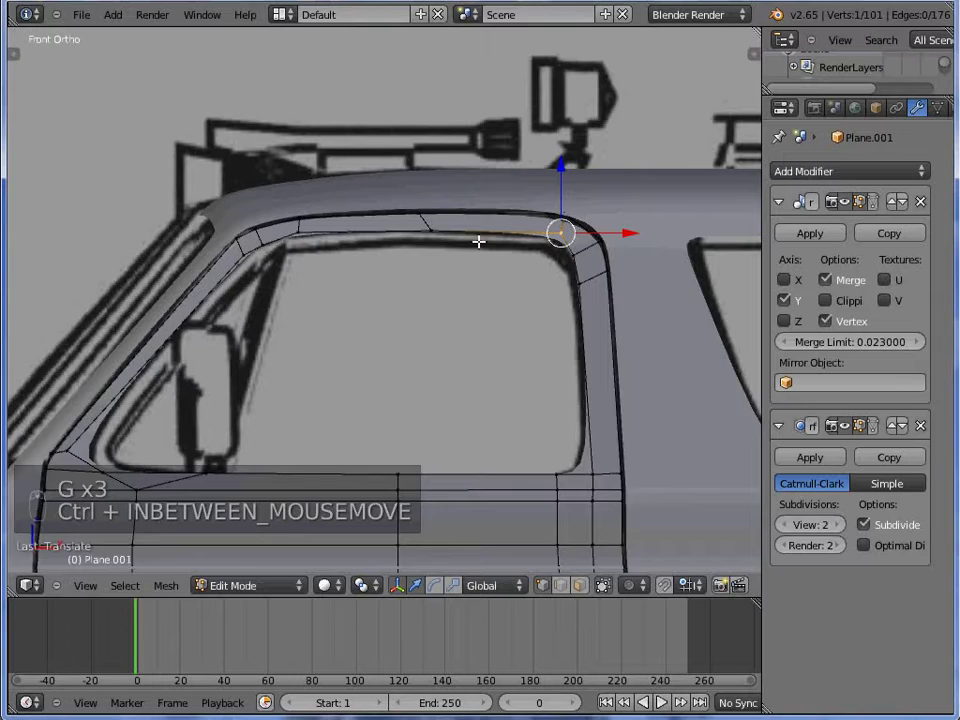
{"action": "key", "text": "g"}
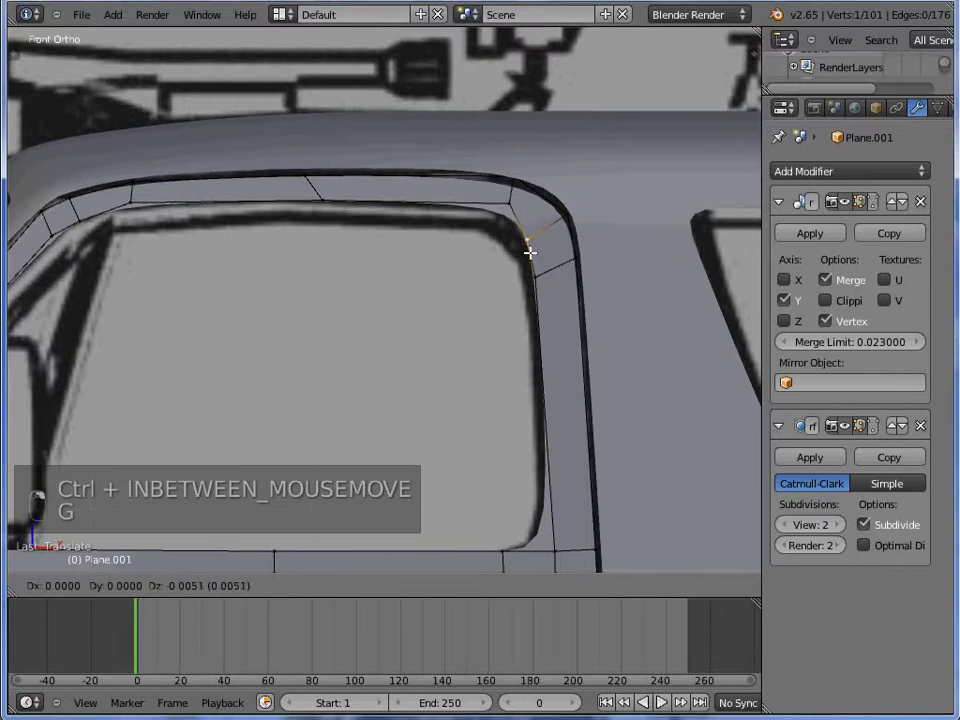
- Switch to the body mesh and select its window-corner vertices for adjusting
{"action": "key", "text": "Tab"}
{"action": "key", "text": "a"}
{"action": "key", "text": "Tab"}
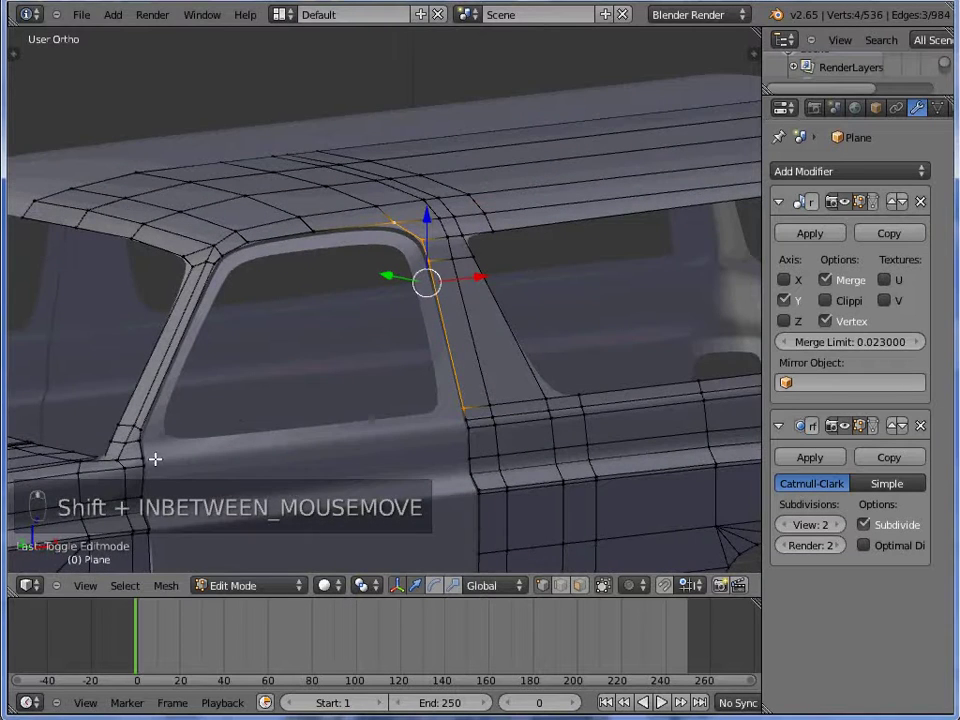
- Select the body's window-opening edge loop and extrude it for extra depth
{"action": "key", "text": "KP_1"}
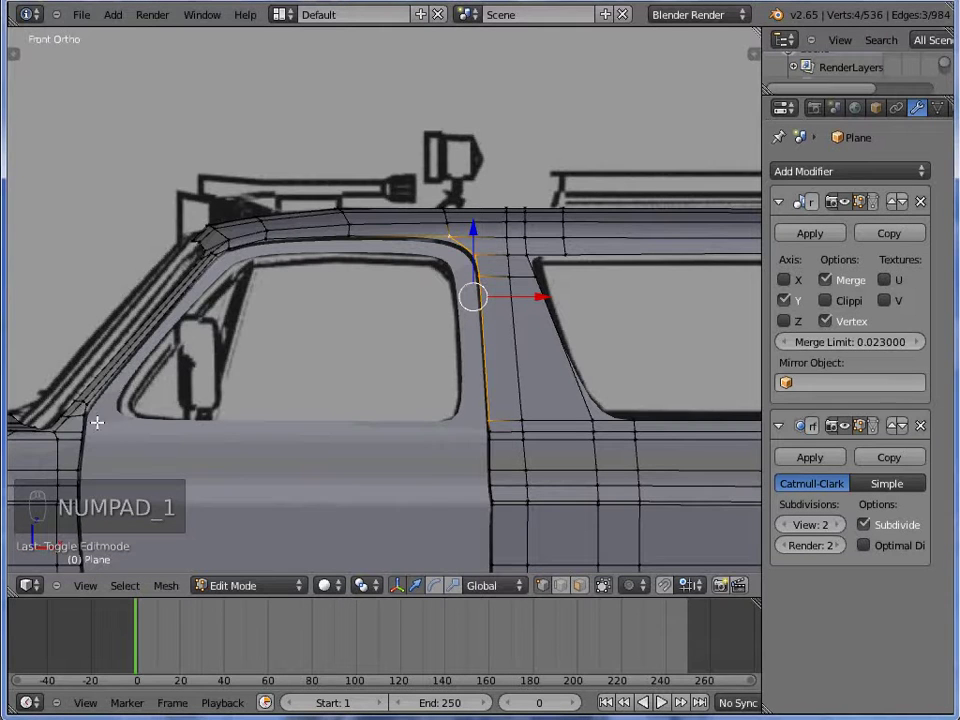
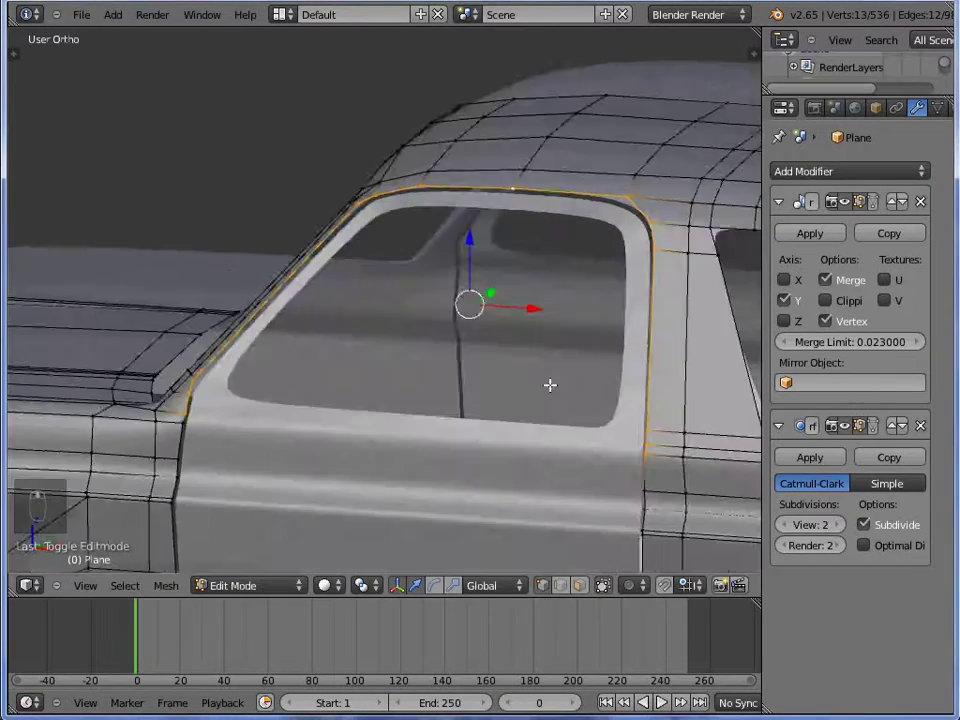
{"action": "key", "text": "z"}
{"action": "key", "text": "KP_1"}
{"action": "key", "text": "c"}
{"action": "key", "text": "z"}
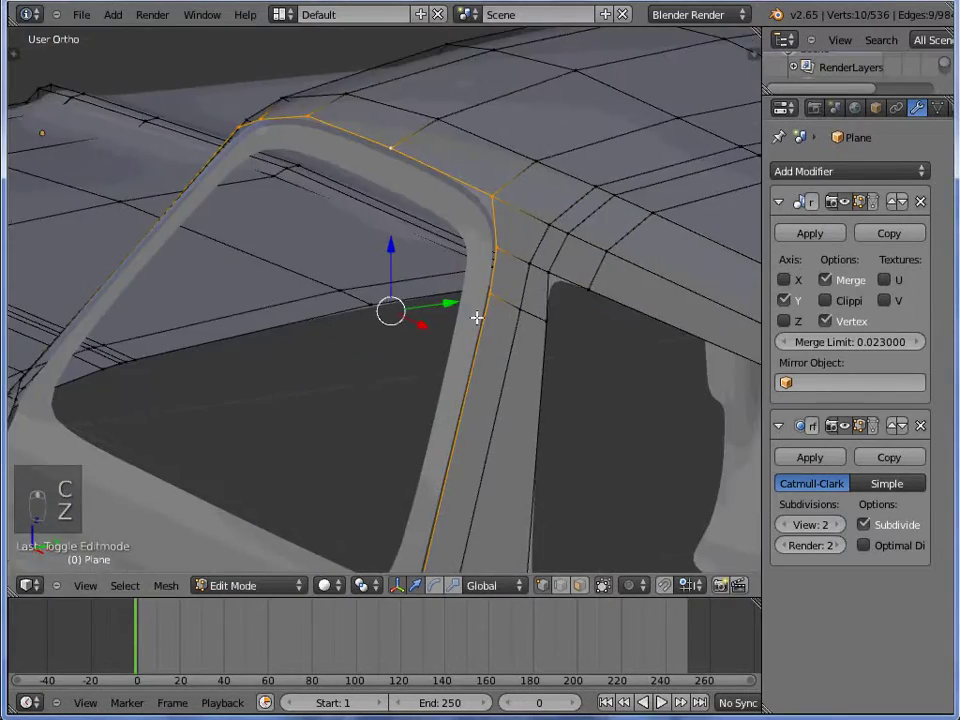
{"action": "key", "text": "e"}
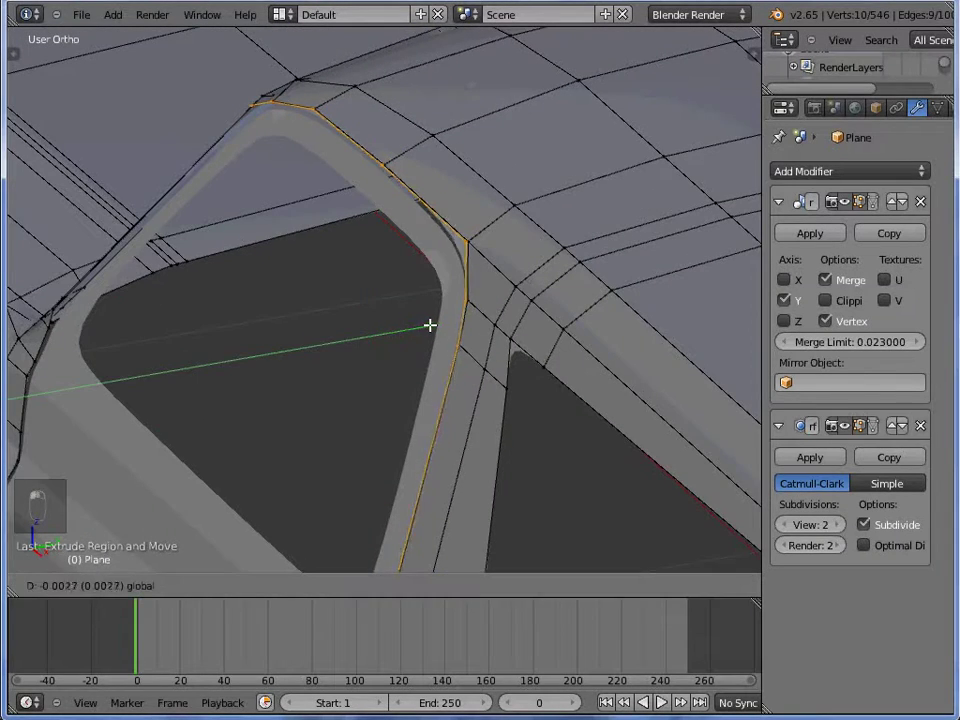
{"action": "key", "text": "Tab"}
{"action": "key", "text": "Tab"}
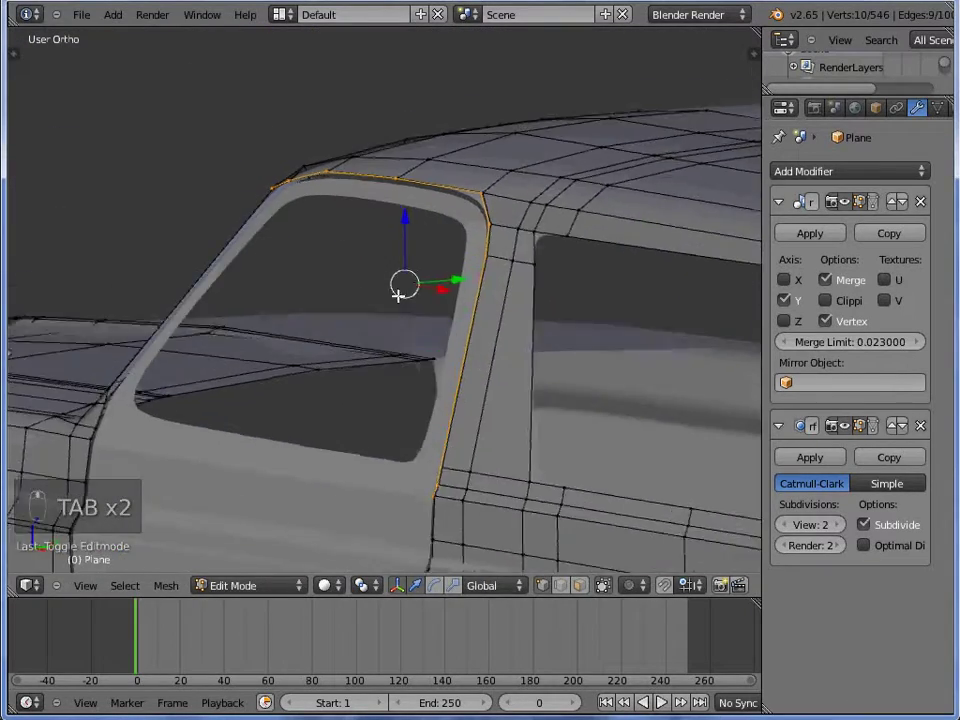
- Scale the extruded loop inward to form a crisp rim around the window opening
{"action": "key", "text": "s"}
{"action": "key", "text": "KP_1"}
{"action": "key", "text": "s"}
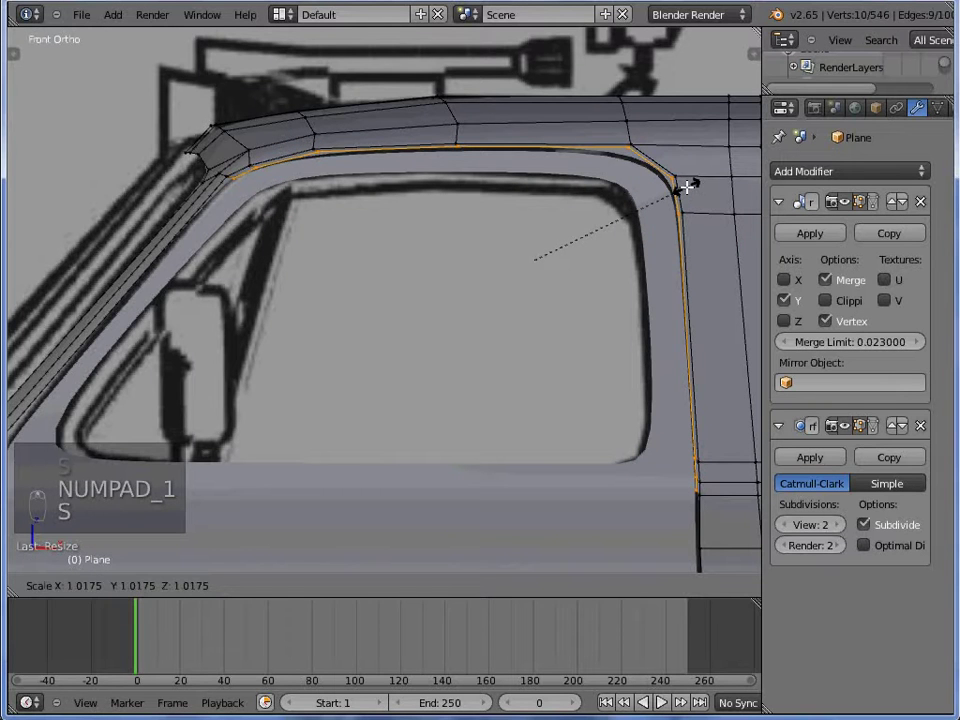
{"action": "key", "text": "c"}
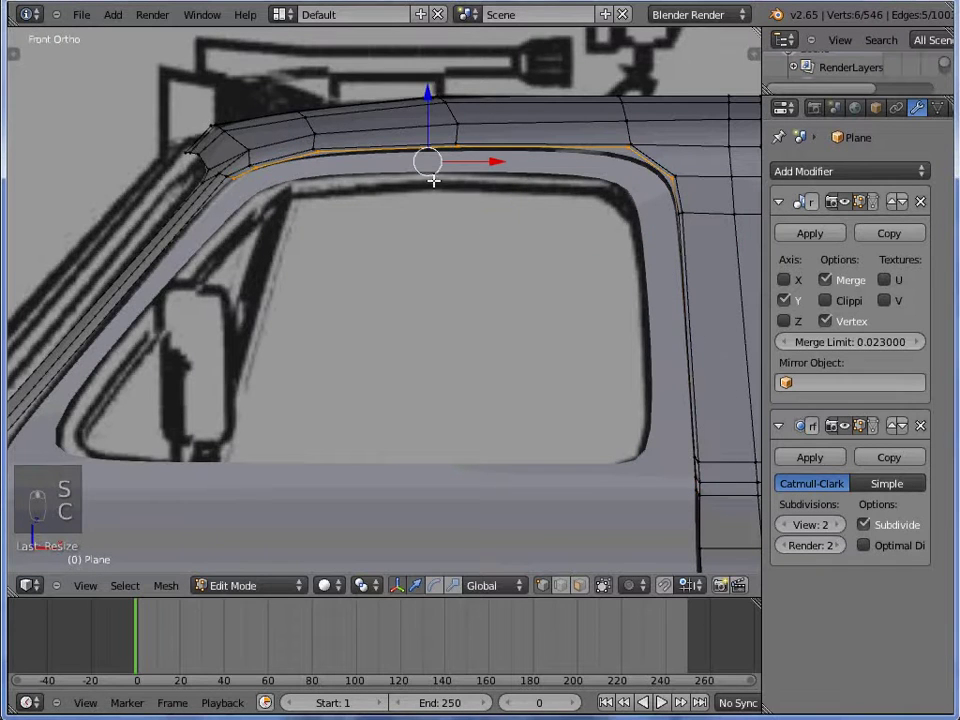
{"action": "key", "text": "c"}
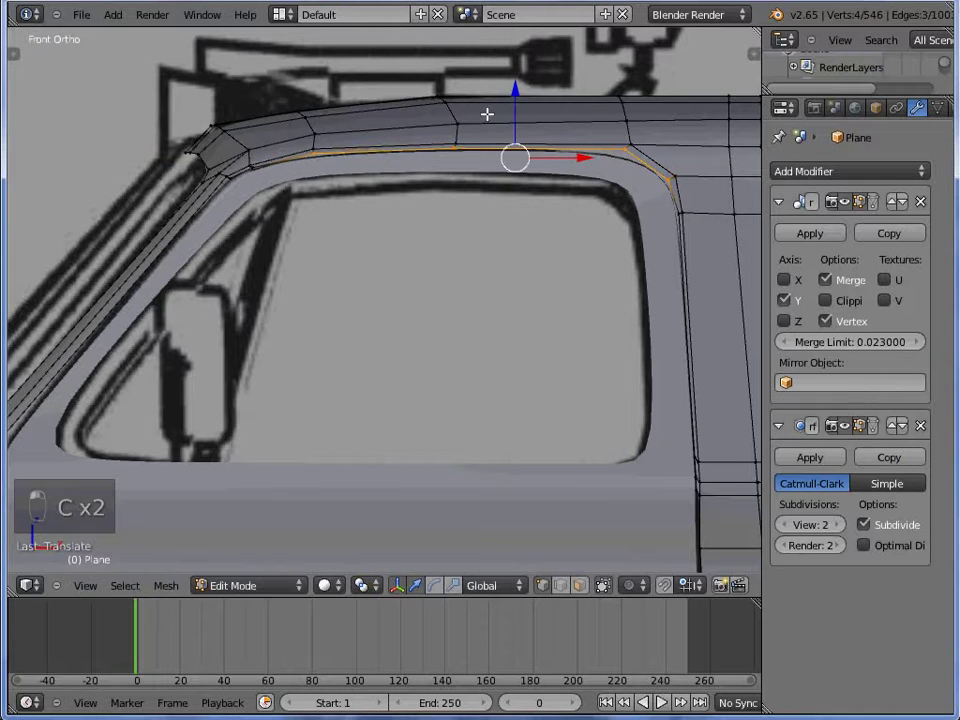
{"action": "key", "text": "c"}
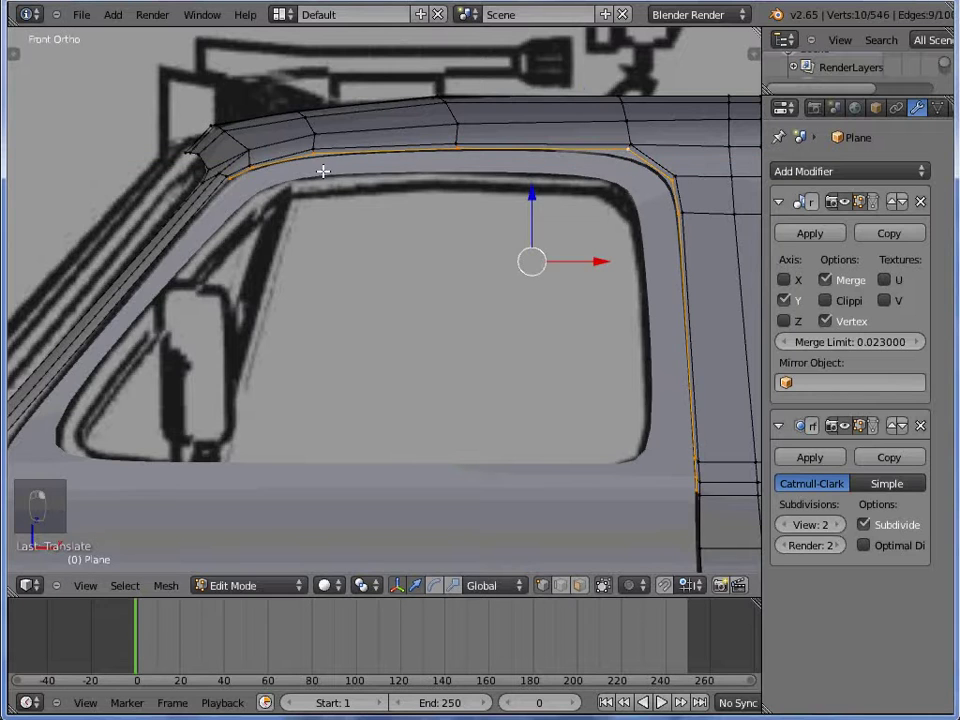
- Finish the extruded rim and view the smoothed body in Object Mode
{"action": "key", "text": "a"}
{"action": "key", "text": "Tab"}
{"action": "key", "text": "Tab"}
{"action": "key", "text": "e"}
{"action": "key", "text": "a"}
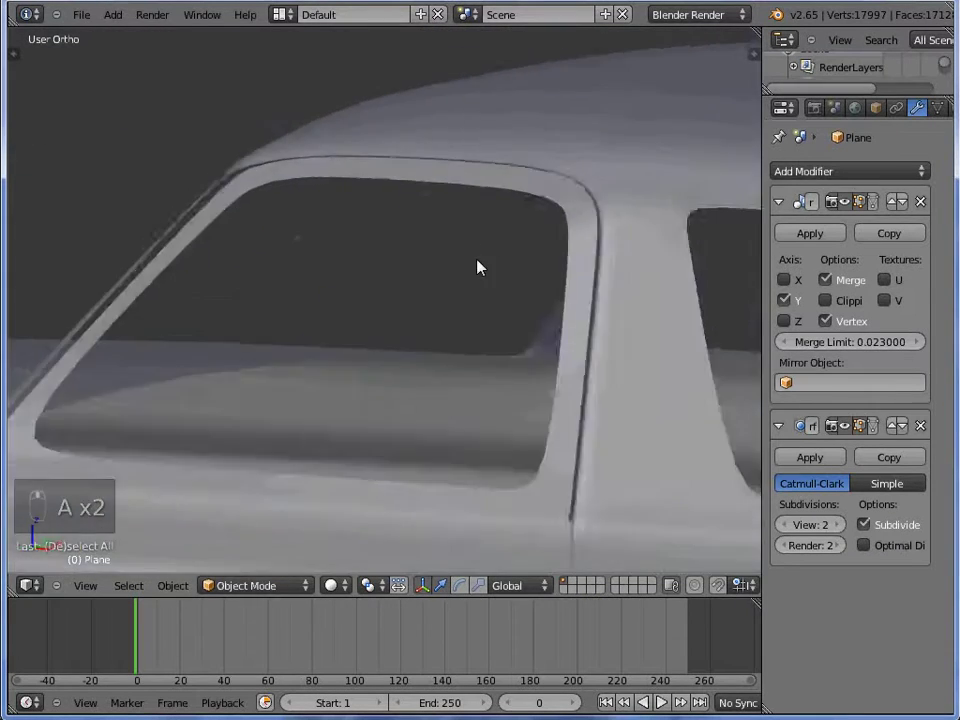
- Extrude and scale the door-frame edge loop inward to cut a seam groove, then preview smoothed
{"action": "left_click_drag", "start_coordinate": [534, 266], "coordinate": [600, 266]}
{"action": "key", "text": "Tab"}
{"action": "key", "text": "KP_1"}
{"action": "key", "text": "e"}
{"action": "key", "text": "s"}
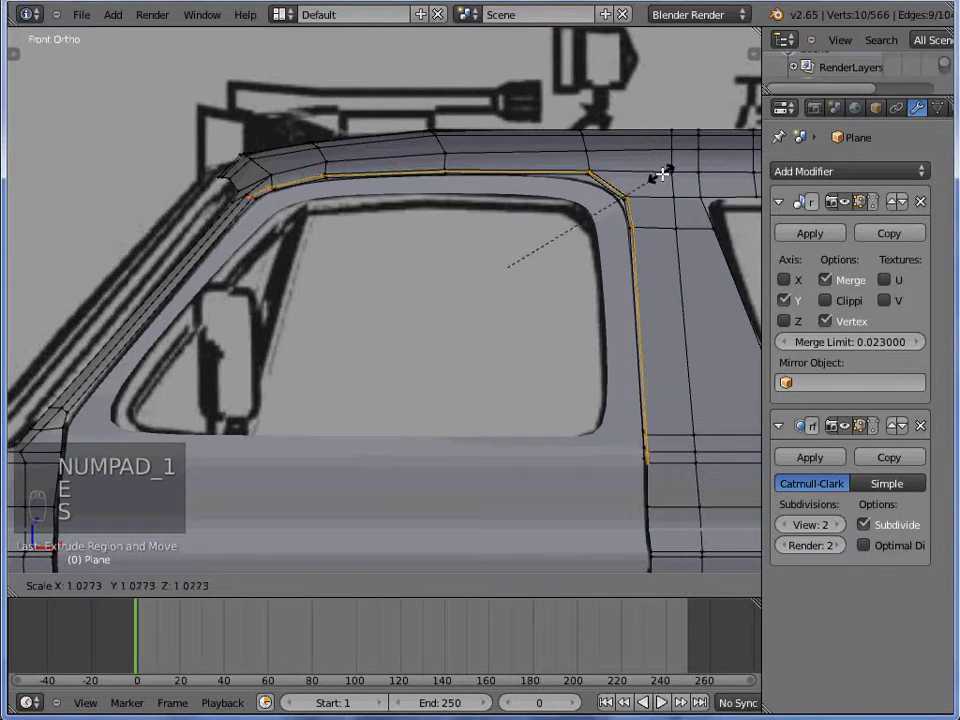
{"action": "key", "text": "s"}
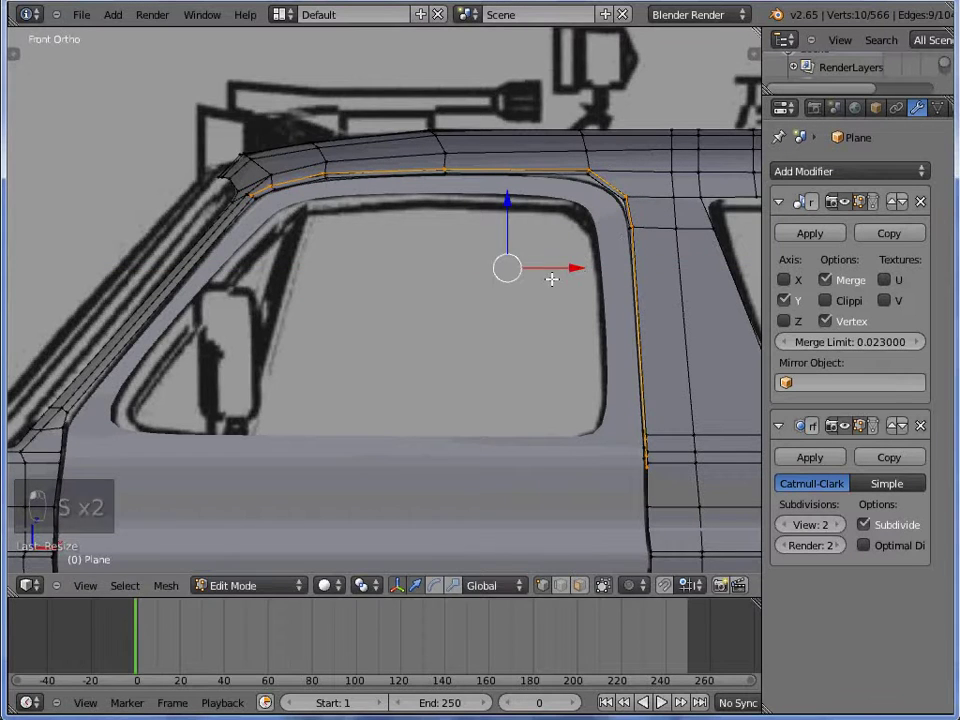
{"action": "key", "text": "Tab"}
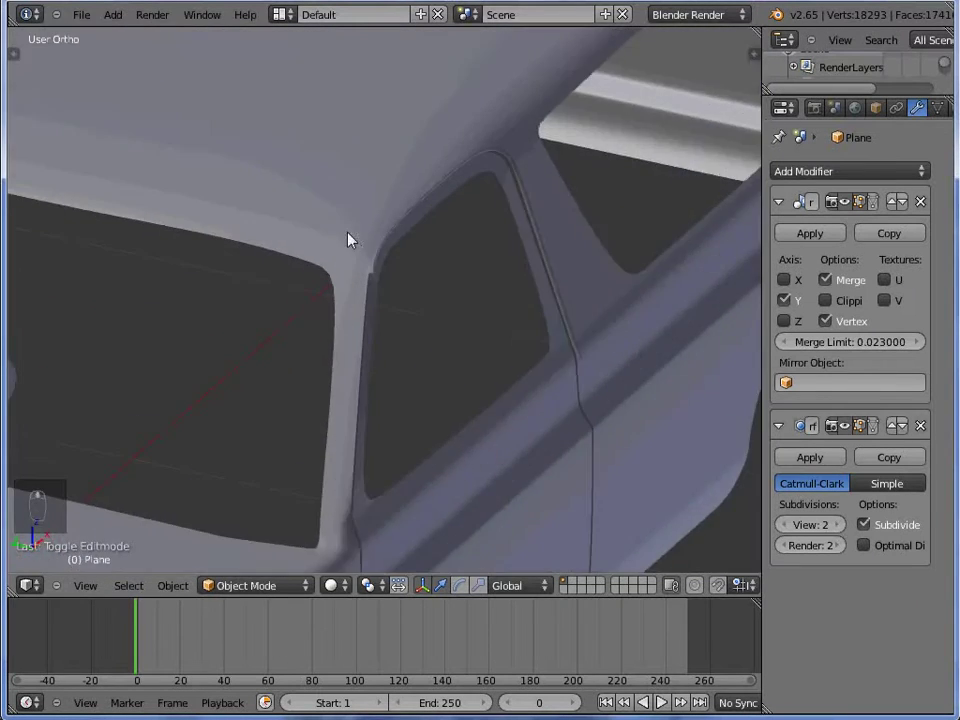
- Select the window's top and side edge strip and separate it into its own object
{"action": "key", "text": "Tab"}
{"action": "key", "text": "z"}
{"action": "key", "text": "a"}
{"action": "key", "text": "c"}
{"action": "key", "text": "z"}
{"action": "key", "text": "z"}
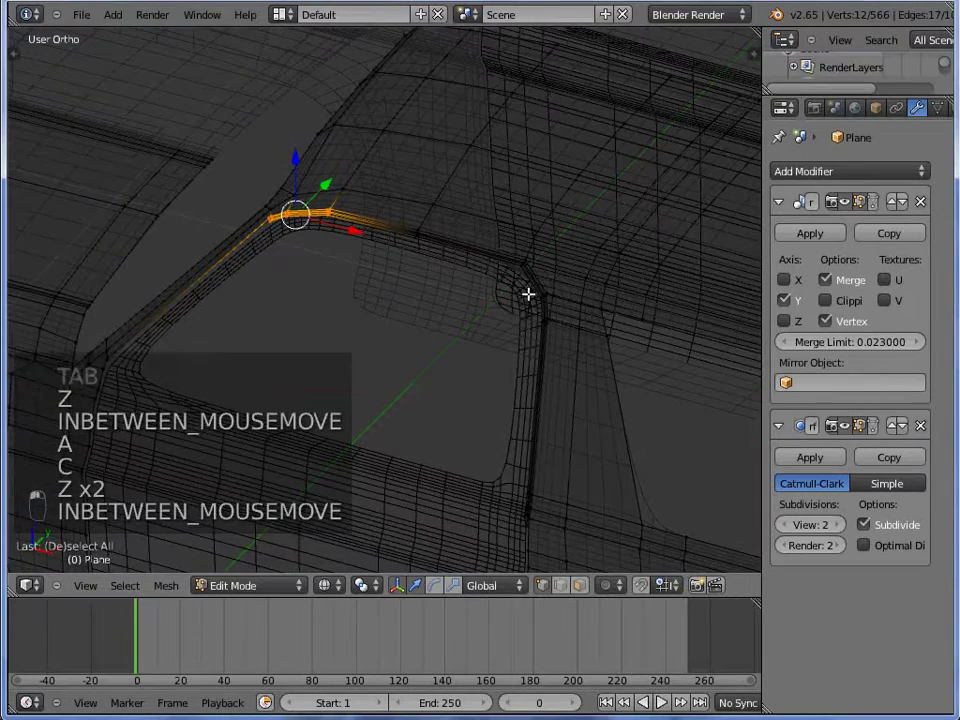
{"action": "key", "text": "c"}
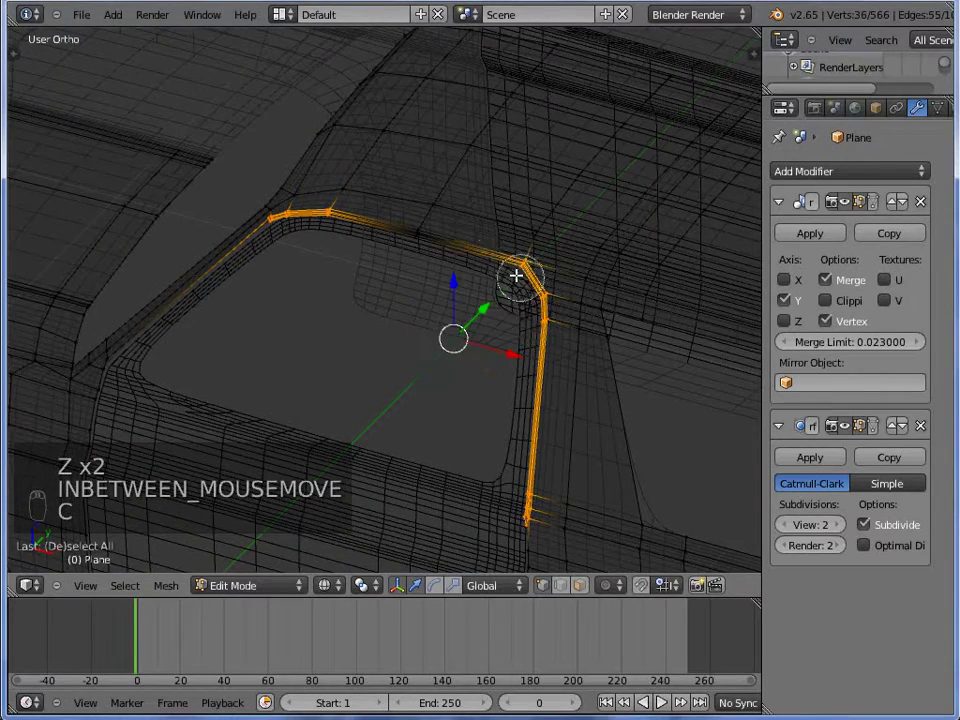
{"action": "key", "text": "z"}
{"action": "key", "text": "p"}
{"action": "key", "text": "Tab"}
{"action": "key", "text": "a"}
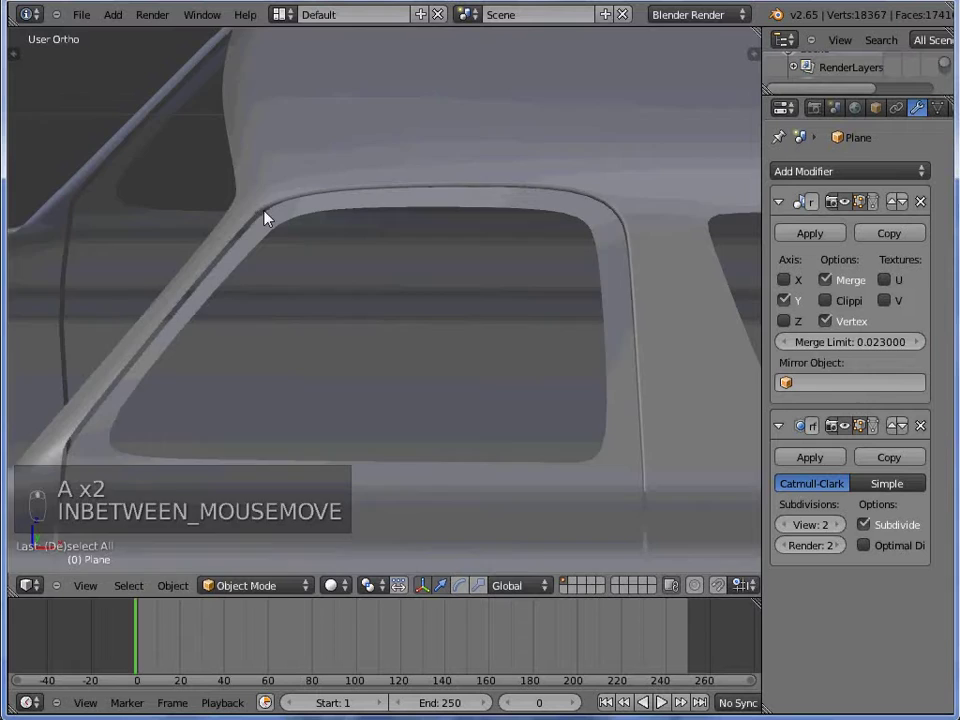
- Edit the door piece Plane.001 and crease its window-opening loops with Shift+E
{"action": "key", "text": "KP_1"}
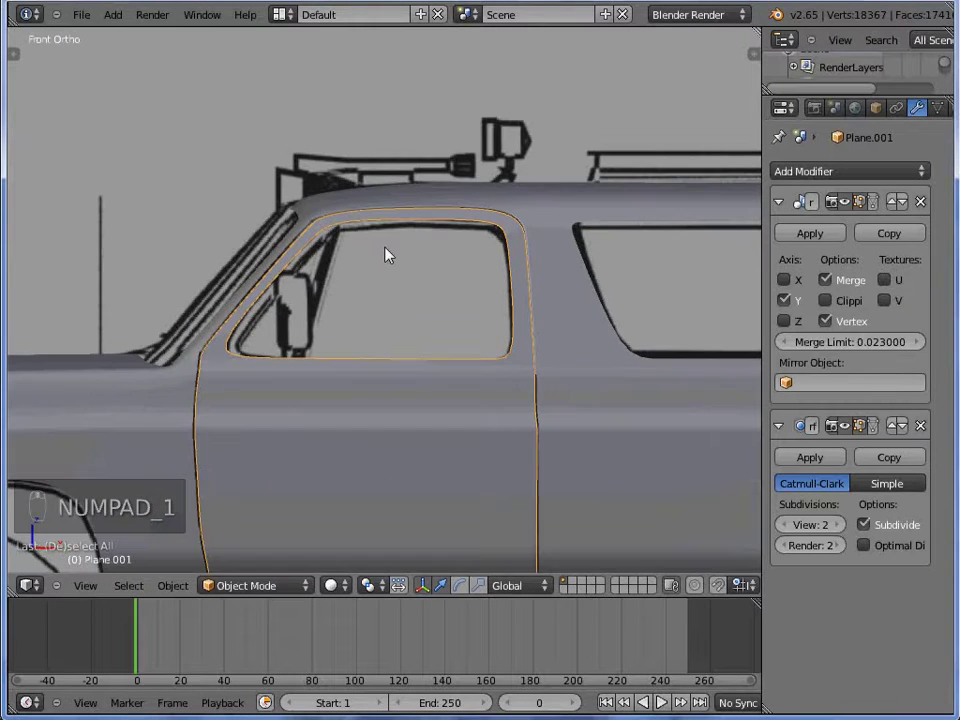
{"action": "key", "text": "z"}
{"action": "key", "text": "z"}
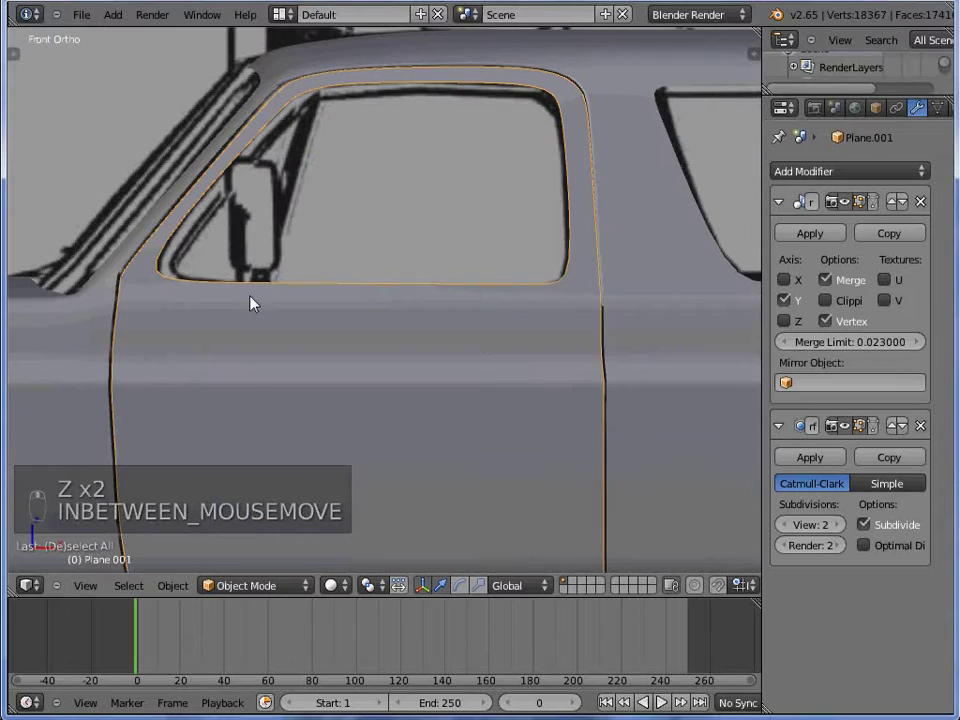
{"action": "key", "text": "Tab"}
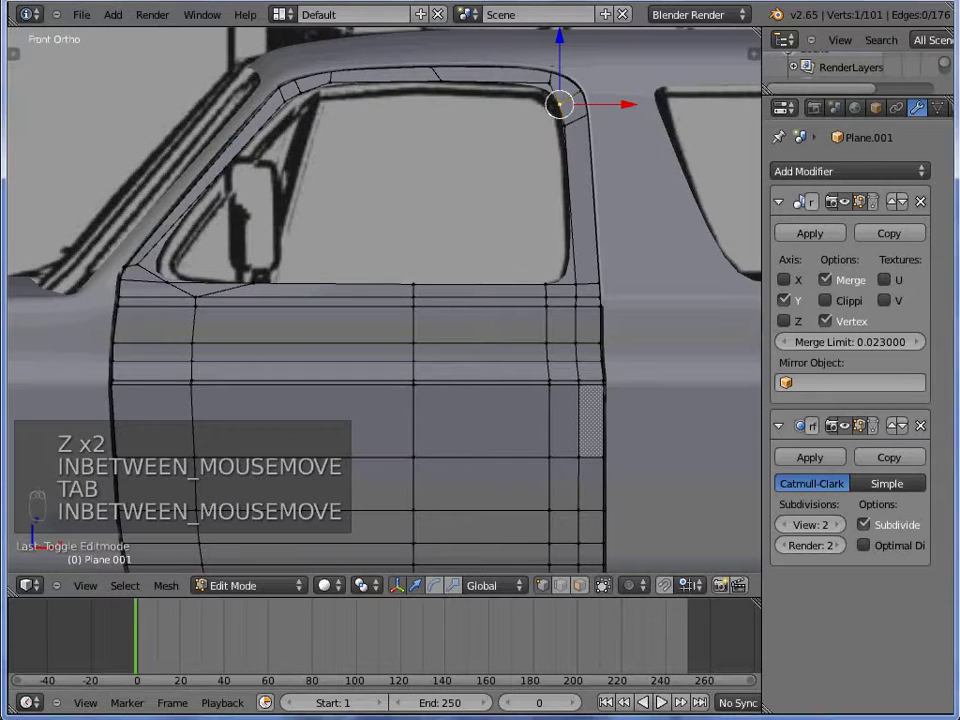
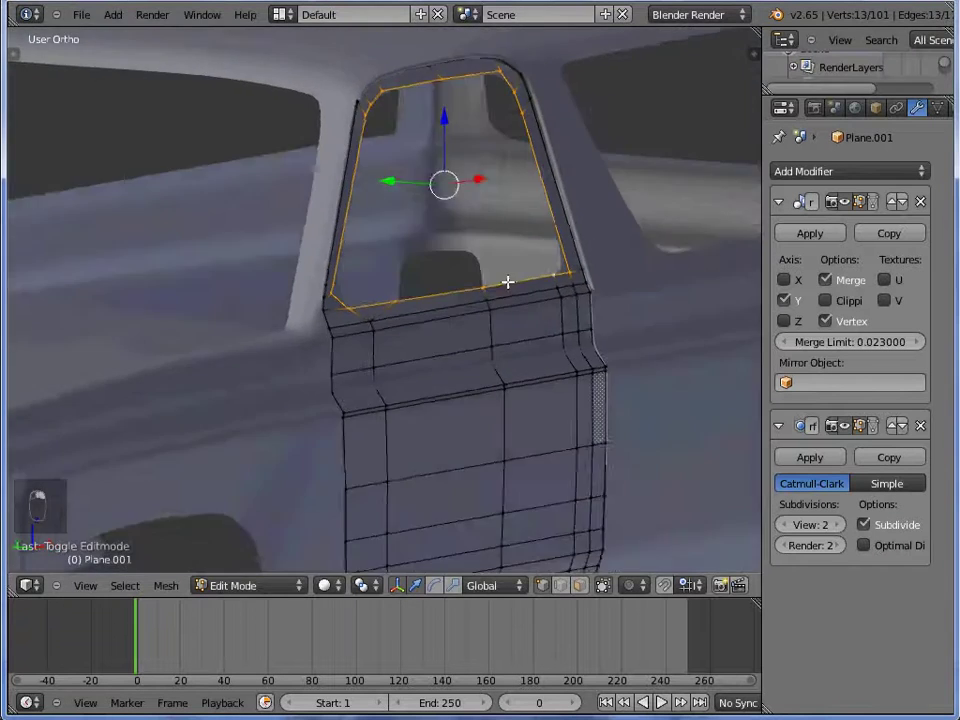
{"action": "key", "text": "shift+e"}
{"action": "key", "text": "Tab"}
{"action": "key", "text": "Tab"}
{"action": "key", "text": "a"}
- Extrude the door's rear-edge loop inward into a crisp vertical seam groove, viewed smoothed
{"action": "key", "text": "Tab"}
{"action": "key", "text": "z"}
{"action": "key", "text": "z"}
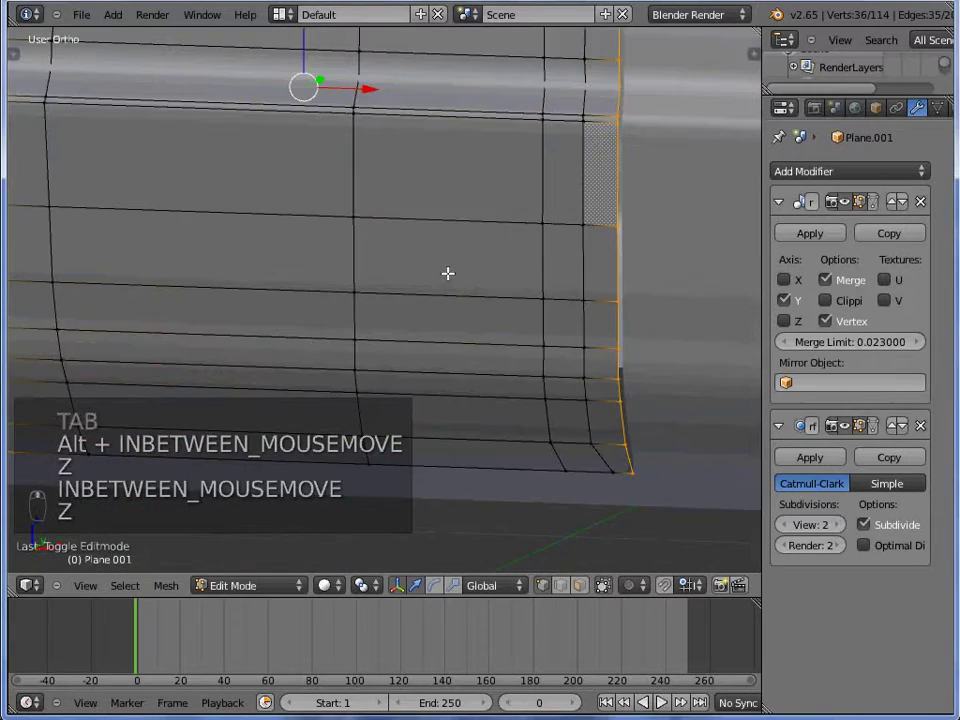
{"action": "key", "text": "z"}
{"action": "key", "text": "z"}
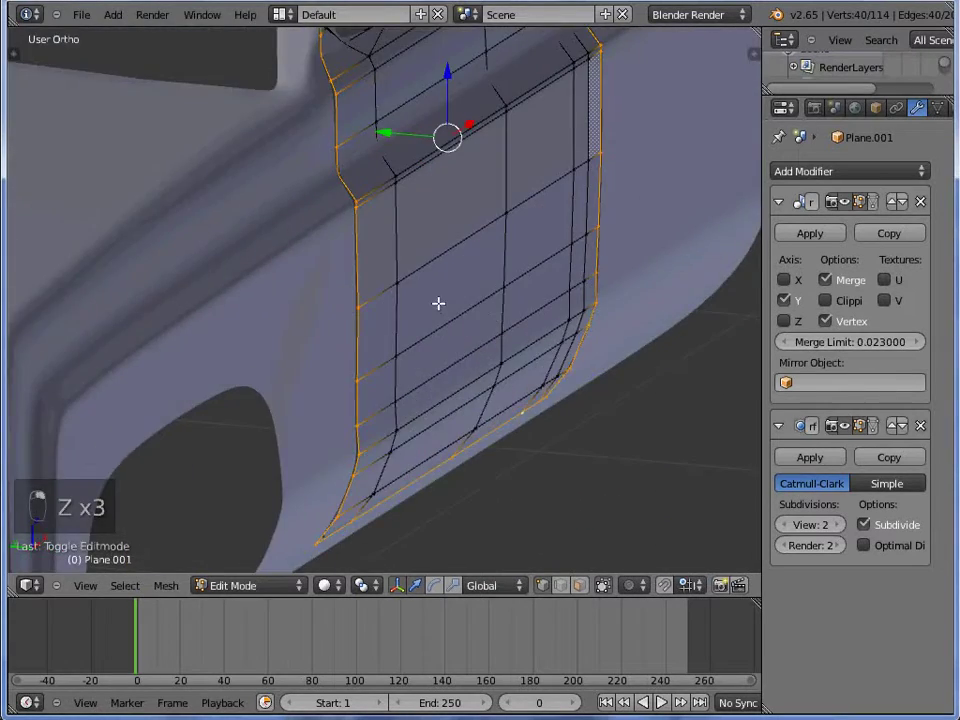
{"action": "key", "text": "e"}
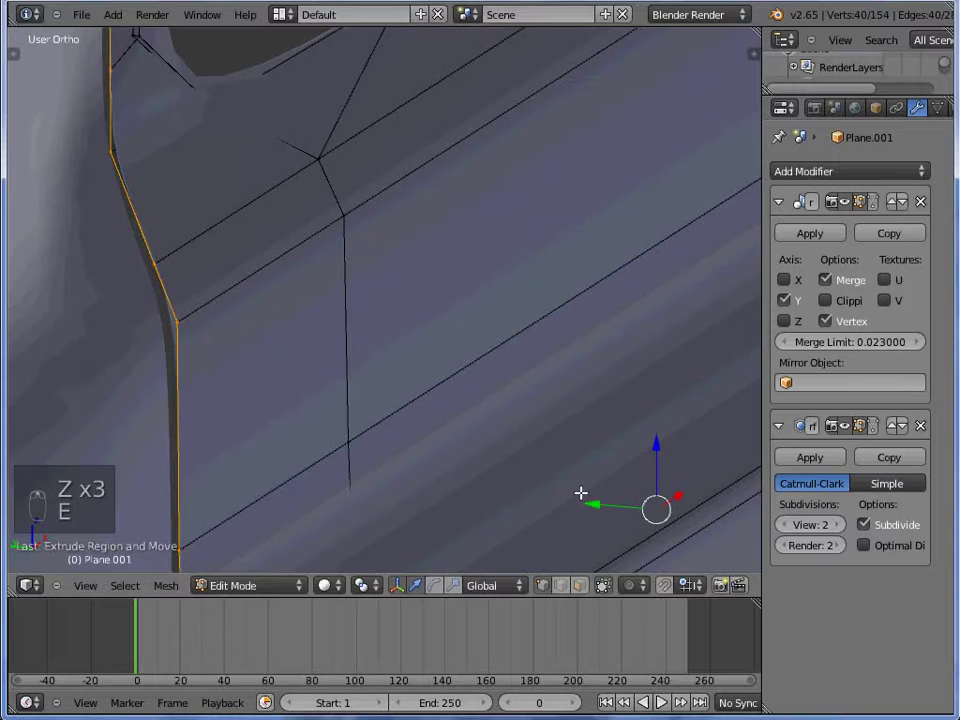
{"action": "key", "text": "Tab"}
{"action": "key", "text": "Tab"}
{"action": "key", "text": "e"}
{"action": "key", "text": "Tab"}
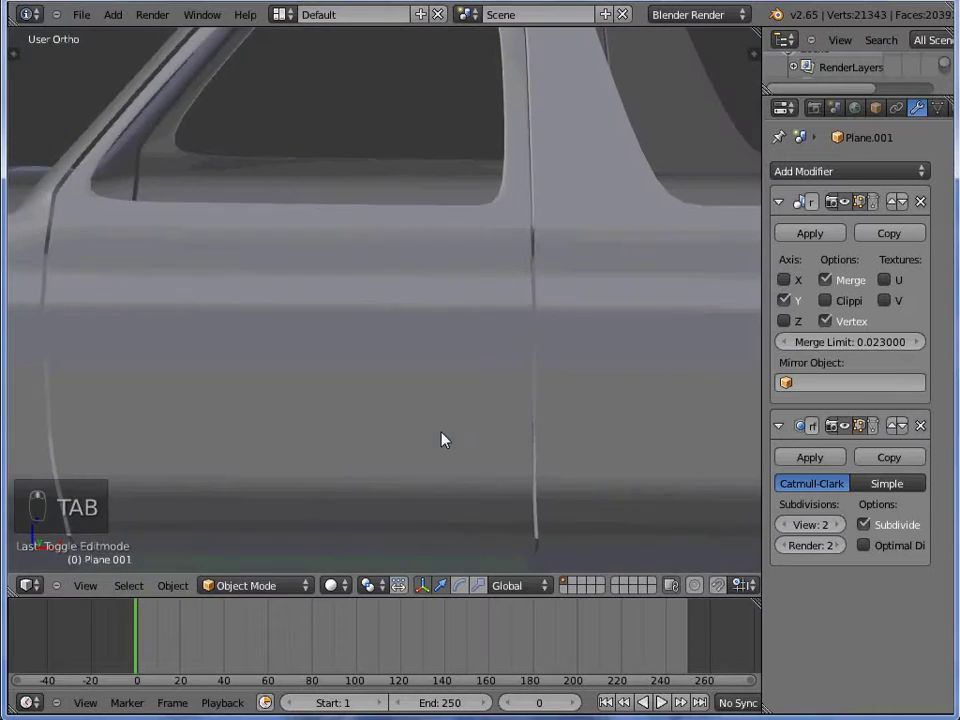
- Extrude and move the body's vertical loop behind the door into a matching seam groove
{"action": "key", "text": "Tab"}
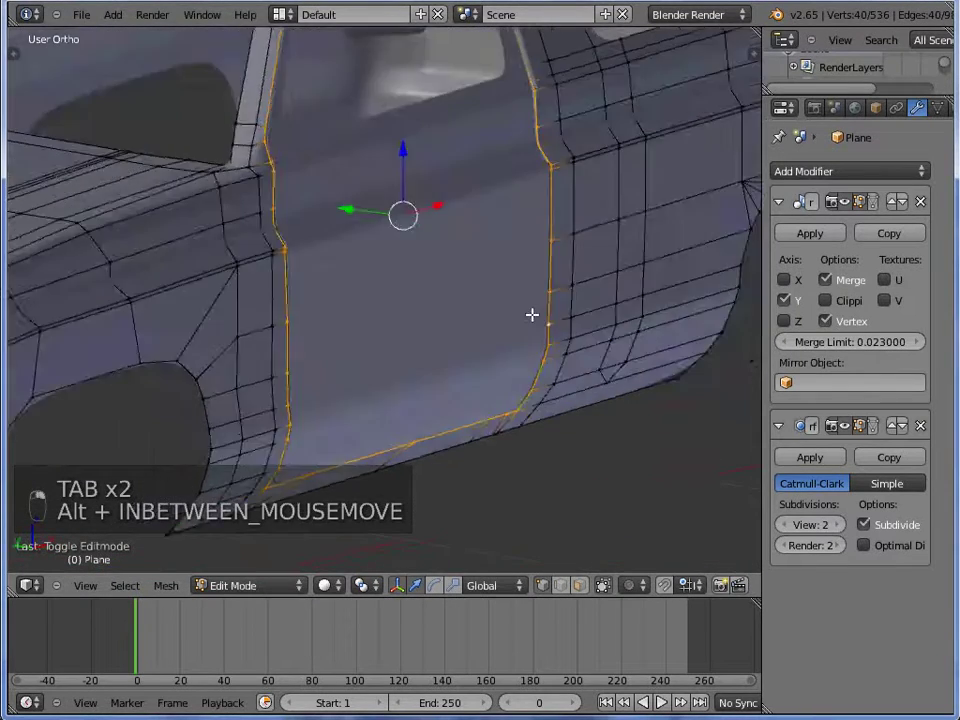
{"action": "key", "text": "e"}
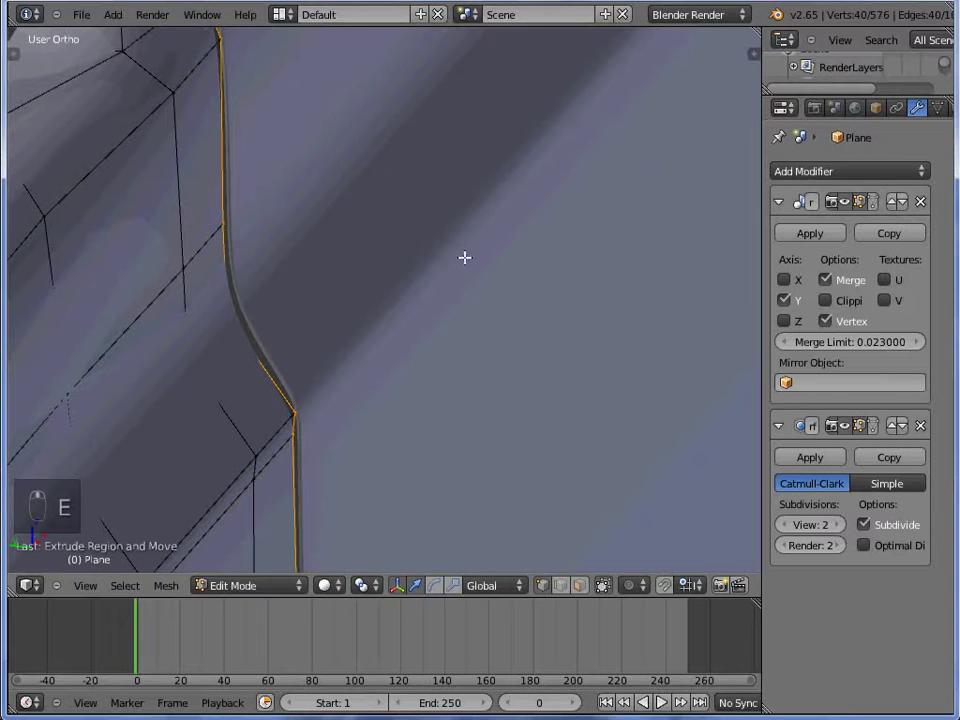
{"action": "key", "text": "g"}
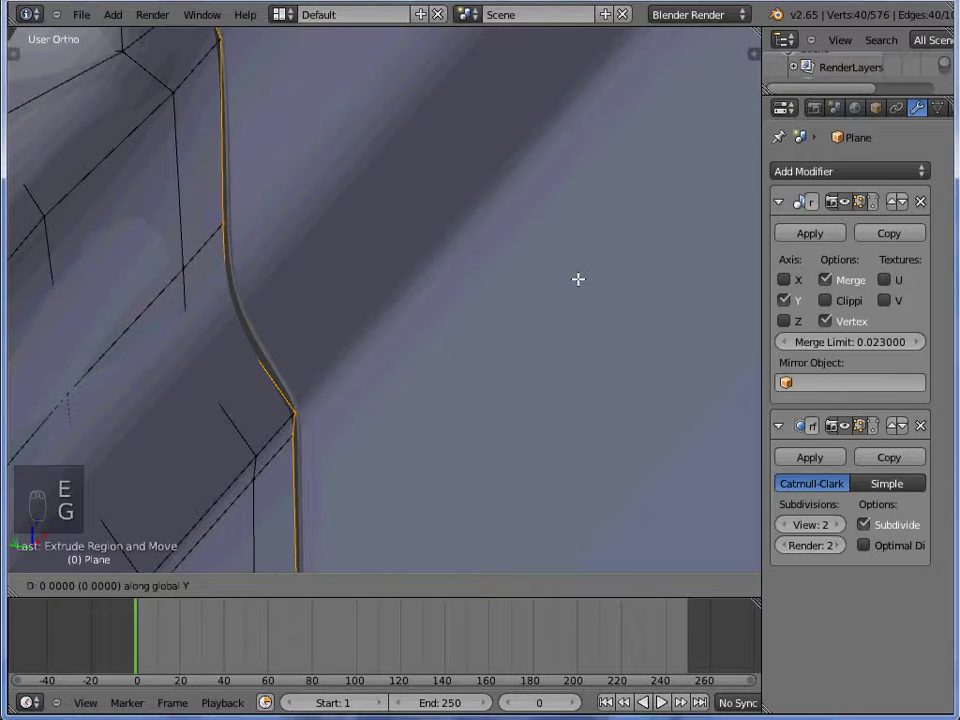
{"action": "key", "text": "e"}
{"action": "key", "text": "g"}
{"action": "key", "text": "Tab"}
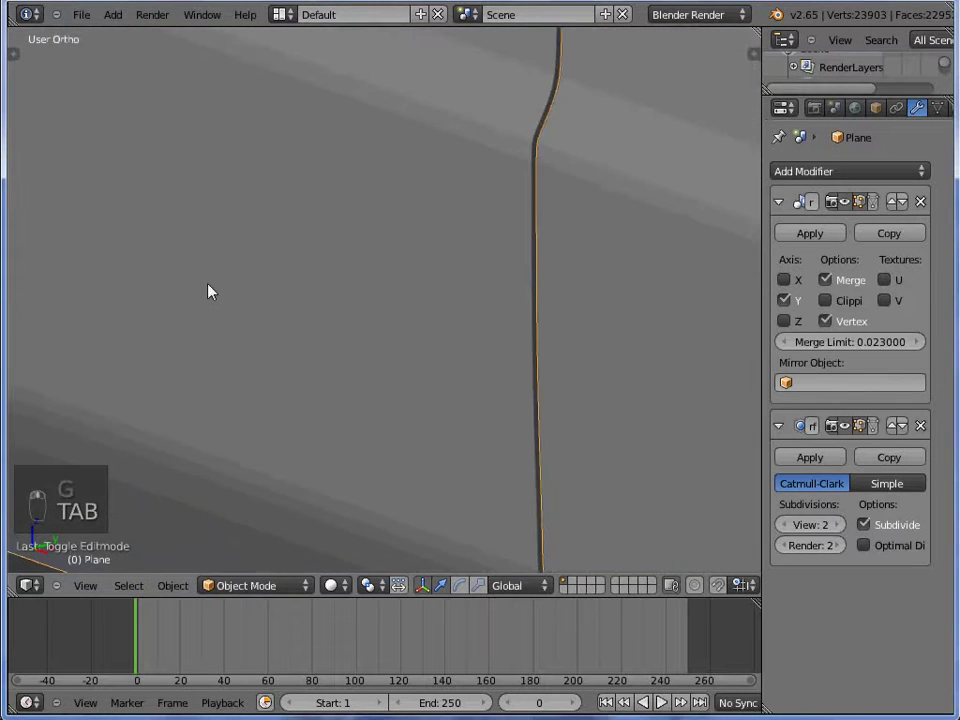
{"action": "key", "text": "a"}
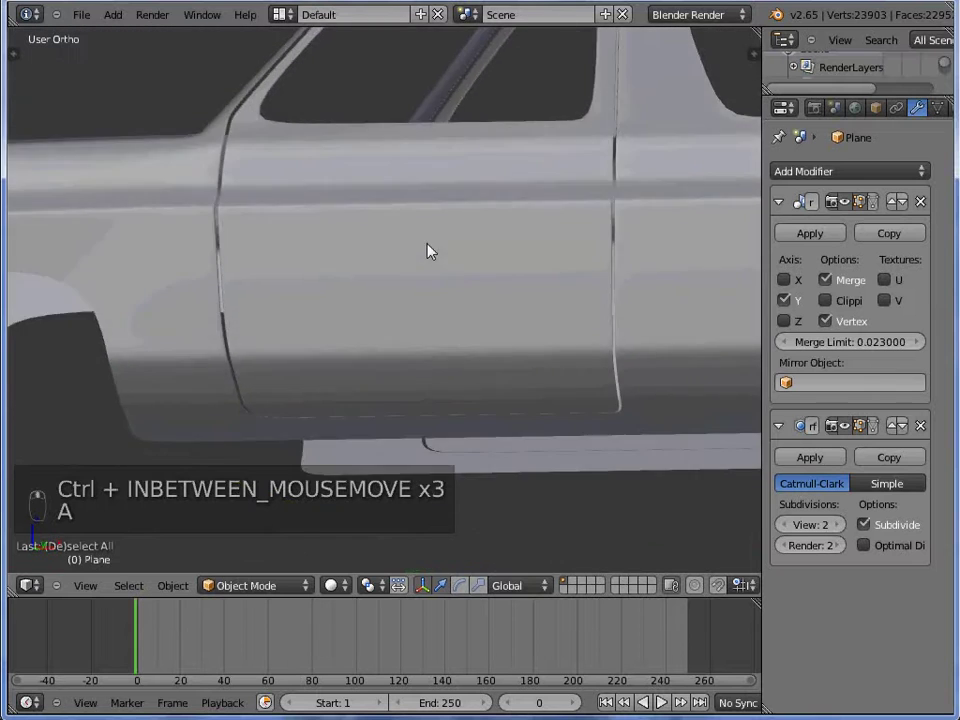
- Add loop cuts and a knife cut along the door piece's bottom edge in front view
{"action": "key", "text": "KP_1"}
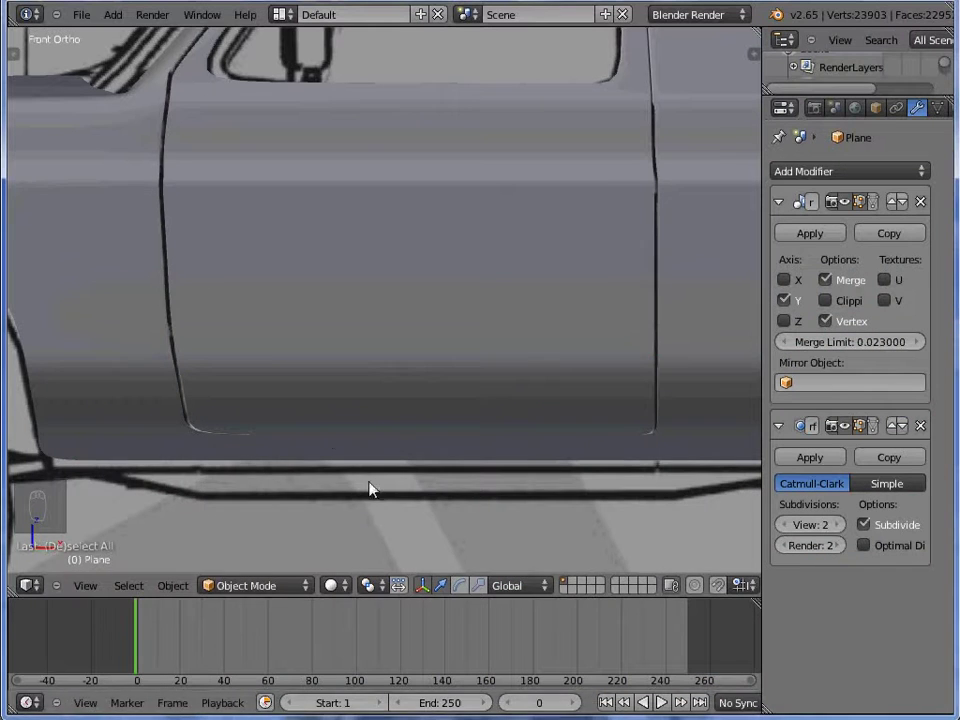
{"action": "key", "text": "Tab"}
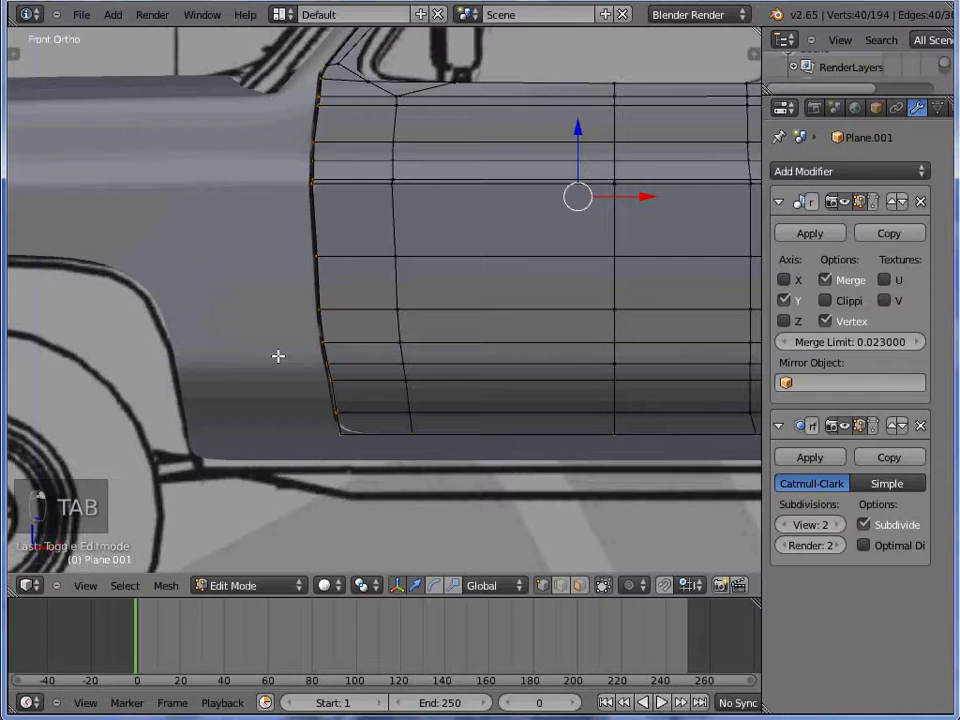
{"action": "key", "text": "ctrl+r"}
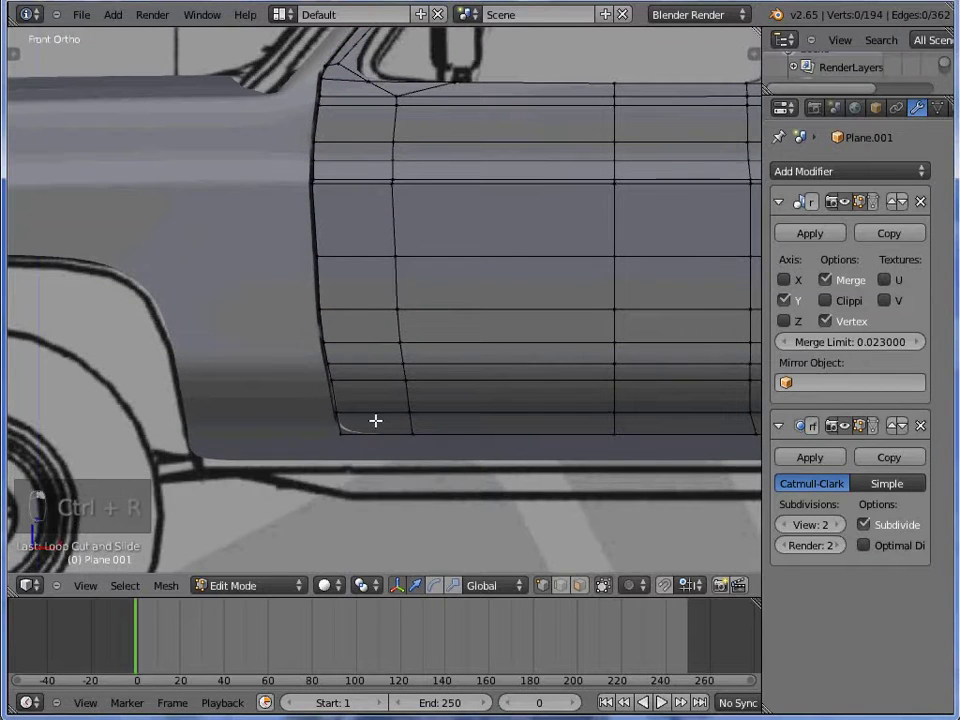
{"action": "key", "text": "k"}
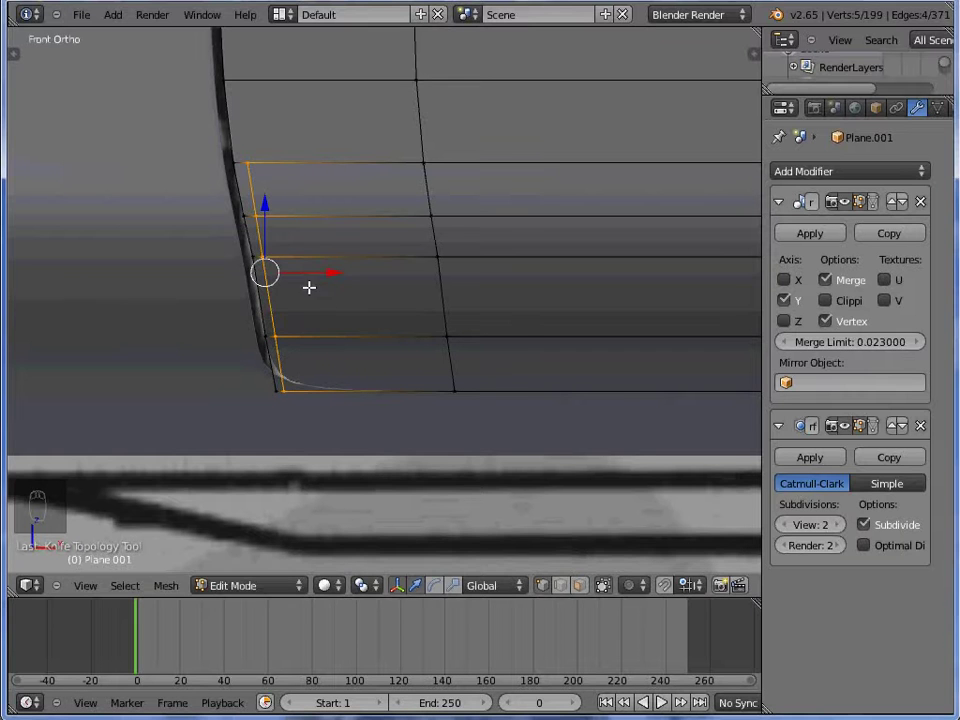
{"action": "key", "text": "ctrl+r"}
{"action": "key", "text": "Tab"}
{"action": "key", "text": "Tab"}
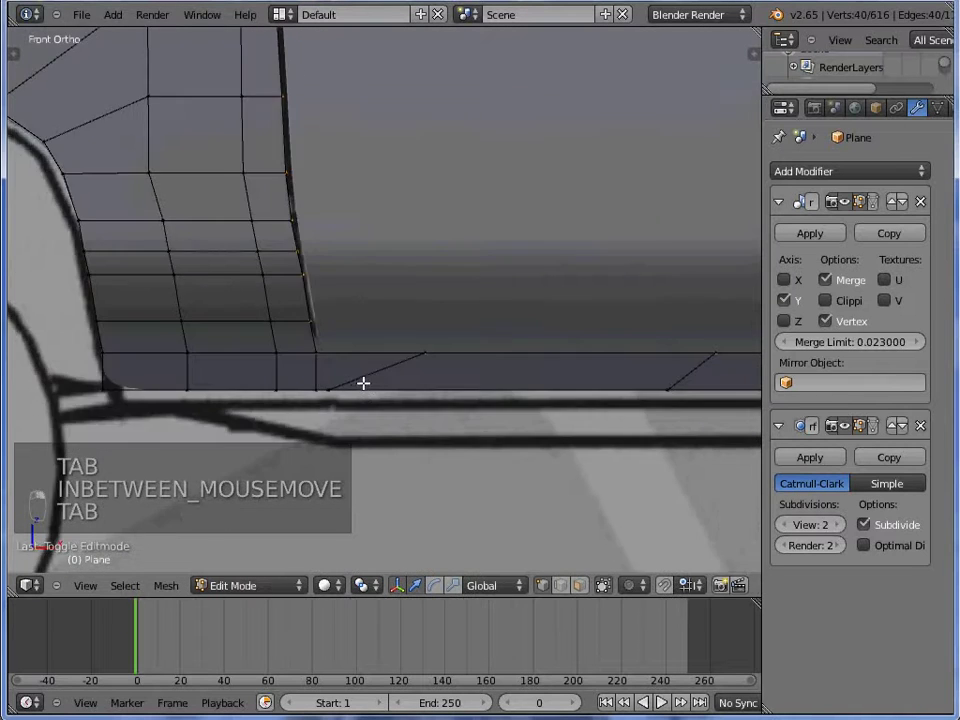
- Box-select the lower edge vertices in wireframe and move them to tidy the door bottom
{"action": "key", "text": "a"}
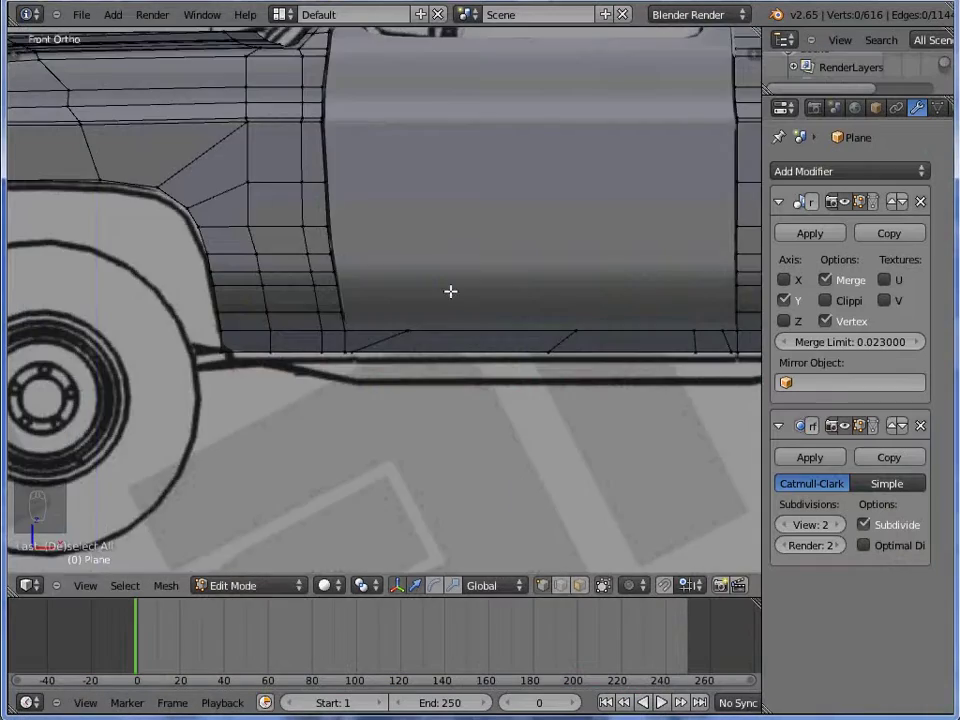
{"action": "middle_click", "coordinate": [301, 345]}
{"action": "key", "text": "z"}
{"action": "key", "text": "z"}
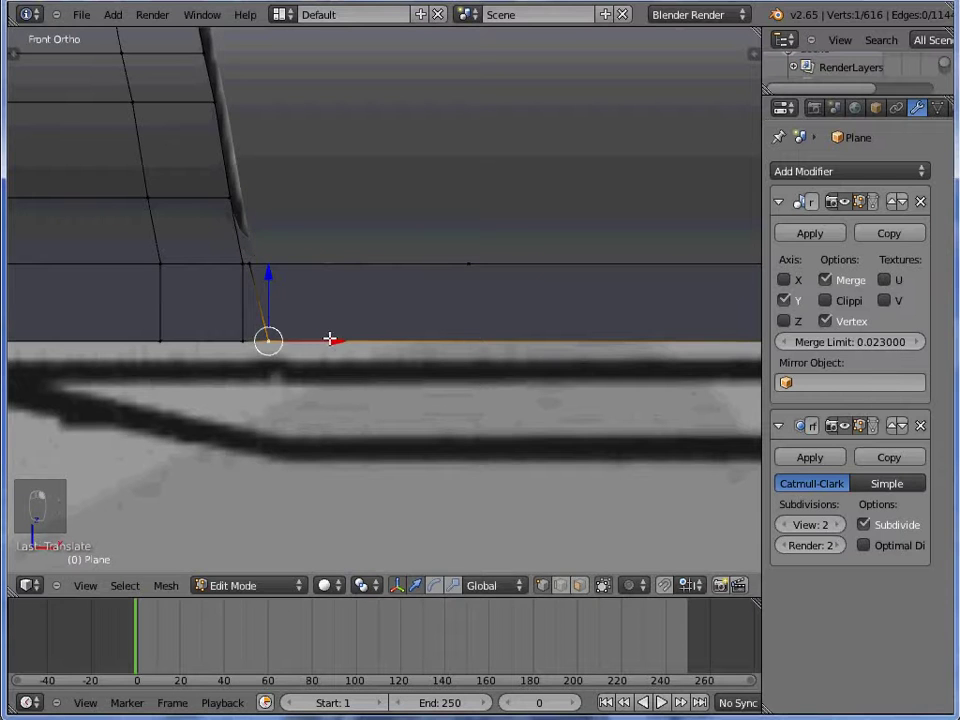
{"action": "key", "text": "z"}
{"action": "key", "text": "a"}
{"action": "key", "text": "g"}
{"action": "key", "text": "a"}
{"action": "key", "text": "b"}
{"action": "key", "text": "z"}
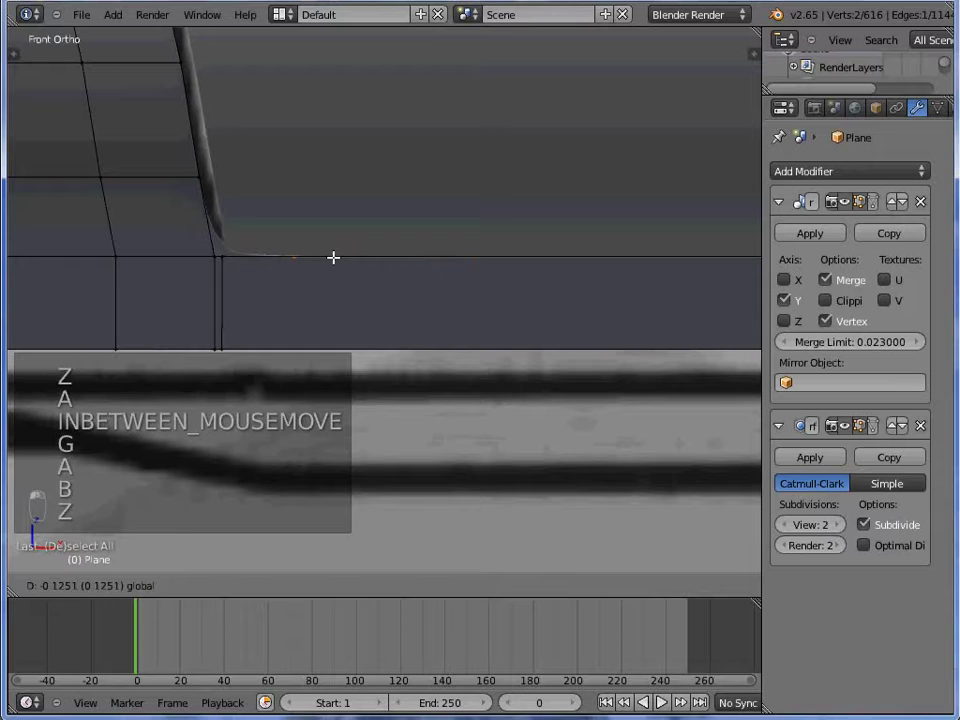
- Select and delete stray geometry at the wheel-arch corner of the lower body edge
{"action": "key", "text": "Tab"}
{"action": "key", "text": "Tab"}
{"action": "key", "text": "z"}
{"action": "key", "text": "a"}
{"action": "key", "text": "b"}
{"action": "key", "text": "z"}
{"action": "key", "text": "z"}
{"action": "key", "text": "z"}
{"action": "key", "text": "z"}
{"action": "key", "text": "Delete"}
- Circle-select the seam vertices, extrude and fill them, check the result, then undo the extrusions
{"action": "key", "text": "z"}
{"action": "key", "text": "z"}
{"action": "key", "text": "z"}
{"action": "key", "text": "z"}
{"action": "key", "text": "c"}
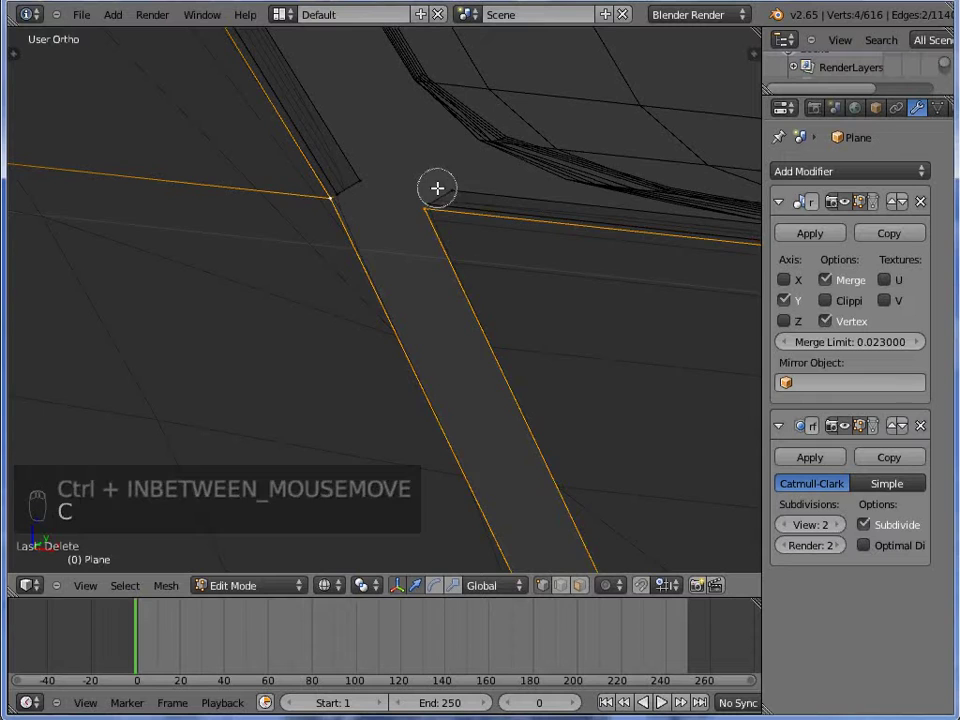
{"action": "key", "text": "e"}
{"action": "key", "text": "e"}
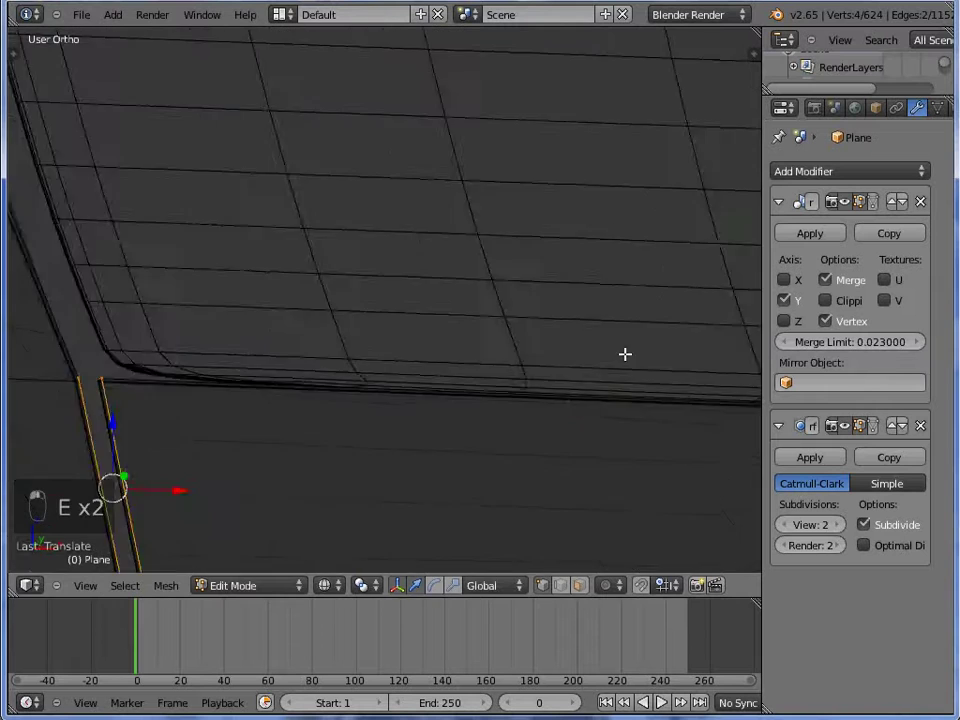
{"action": "key", "text": "f"}
{"action": "key", "text": "z"}
{"action": "key", "text": "Tab"}
{"action": "key", "text": "Tab"}
{"action": "key", "text": "z"}
{"action": "key", "text": "ctrl+z"}
{"action": "key", "text": "ctrl+z"}
- Merge the stray seam vertices at their centre where the door seam meets the body crease
{"action": "key", "text": "z"}
{"action": "key", "text": "z"}
{"action": "key", "text": "z"}
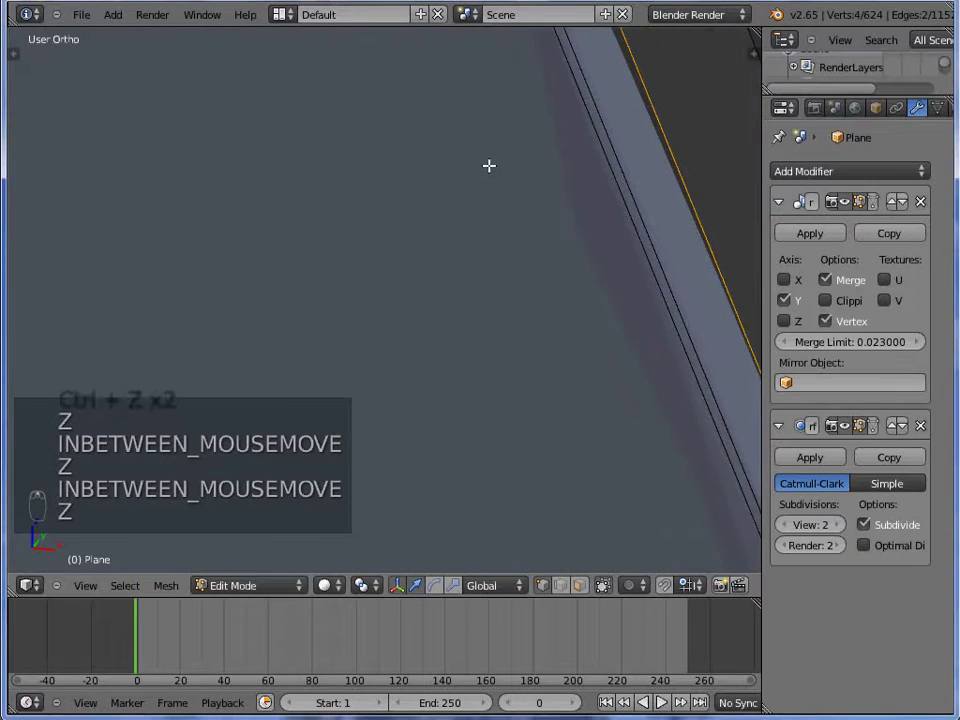
{"action": "key", "text": "z"}
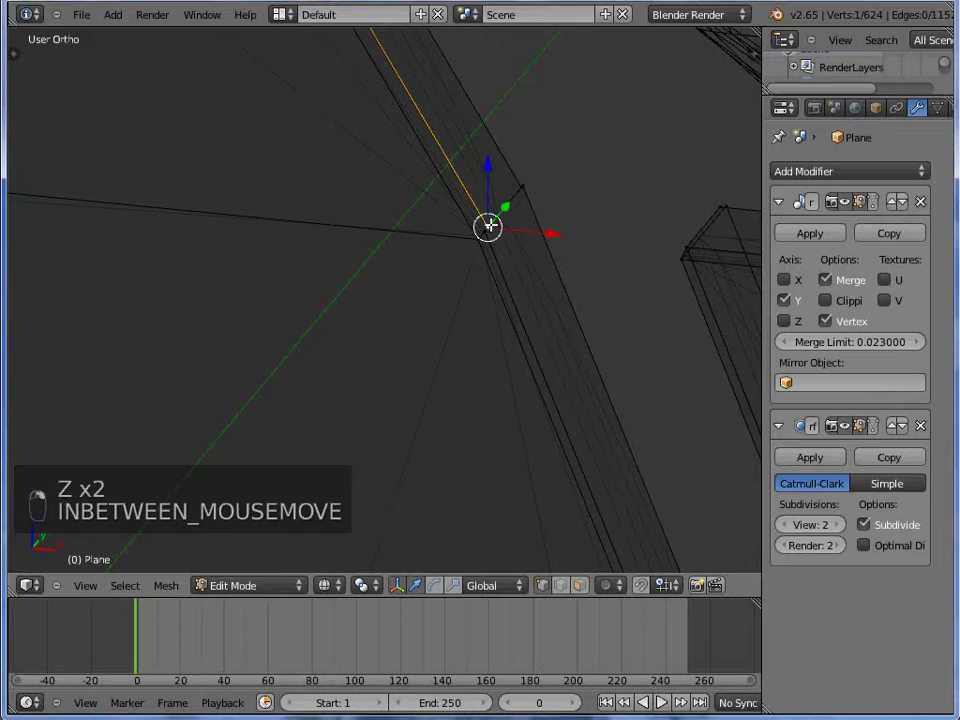
{"action": "key", "text": "w"}
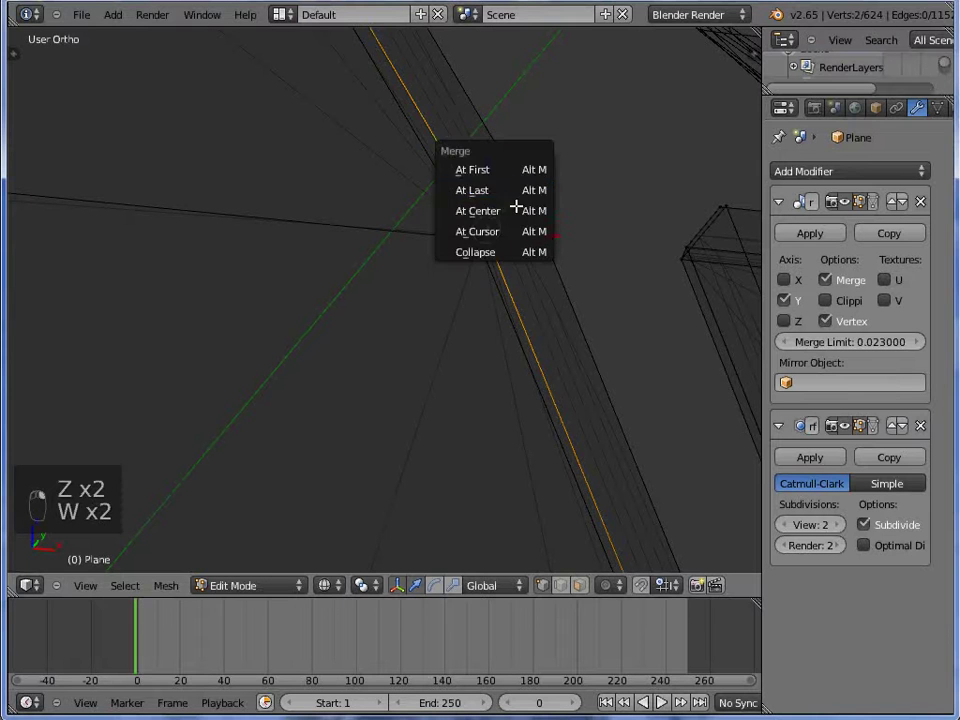
{"action": "key", "text": "g"}
{"action": "key", "text": "w"}
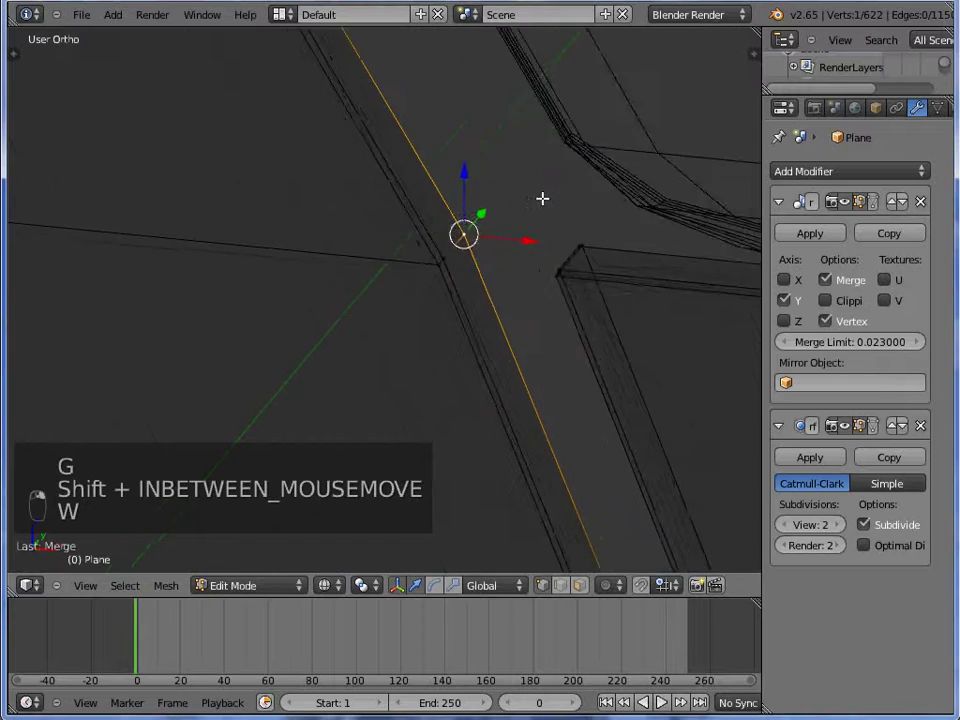
{"action": "key", "text": "a"}
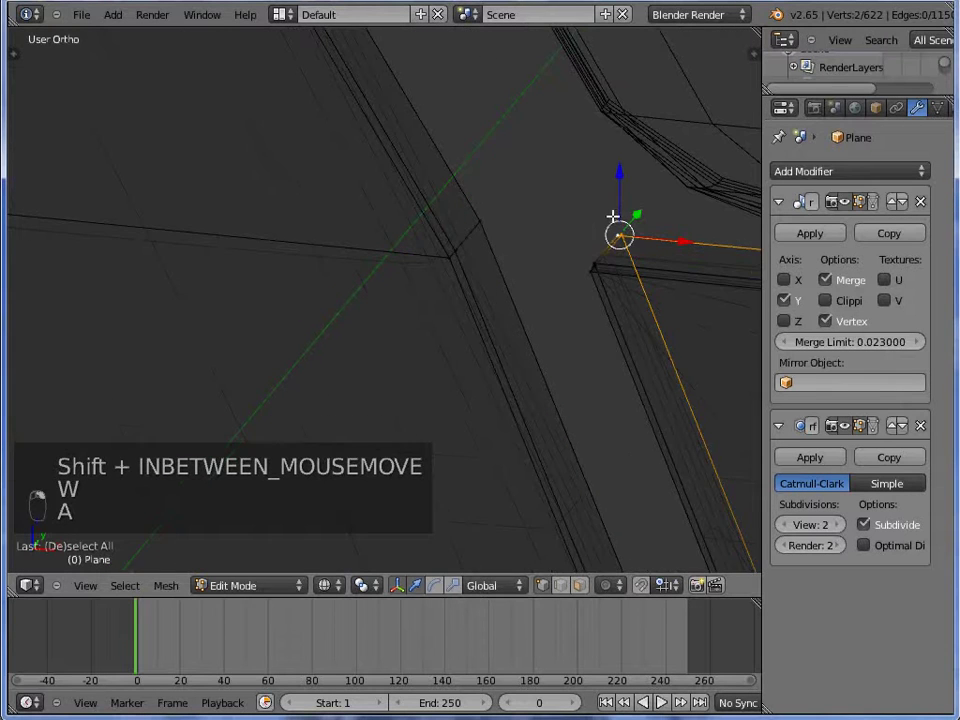
{"action": "key", "text": "w"}
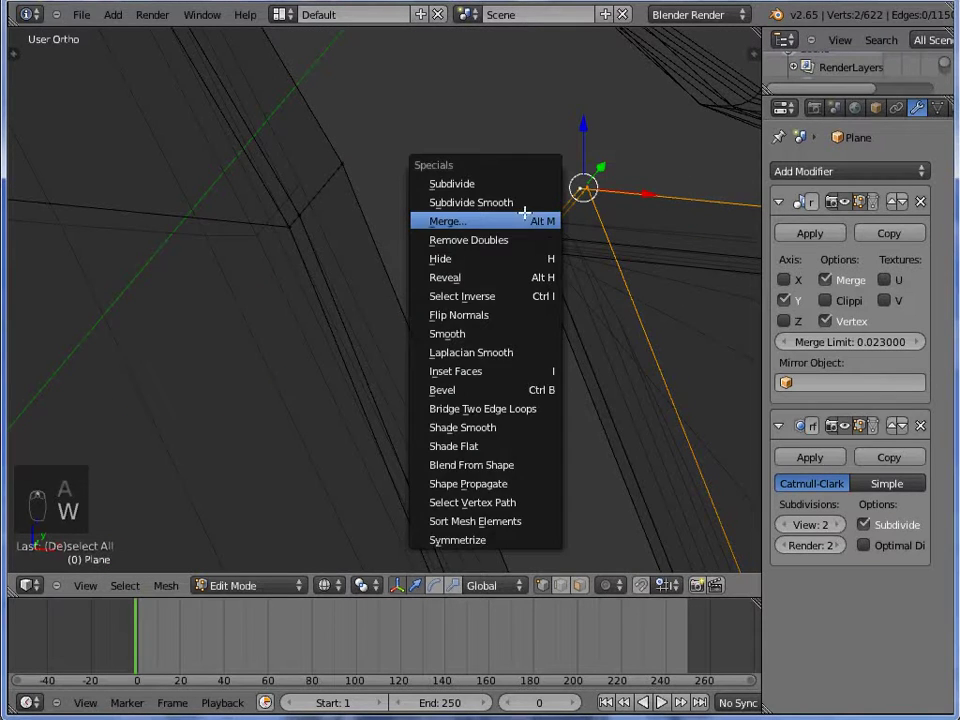
{"action": "key", "text": "w"}
{"action": "key", "text": "z"}
- Add two loop cuts near the merged seam corner and check them in Object Mode
{"action": "key", "text": "Tab"}
{"action": "key", "text": "Tab"}
{"action": "key", "text": "z"}
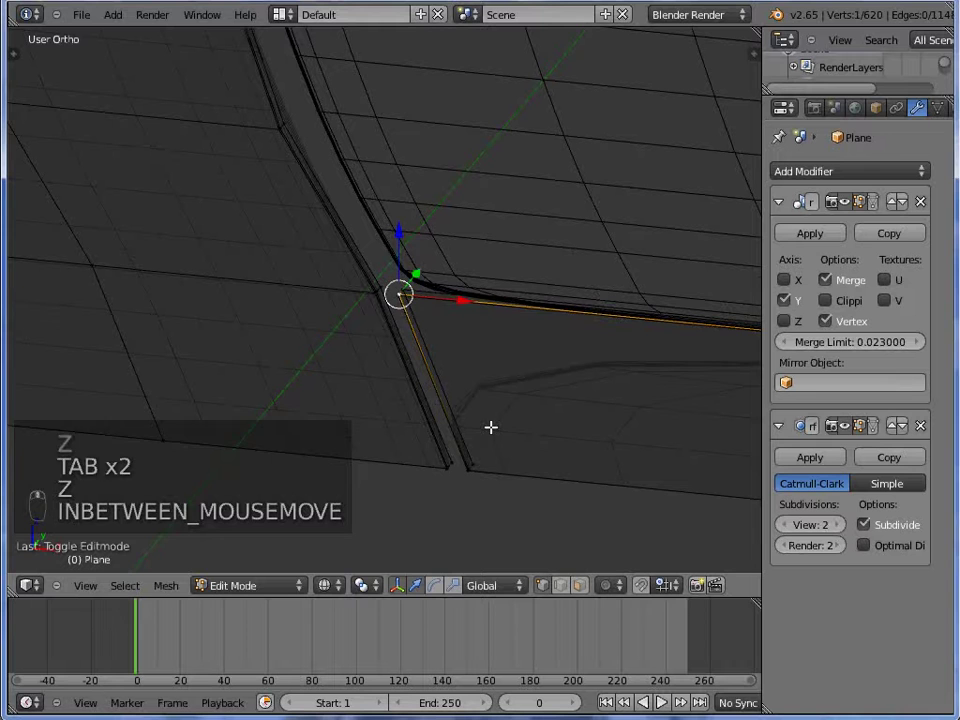
{"action": "key", "text": "a"}
{"action": "key", "text": "ctrl+r"}
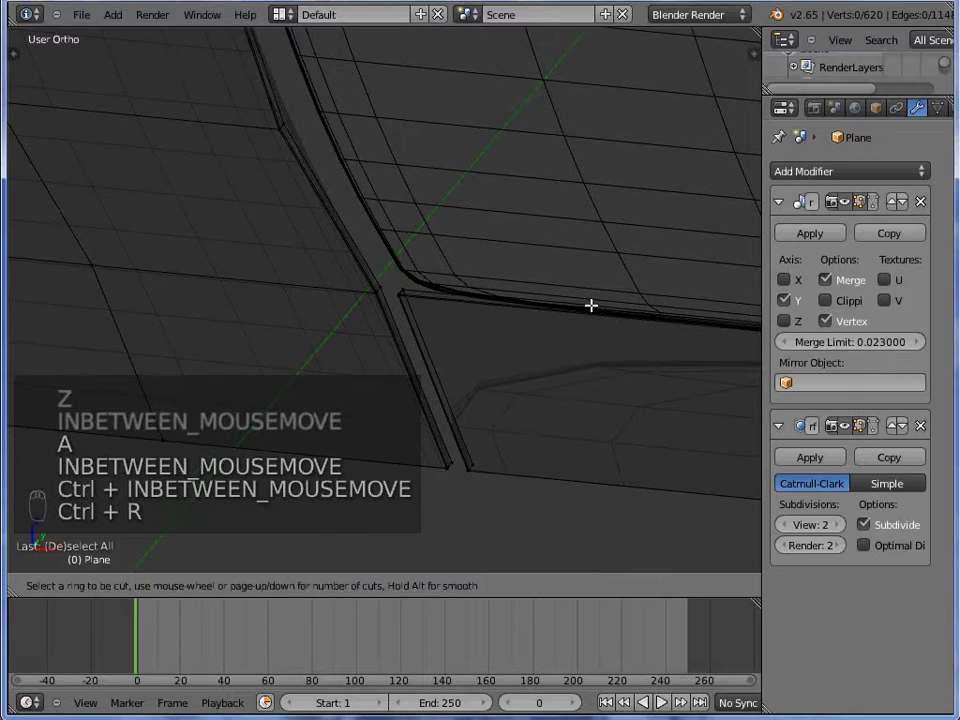
{"action": "key", "text": "ctrl+r"}
{"action": "key", "text": "Tab"}
{"action": "key", "text": "z"}
{"action": "key", "text": "Tab"}
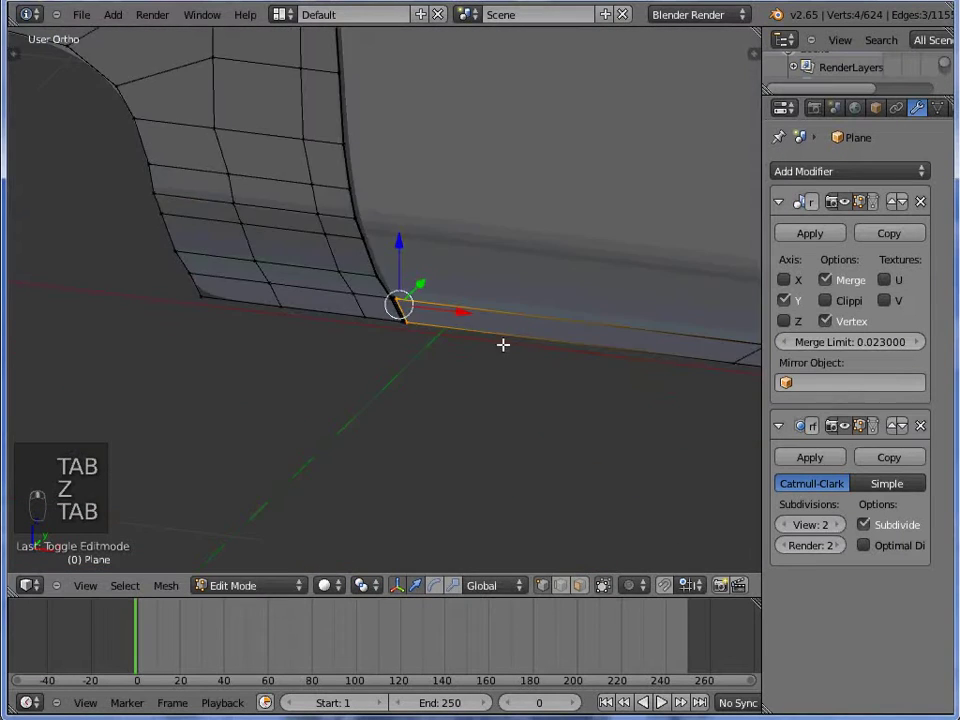
- Fill the corner face and preview the smoothed seam in front view
{"action": "key", "text": "z"}
{"action": "key", "text": "a"}
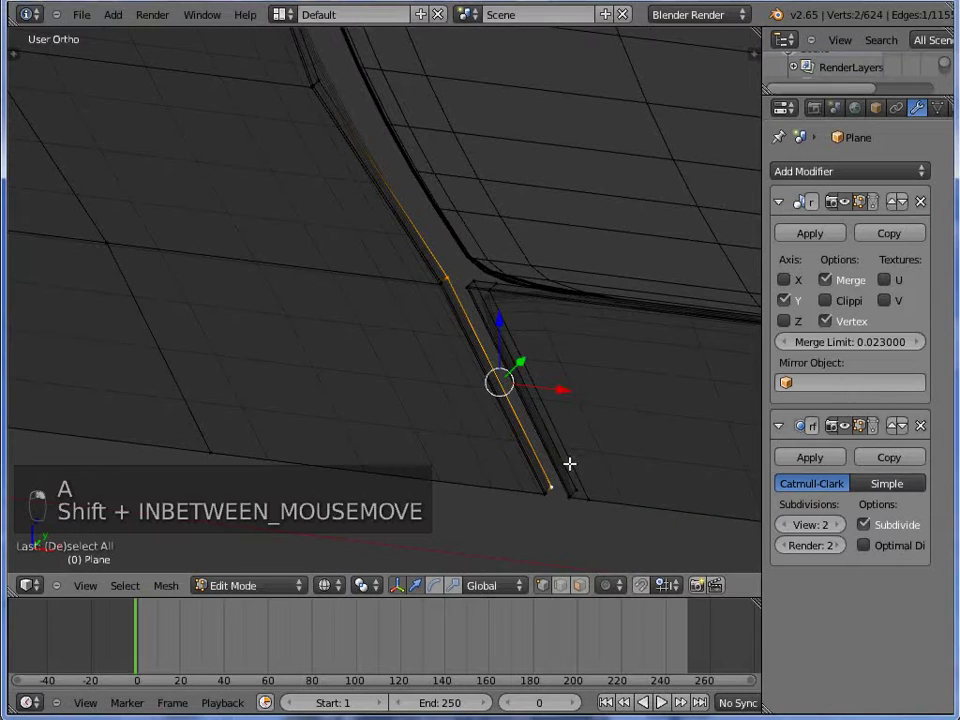
{"action": "key", "text": "f"}
{"action": "key", "text": "Tab"}
{"action": "key", "text": "z"}
{"action": "key", "text": "Tab"}
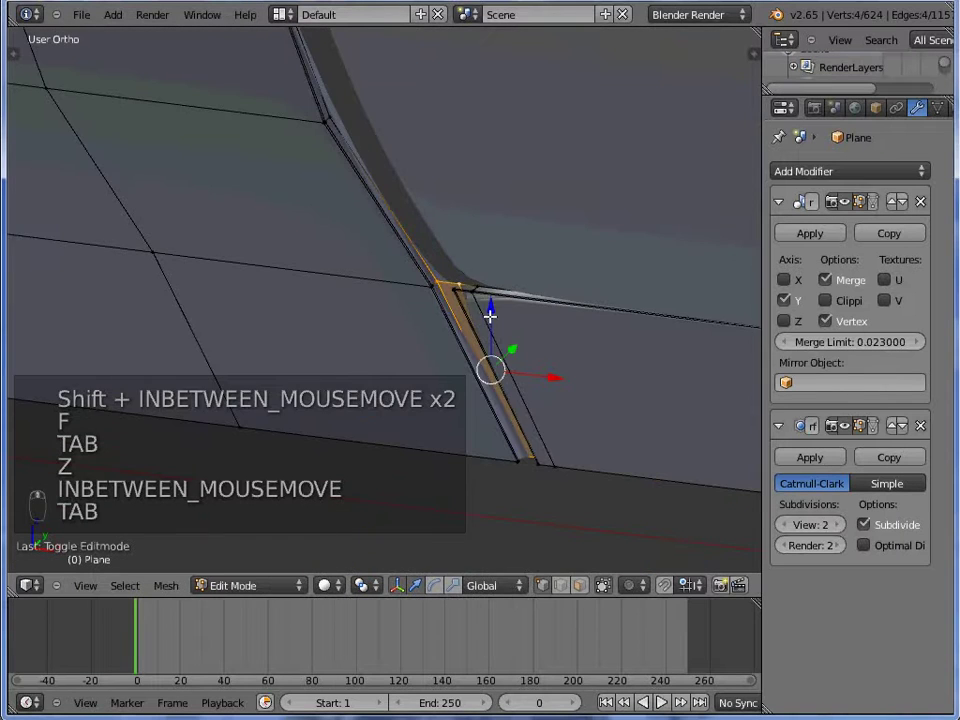
{"action": "key", "text": "KP_1"}
{"action": "key", "text": "Tab"}
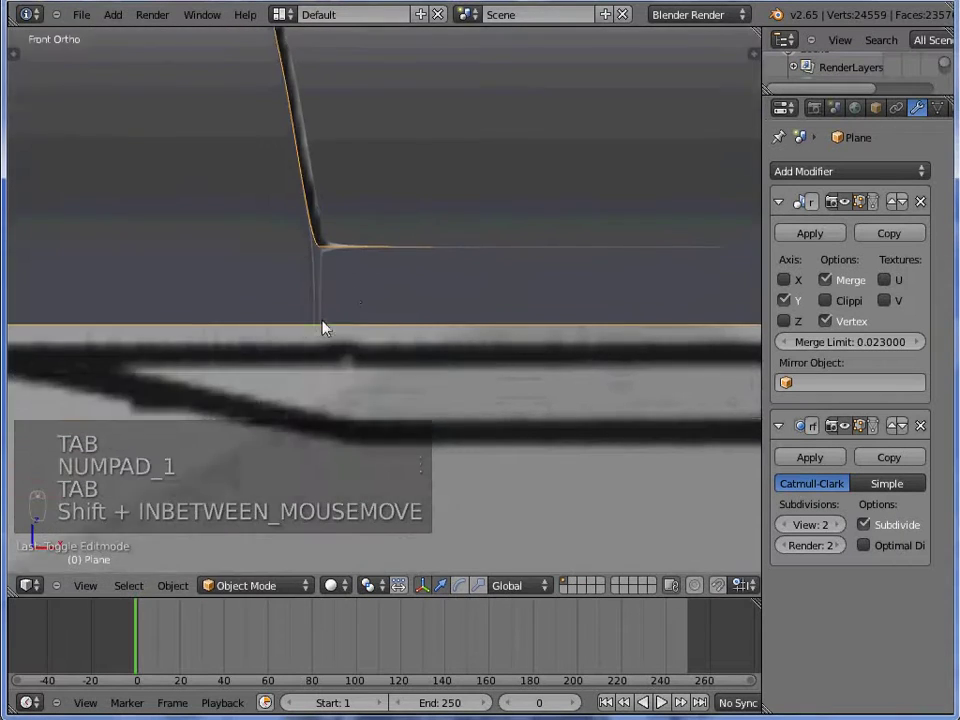
- Knife-cut supporting edges along the door's bottom seam corner
{"action": "key", "text": "Tab"}
{"action": "key", "text": "k"}
{"action": "key", "text": "k"}
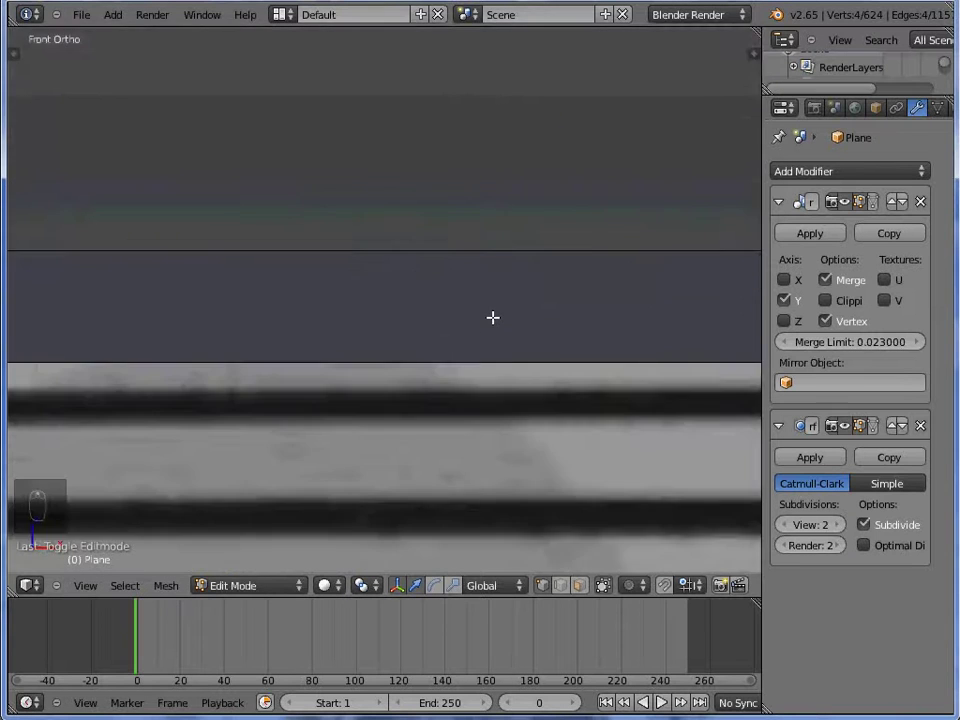
{"action": "key", "text": "a"}
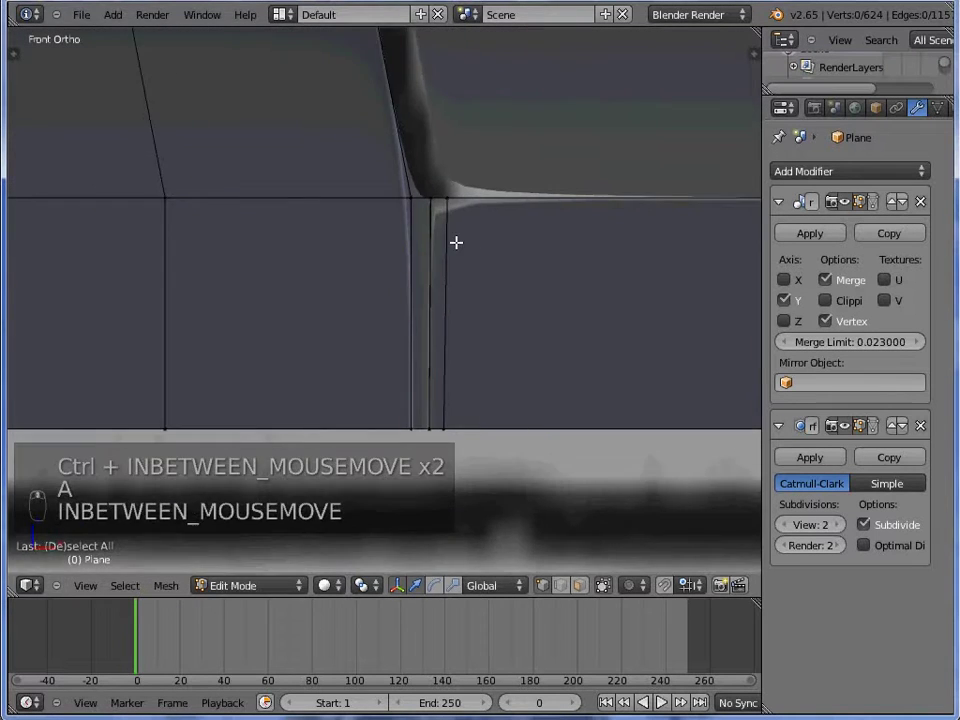
{"action": "key", "text": "k"}
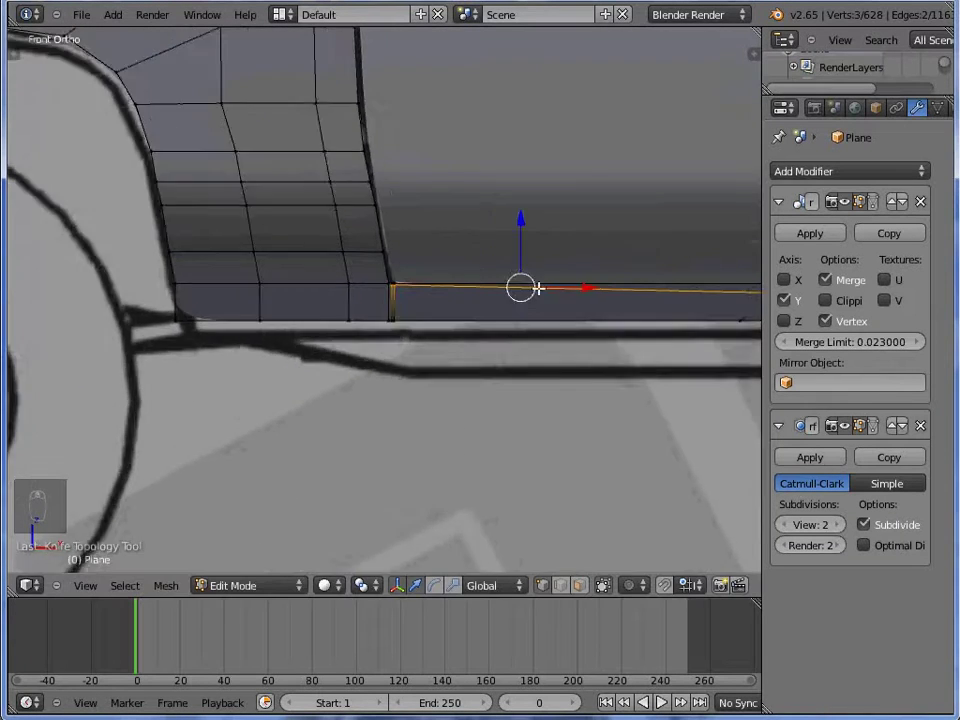
- Toggle between Edit and Object Mode to check the crisp corner, then box-select the corner in wireframe
{"action": "key", "text": "Tab"}
{"action": "key", "text": "Tab"}
{"action": "key", "text": "Tab"}
{"action": "key", "text": "Tab"}
{"action": "key", "text": "Tab"}
{"action": "key", "text": "Tab"}
{"action": "key", "text": "z"}
{"action": "key", "text": "a"}
{"action": "key", "text": "b"}
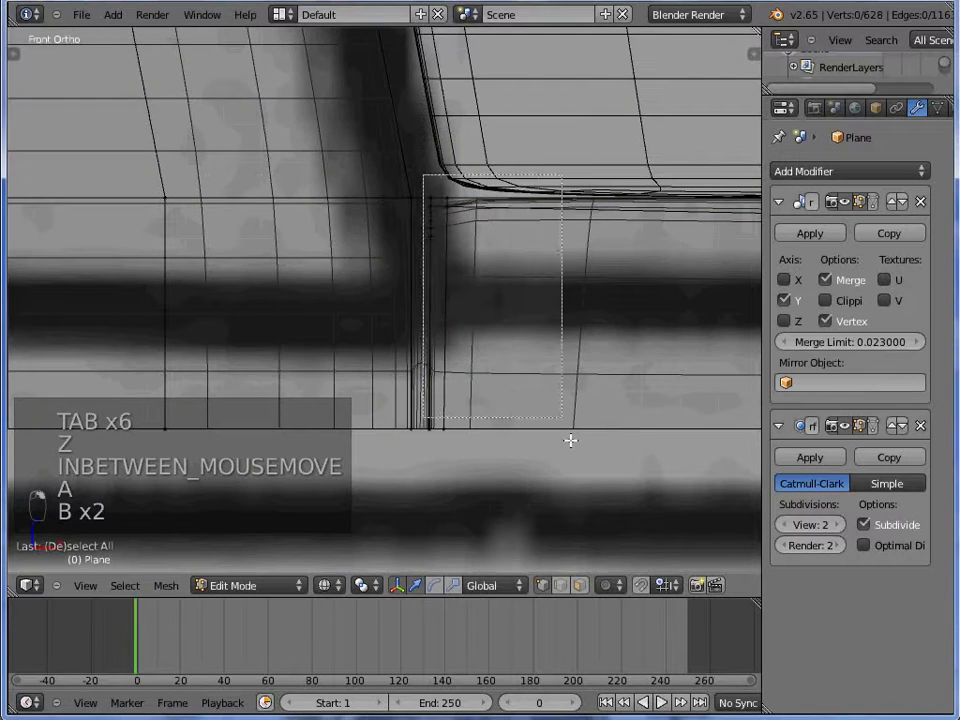
{"action": "key", "text": "z"}
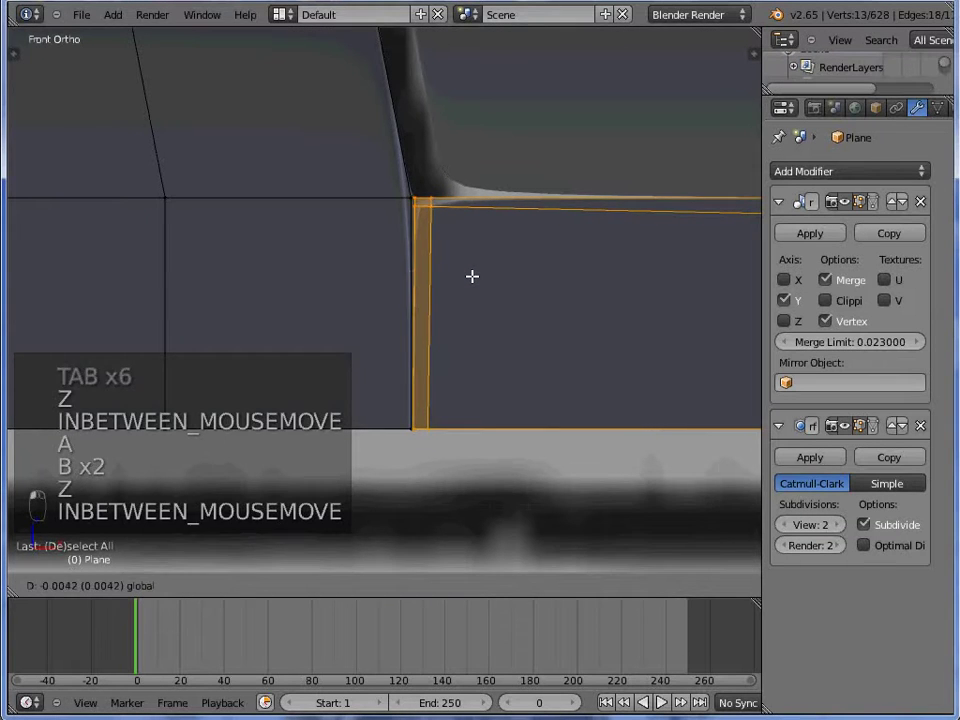
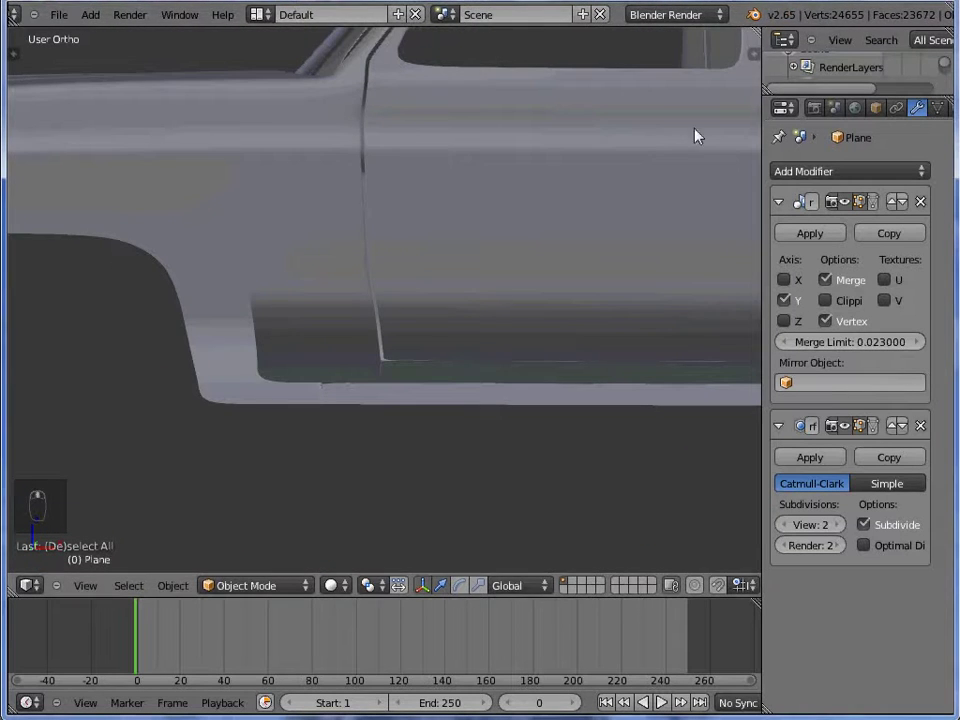
- Extrude supporting edges along the lower body beside the door in front wireframe view
{"action": "key", "text": "KP_1"}
{"action": "key", "text": "z"}
{"action": "key", "text": "z"}
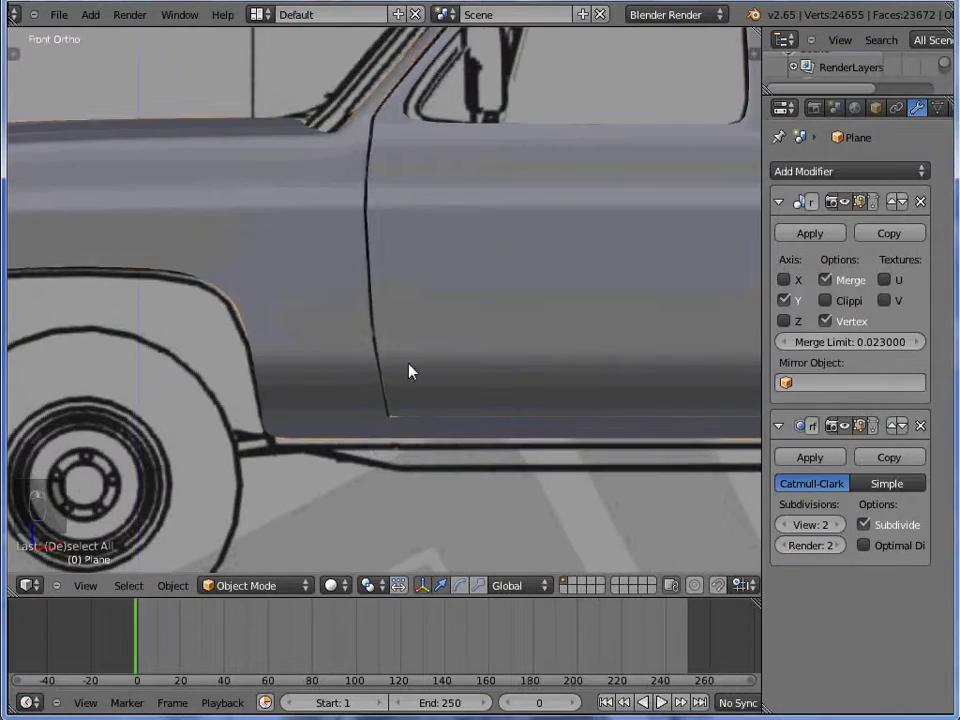
{"action": "key", "text": "Tab"}
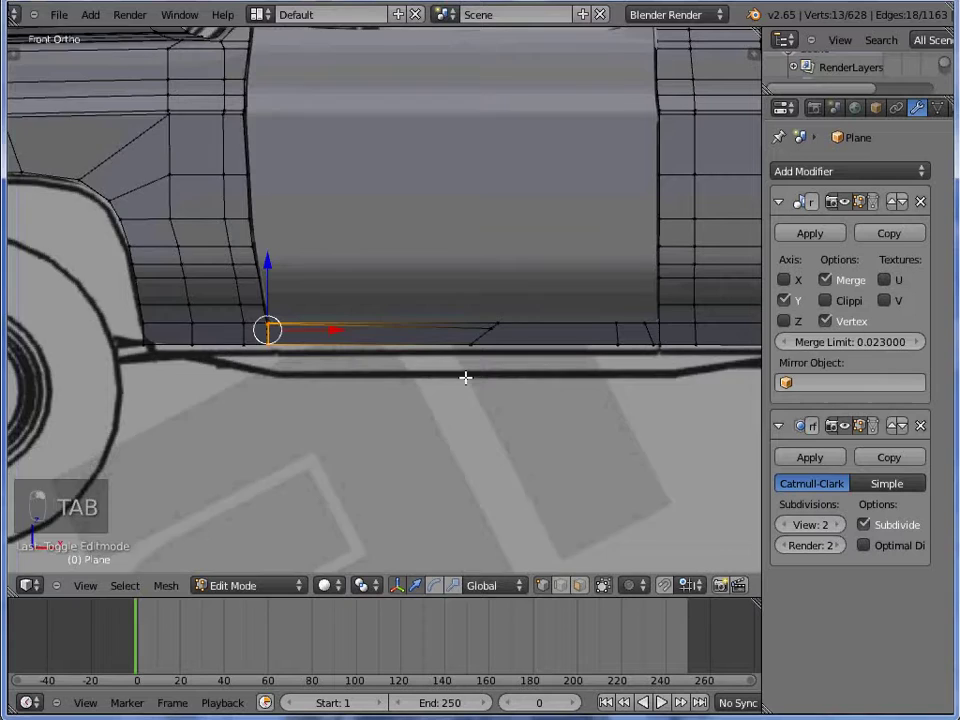
{"action": "key", "text": "z"}
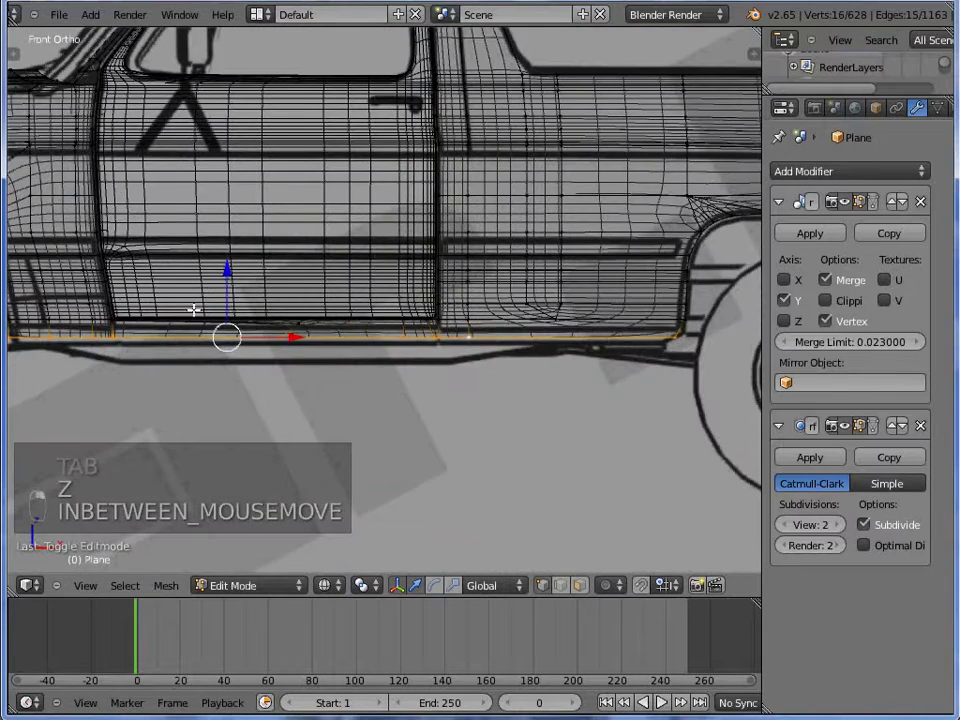
{"action": "key", "text": "z"}
{"action": "key", "text": "e"}
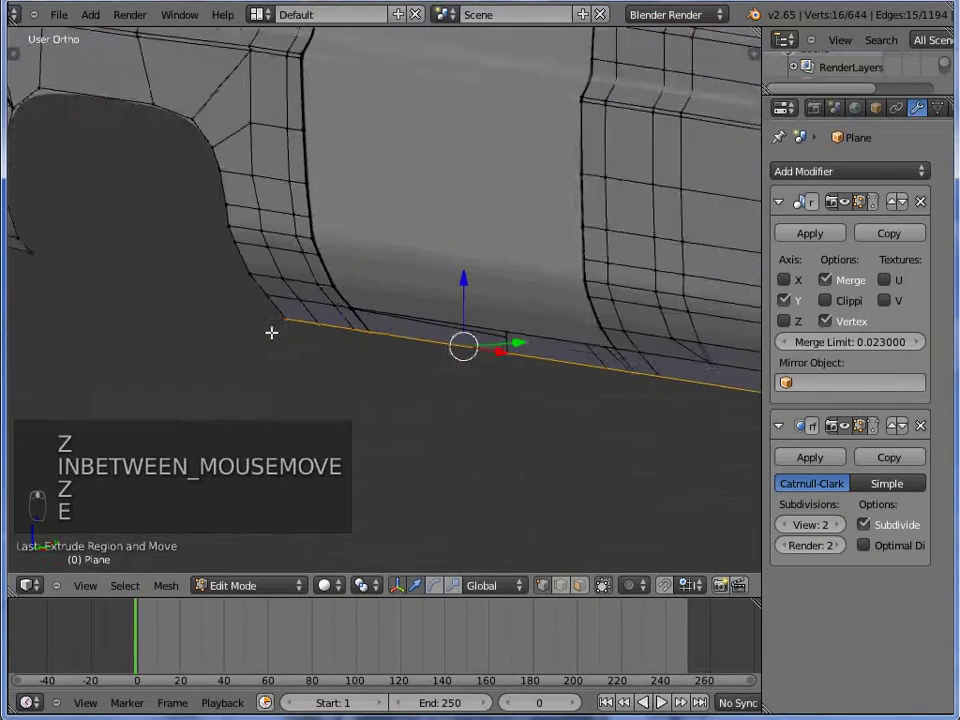
{"action": "key", "text": "e"}
- Review the smoothed door panel in Object Mode from the front, toggling wireframe
{"action": "key", "text": "Tab"}
{"action": "key", "text": "a"}
{"action": "key", "text": "Tab"}
{"action": "key", "text": "KP_1"}
{"action": "key", "text": "Tab"}
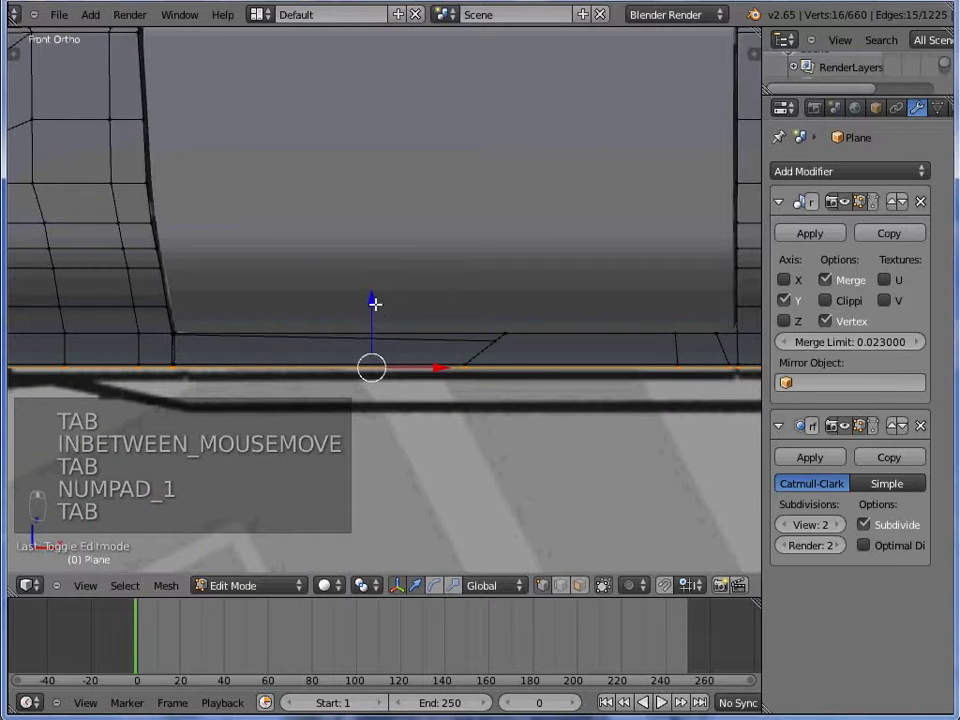
{"action": "key", "text": "Tab"}
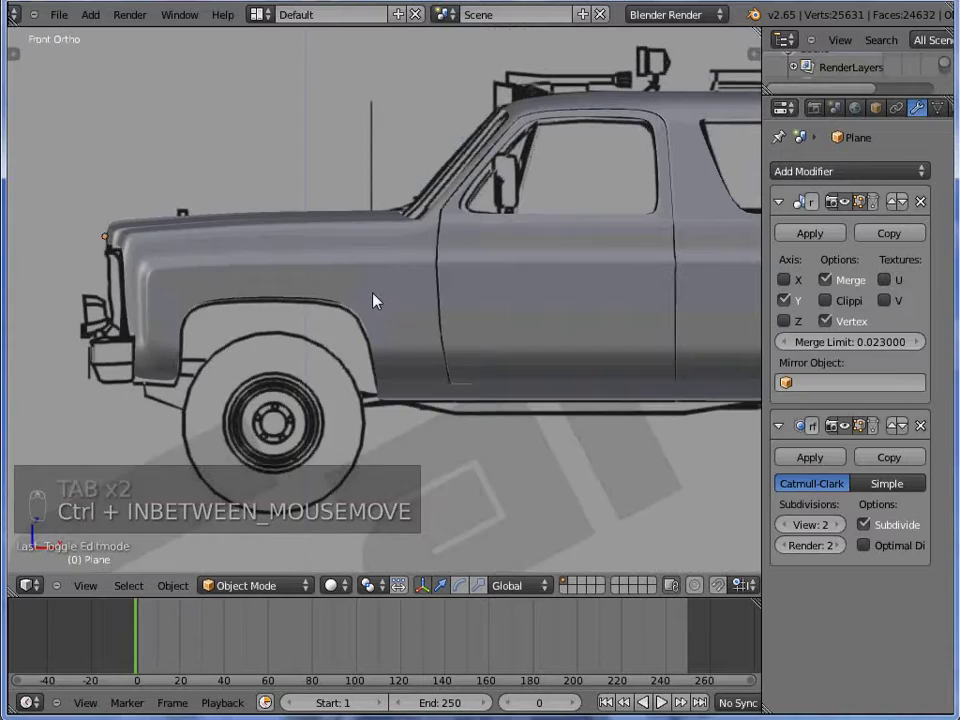
{"action": "key", "text": "z"}
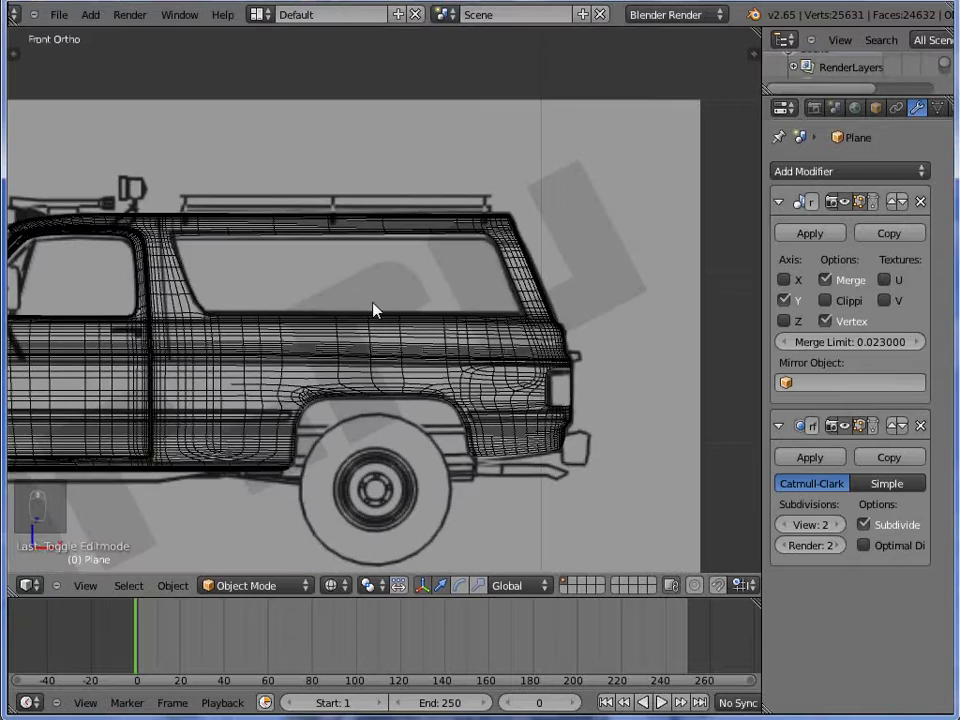
{"action": "key", "text": "z"}
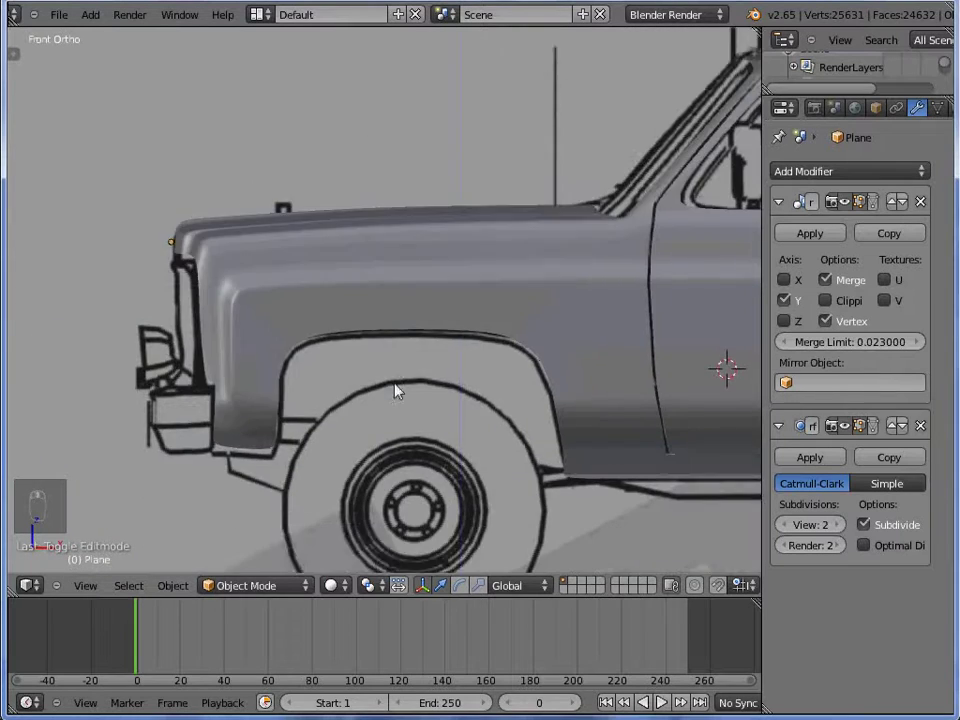
- Separate the wheel-arch loop into its own object, move and extrude it into a trim strip
{"action": "key", "text": "z"}
{"action": "key", "text": "Tab"}
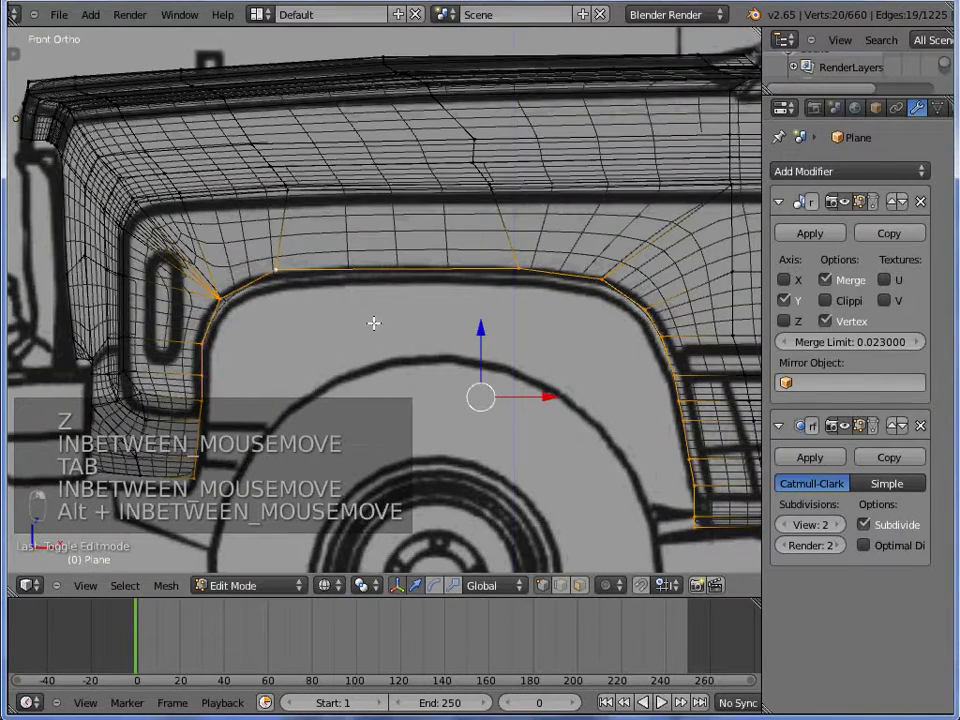
{"action": "key", "text": "z"}
{"action": "key", "text": "p"}
{"action": "key", "text": "Tab"}
{"action": "key", "text": "g"}
{"action": "key", "text": "Tab"}
{"action": "key", "text": "z"}
{"action": "key", "text": "z"}
{"action": "key", "text": "e"}
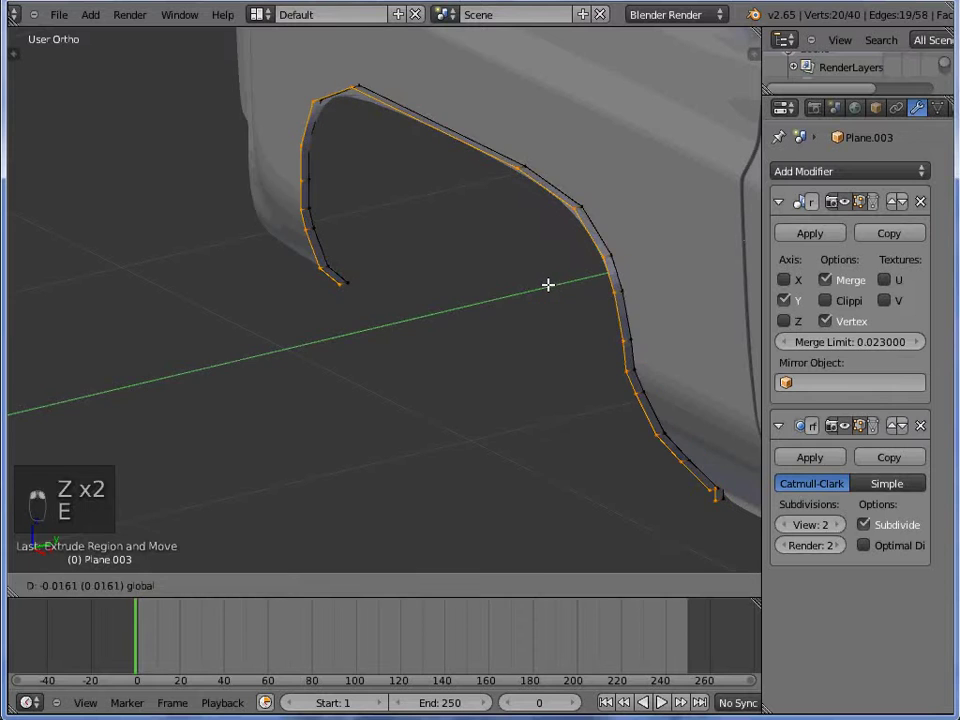
{"action": "key", "text": "Tab"}
{"action": "key", "text": "KP_1"}
- Extrude and scale the trim loop for depth and width so it hugs the arch
{"action": "key", "text": "Tab"}
{"action": "key", "text": "z"}
{"action": "key", "text": "e"}
{"action": "key", "text": "s"}
{"action": "key", "text": "z"}
{"action": "key", "text": "g"}
{"action": "key", "text": "Tab"}
{"action": "key", "text": "Tab"}
{"action": "key", "text": "g"}
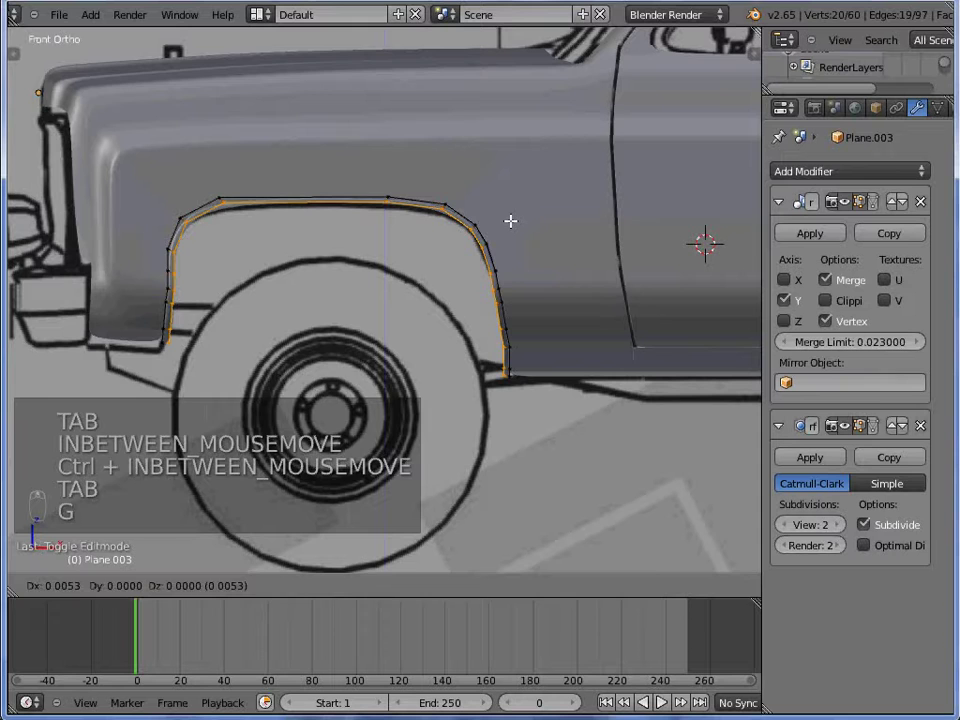
{"action": "key", "text": "Tab"}
{"action": "key", "text": "Tab"}
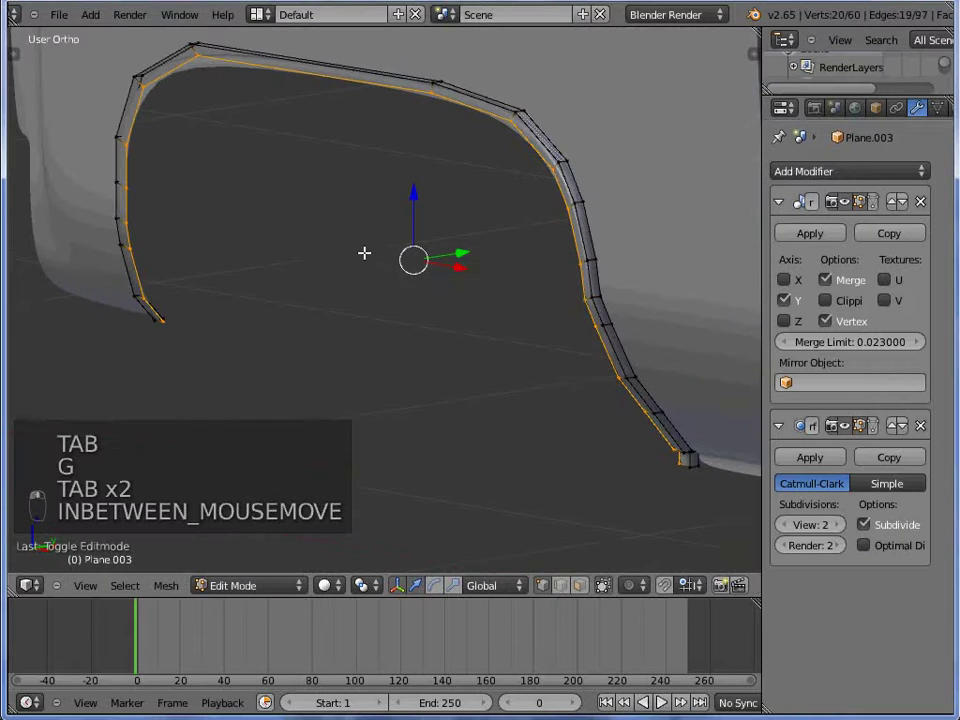
{"action": "key", "text": "e"}
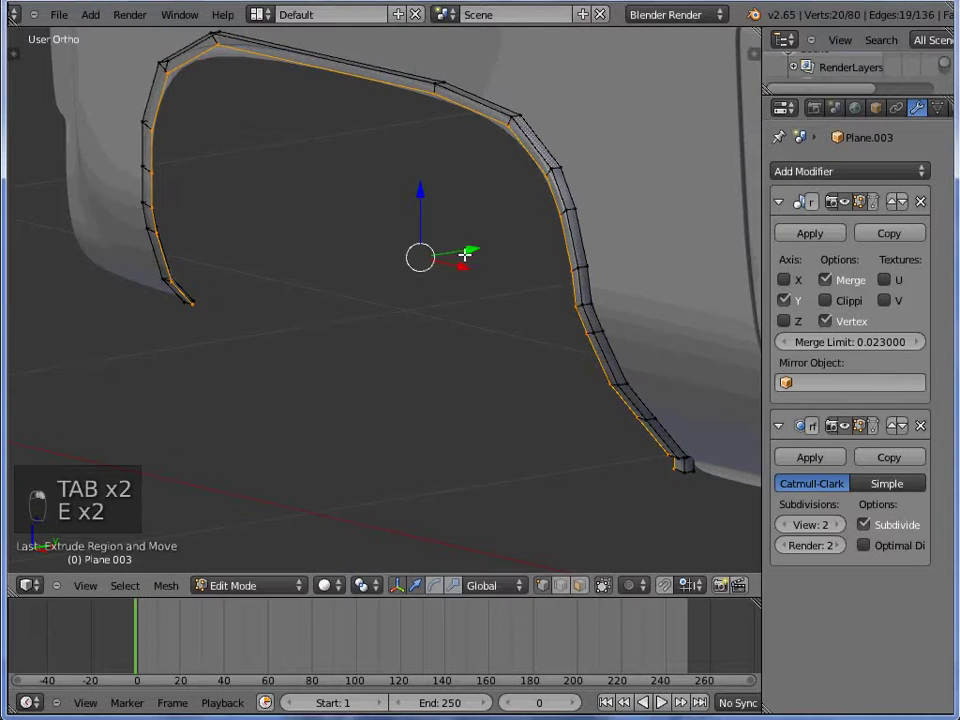
{"action": "key", "text": "Tab"}
{"action": "key", "text": "Tab"}
- Recalculate the trim's normals and preview the smoothed rounded strip
{"action": "key", "text": "a"}
{"action": "key", "text": "a"}
{"action": "key", "text": "w"}
{"action": "key", "text": "ctrl+n"}
{"action": "key", "text": "Tab"}
{"action": "key", "text": "a"}
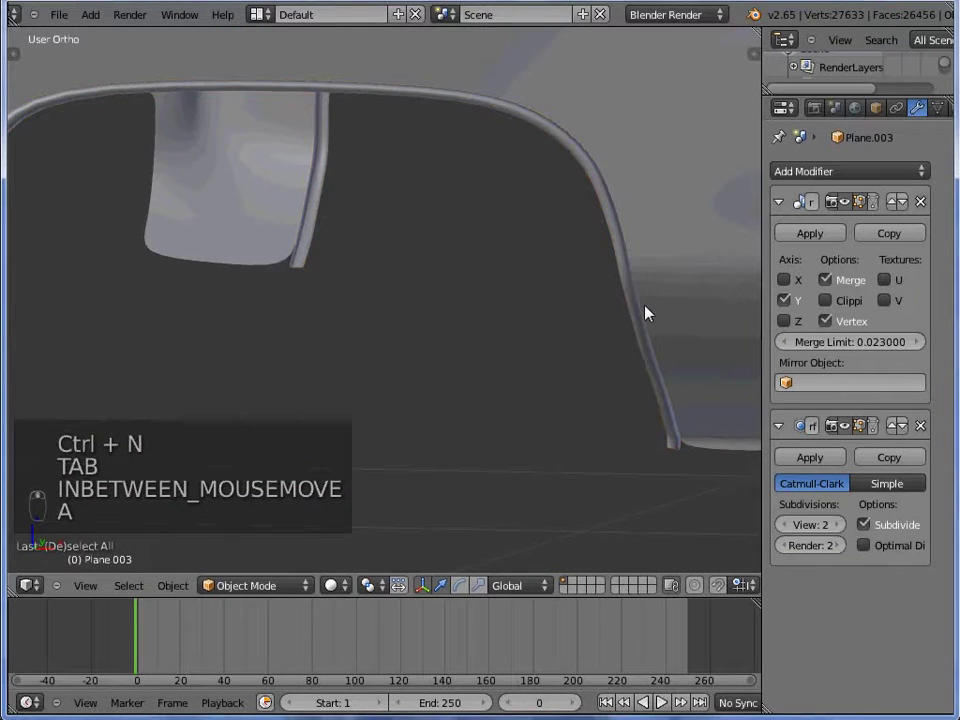
- Scale the body's edge loop around the arch to fit the trim, then view the whole smoothed body
{"action": "key", "text": "Tab"}
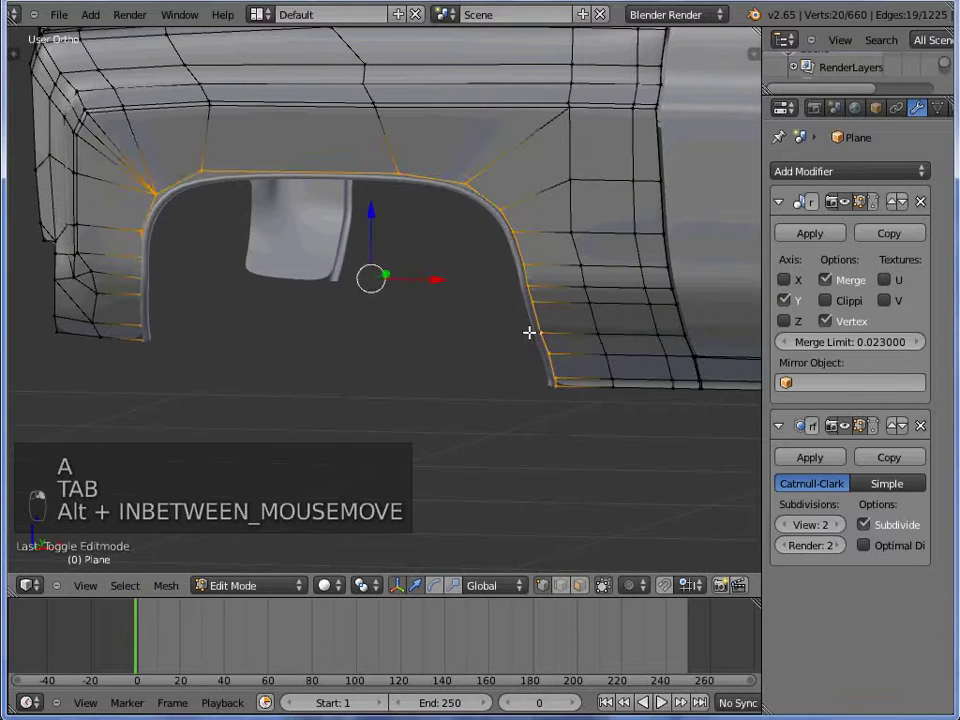
{"action": "key", "text": "e"}
{"action": "key", "text": "s"}
{"action": "key", "text": "Tab"}
{"action": "key", "text": "a"}
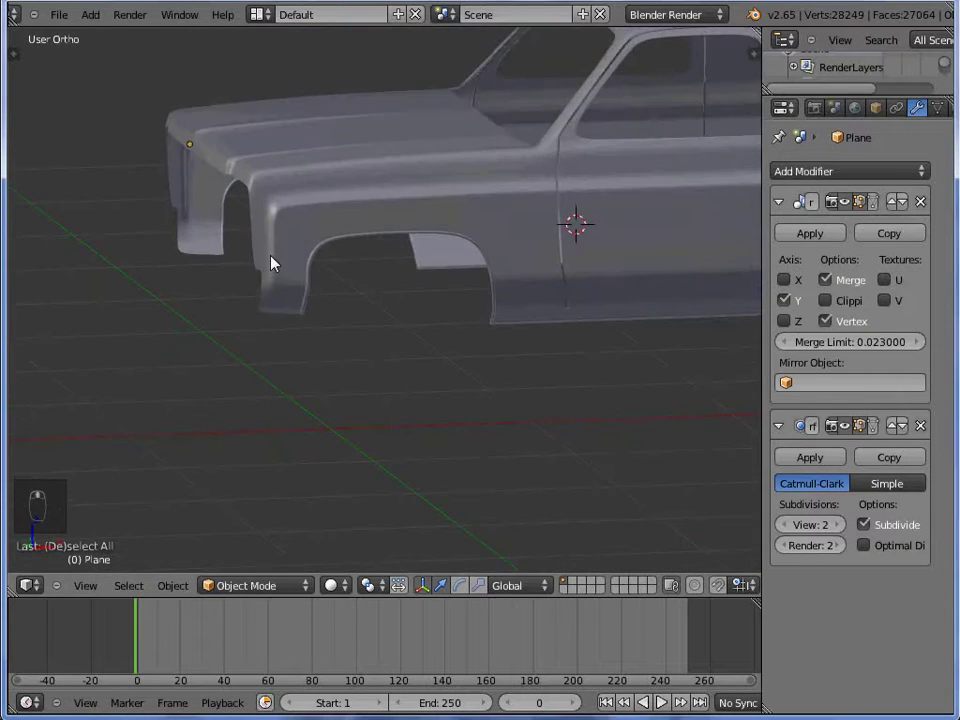
- In front wireframe view, knife-cut a tall rounded vent outline into the truck body beside the door
{"action": "key", "text": "KP_1"}
{"action": "key", "text": "z"}
{"action": "key", "text": "Tab"}
{"action": "key", "text": "a"}
{"action": "key", "text": "a"}
{"action": "key", "text": "z"}
{"action": "key", "text": "z"}
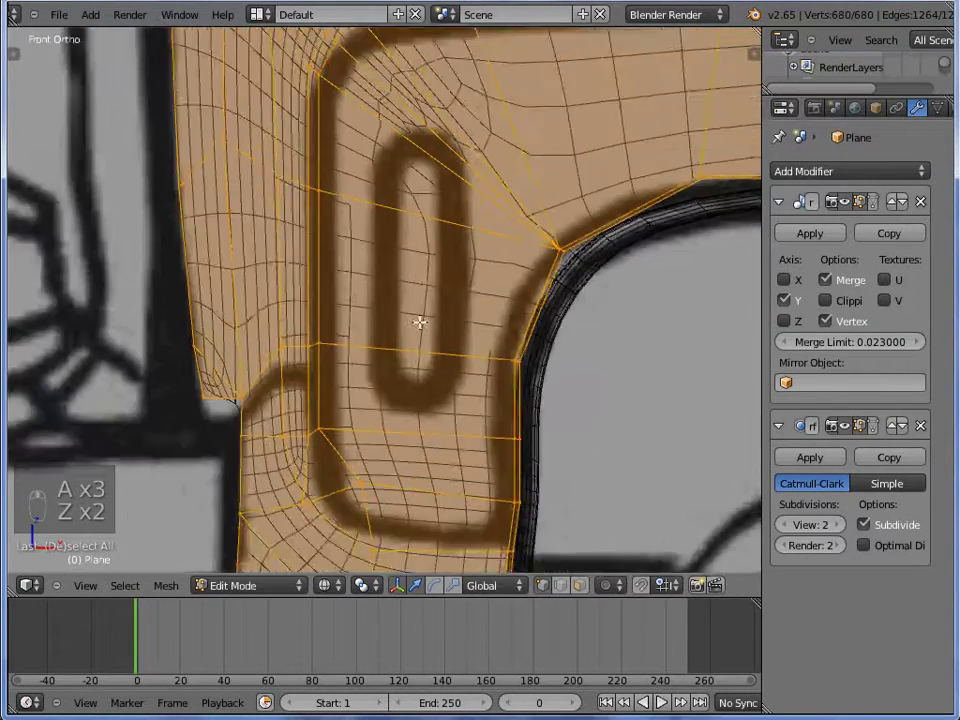
{"action": "key", "text": "k"}
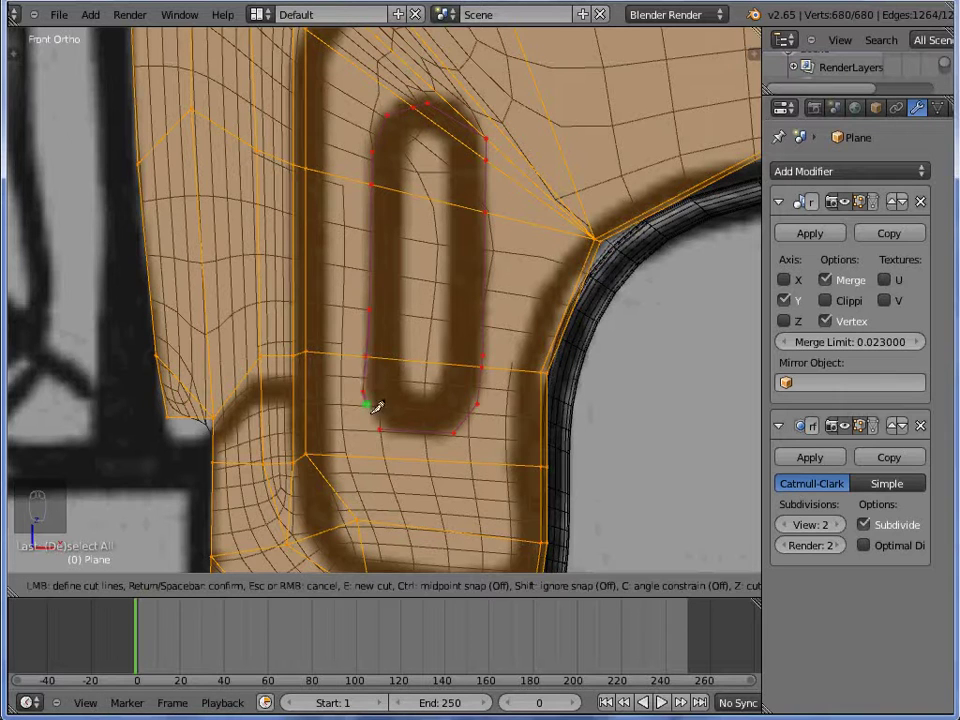
{"action": "key", "text": "z"}
- Delete the faces inside the vent outline to open a narrow vertical slot, then check it smoothed
{"action": "key", "text": "Tab"}
{"action": "key", "text": "Tab"}
{"action": "key", "text": "z"}
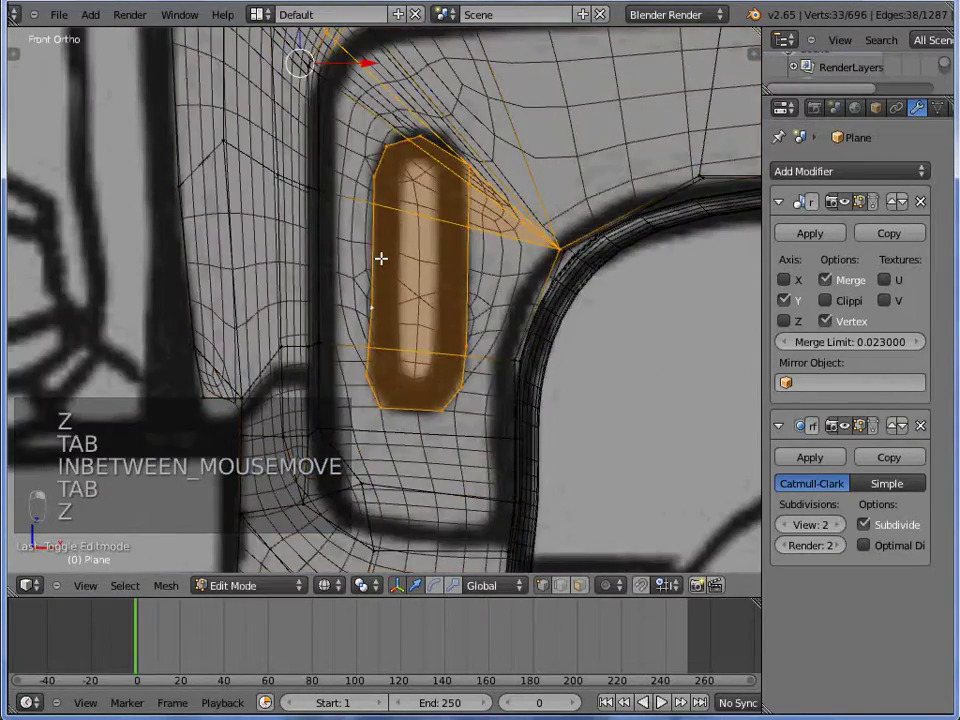
{"action": "key", "text": "Delete"}
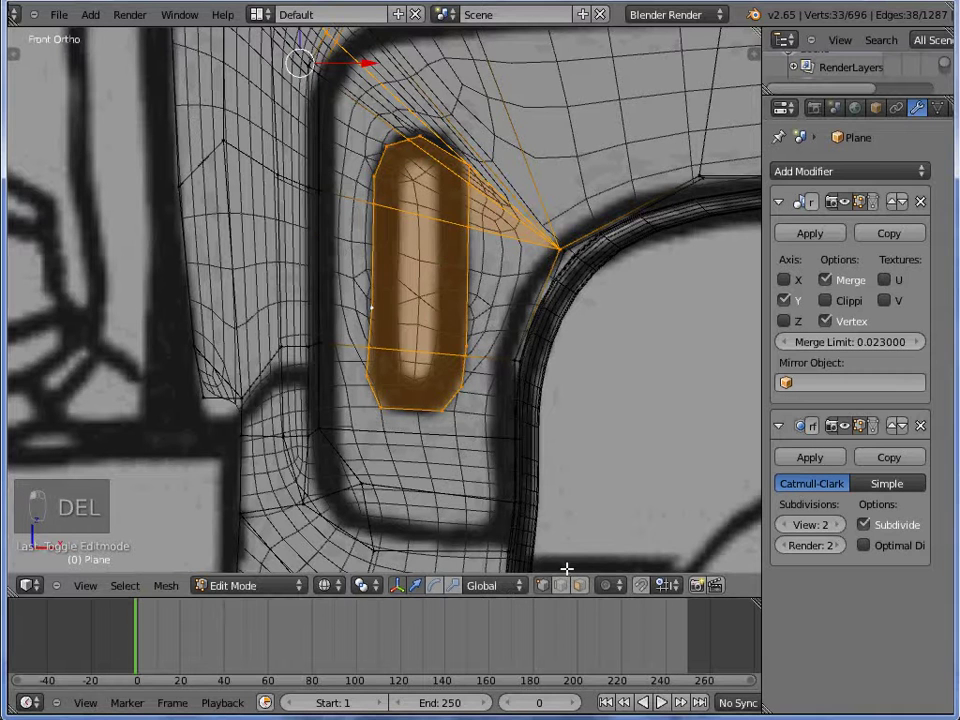
{"action": "key", "text": "Delete"}
{"action": "key", "text": "Delete"}
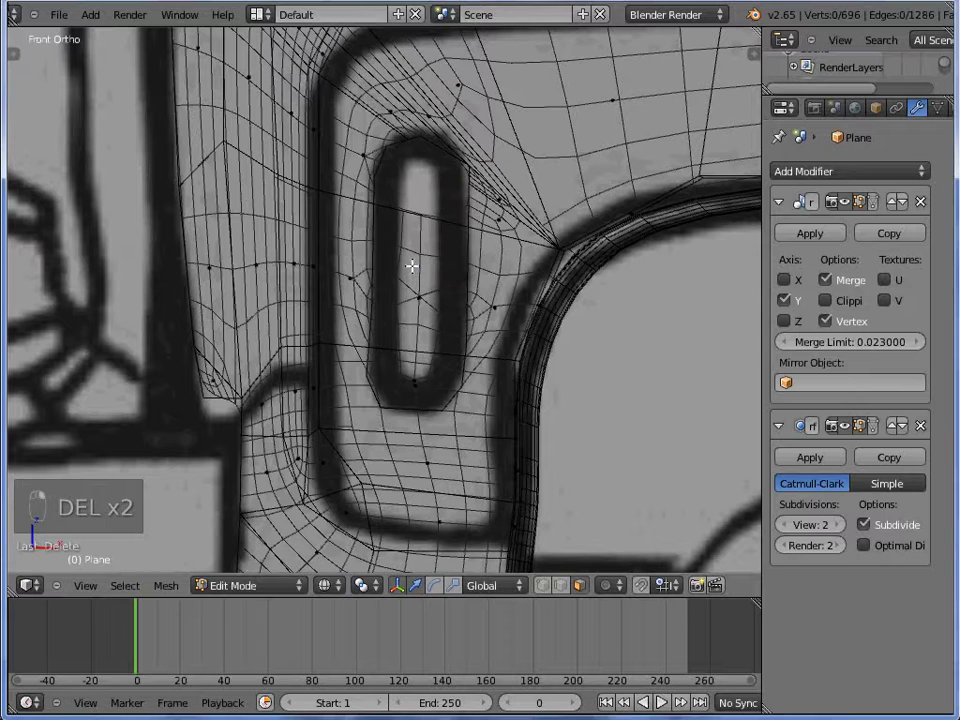
{"action": "key", "text": "Delete"}
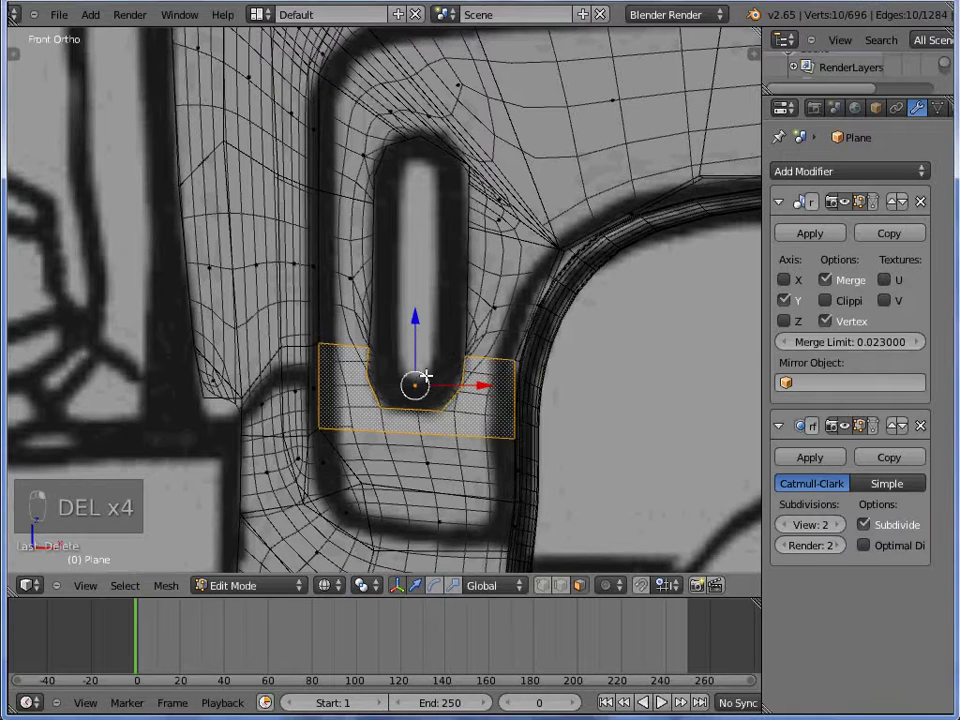
{"action": "key", "text": "z"}
{"action": "key", "text": "Tab"}
{"action": "key", "text": "Tab"}
{"action": "key", "text": "Delete"}
{"action": "key", "text": "Tab"}
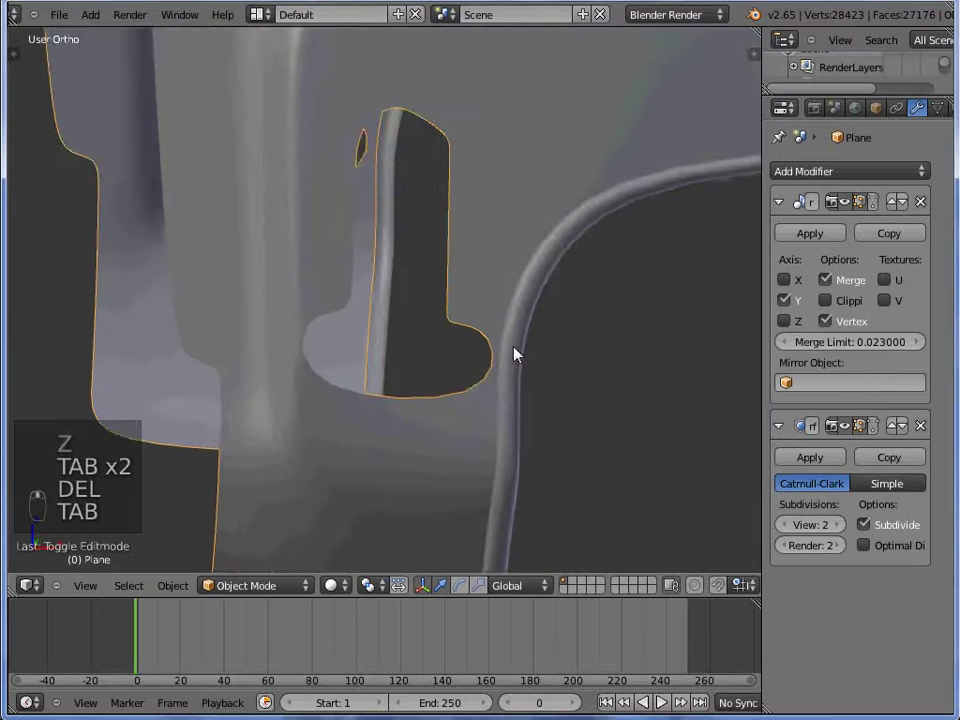
- Merge a stray vertex near the vent and slide the vertices below it into place along the body edge
{"action": "key", "text": "KP_1"}
{"action": "key", "text": "Tab"}
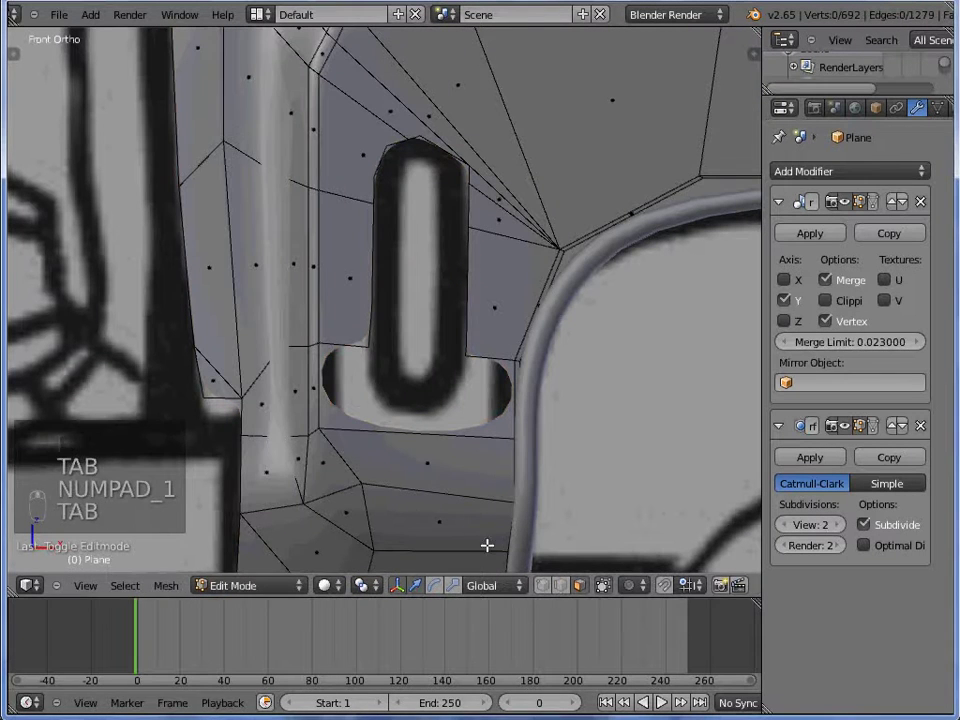
{"action": "key", "text": "z"}
{"action": "key", "text": "a"}
{"action": "key", "text": "w"}
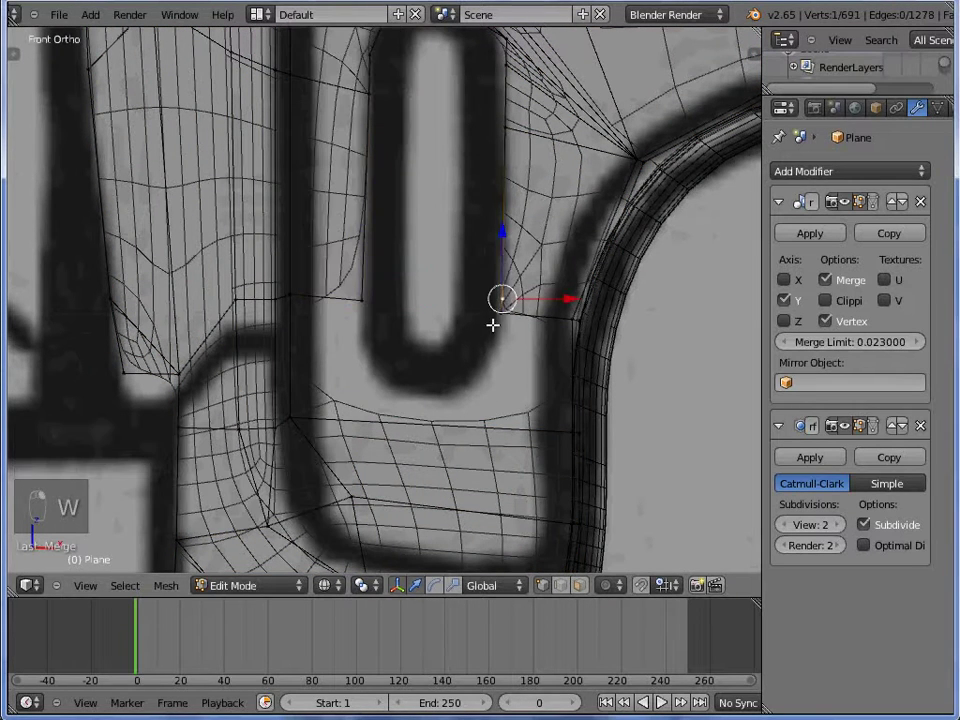
{"action": "key", "text": "w"}
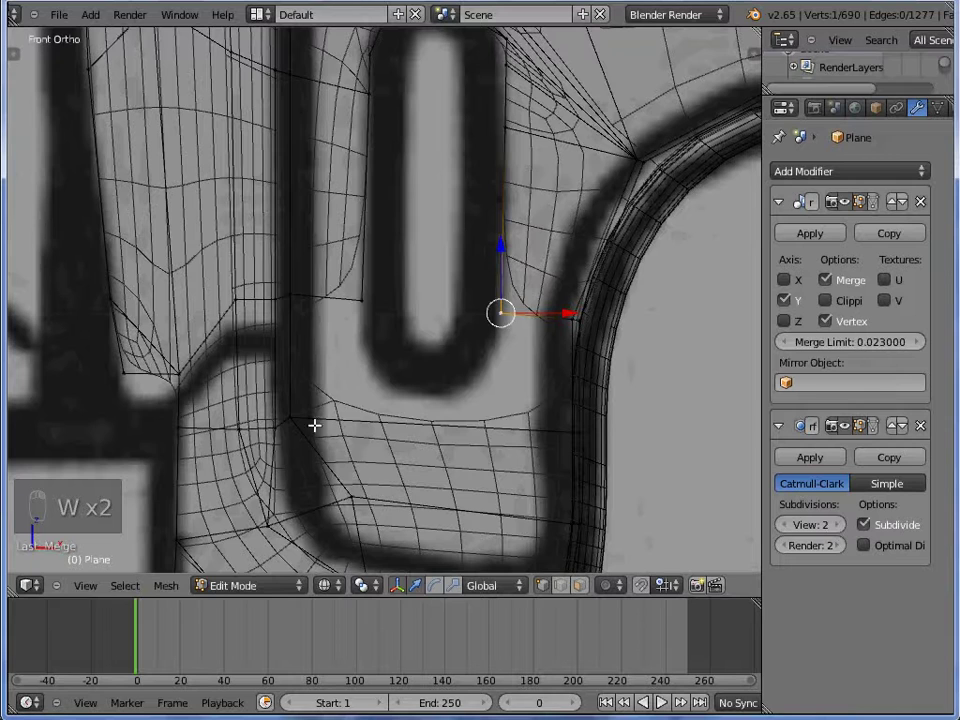
{"action": "left_click", "coordinate": [438, 433]}
{"action": "right_click", "coordinate": [428, 431]}
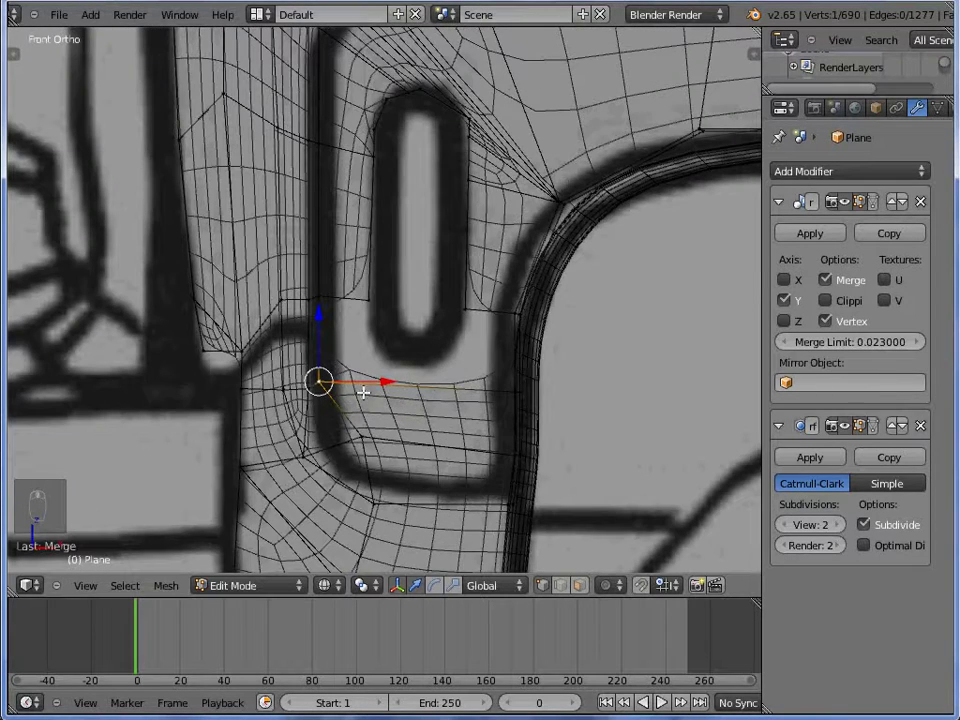
{"action": "key", "text": "w"}
{"action": "key", "text": "a"}
{"action": "key", "text": "e"}
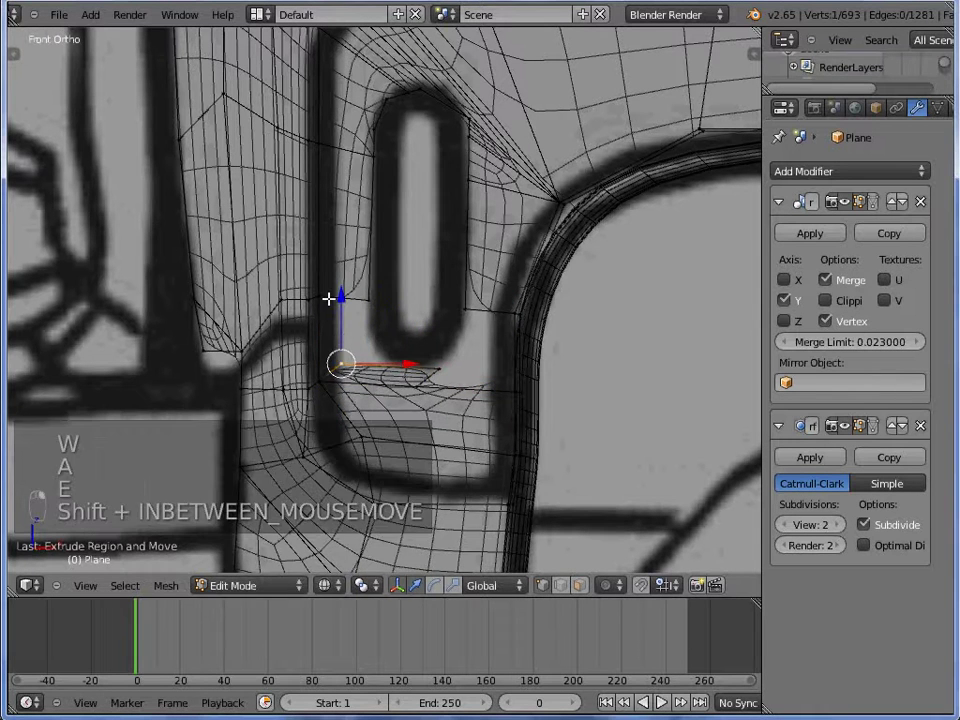
{"action": "key", "text": "w"}
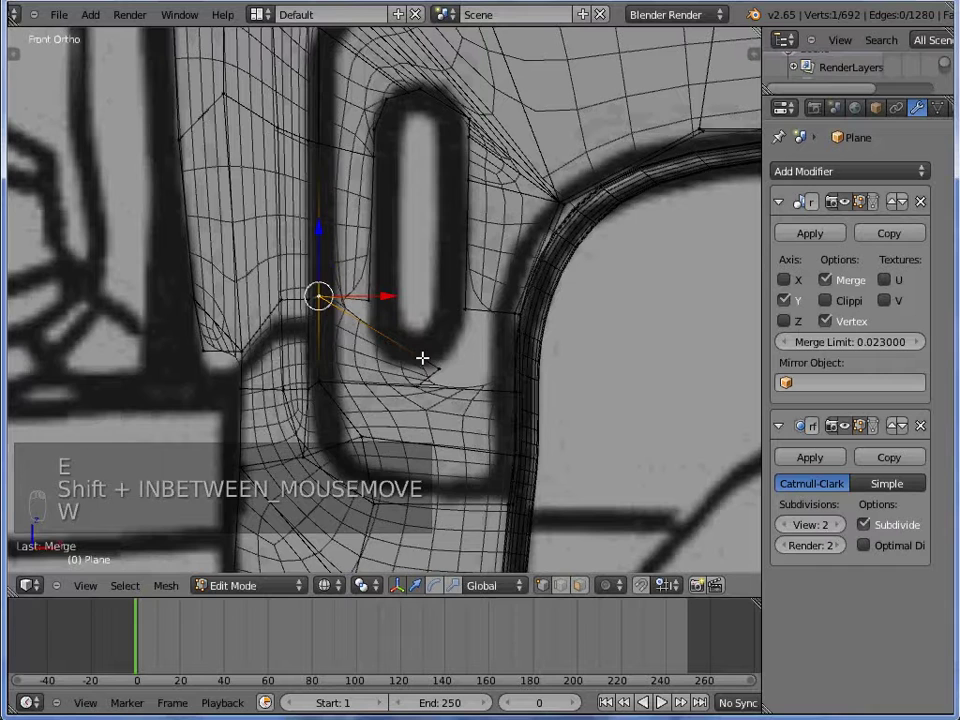
{"action": "key", "text": "g"}
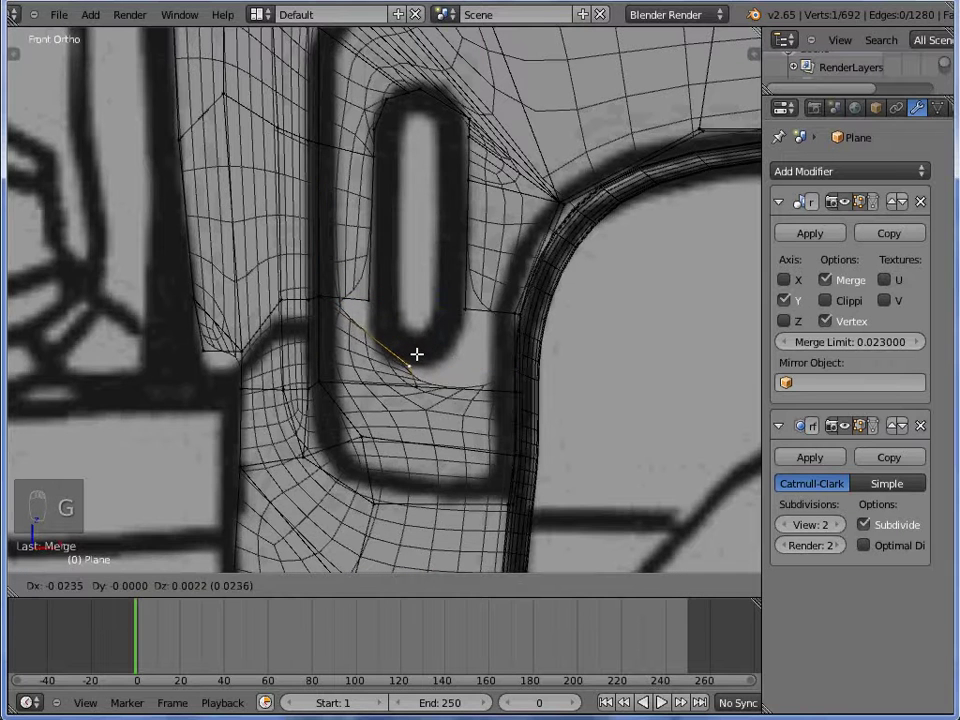
- Adjust the remaining vent-side vertices, checking the subdivided shading, and add a vertex on the edge above the slot
{"action": "key", "text": "w"}
{"action": "key", "text": "z"}
{"action": "key", "text": "z"}
{"action": "key", "text": "e"}
{"action": "key", "text": "w"}
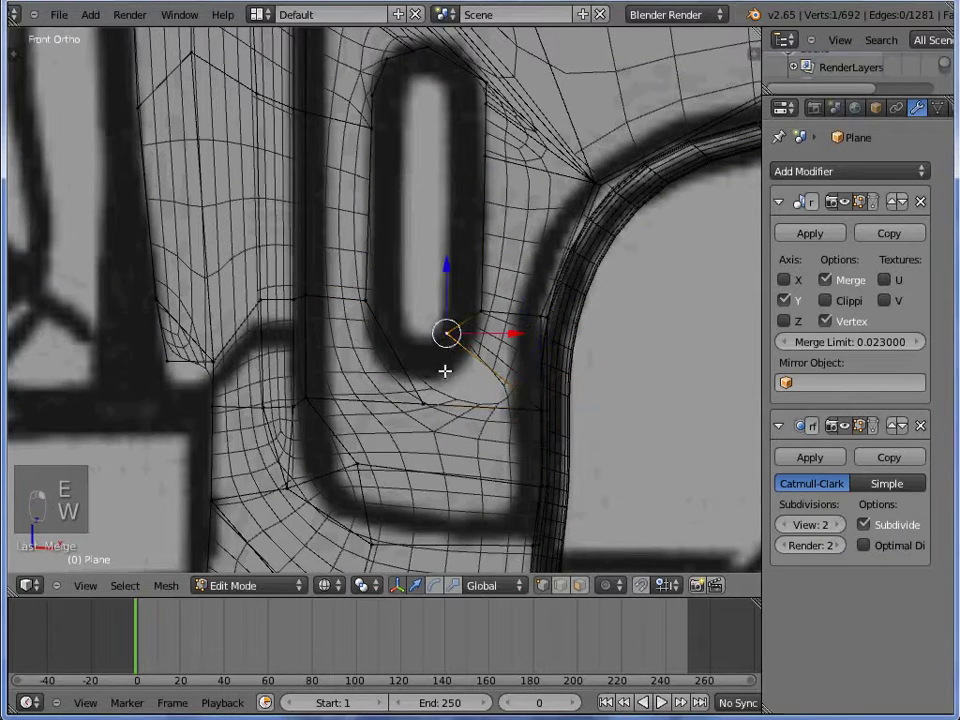
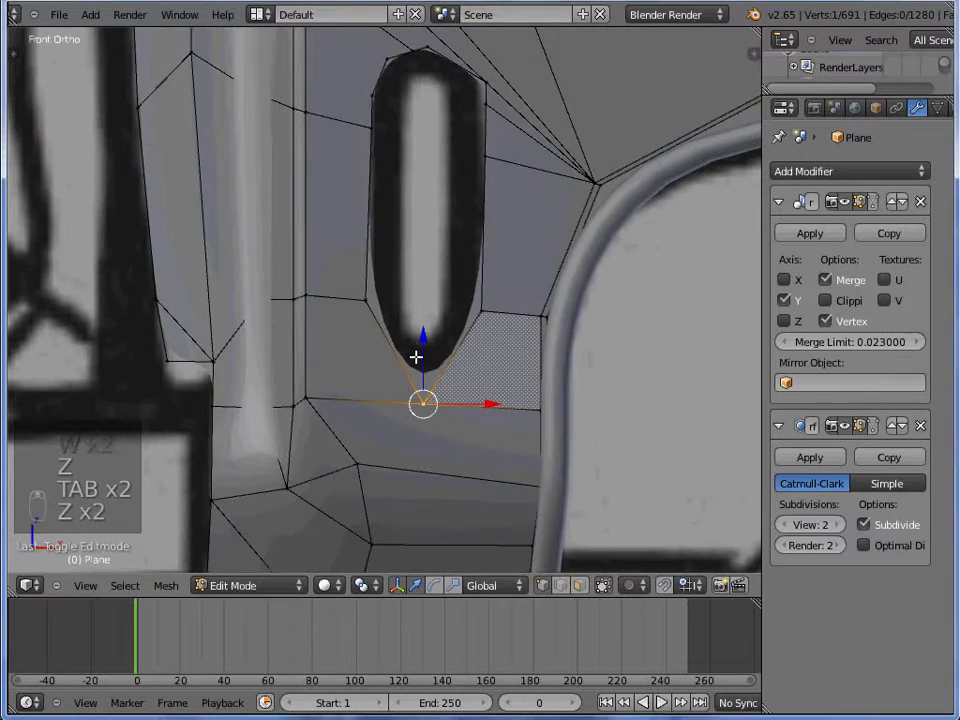
{"action": "key", "text": "w"}
{"action": "key", "text": "w"}
{"action": "key", "text": "g"}
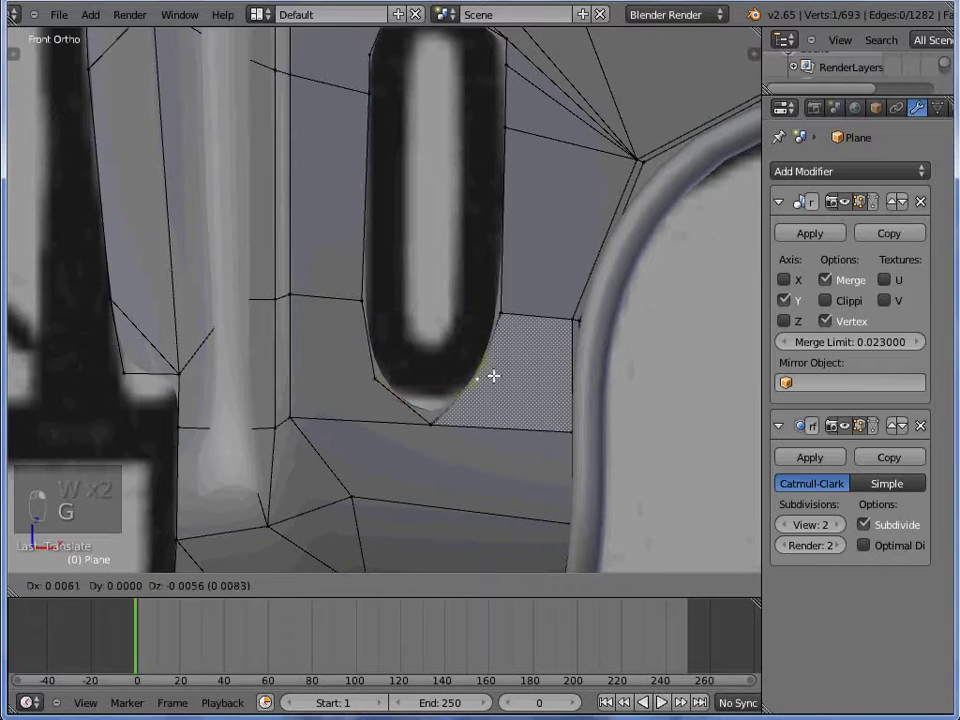
{"action": "key", "text": "Tab"}
{"action": "key", "text": "Tab"}
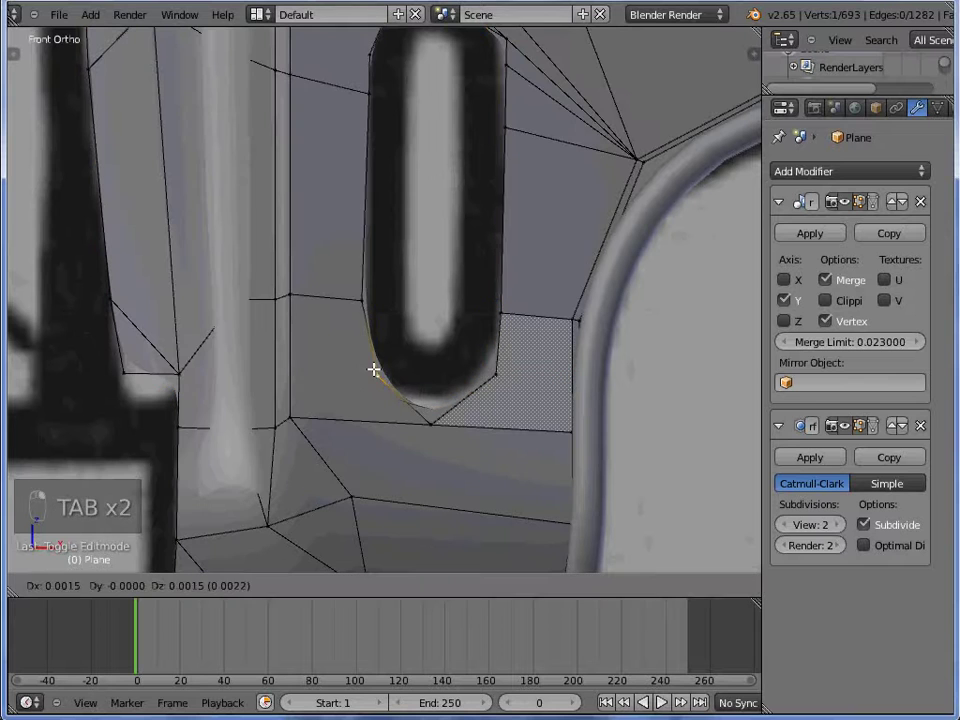
{"action": "key", "text": "Tab"}
{"action": "key", "text": "Tab"}
{"action": "key", "text": "g"}
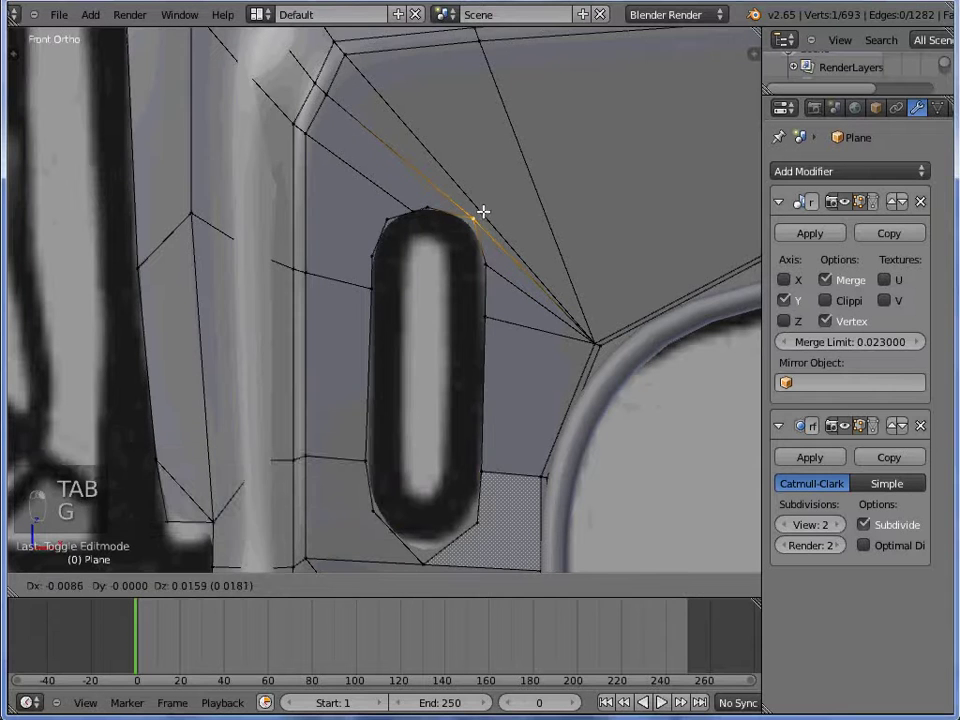
- Merge the leftover slot-top vertices At Last and view the smoothed cab
{"action": "key", "text": "Tab"}
{"action": "key", "text": "Tab"}
{"action": "key", "text": "z"}
{"action": "key", "text": "w"}
{"action": "key", "text": "ctrl+z"}
{"action": "key", "text": "w"}
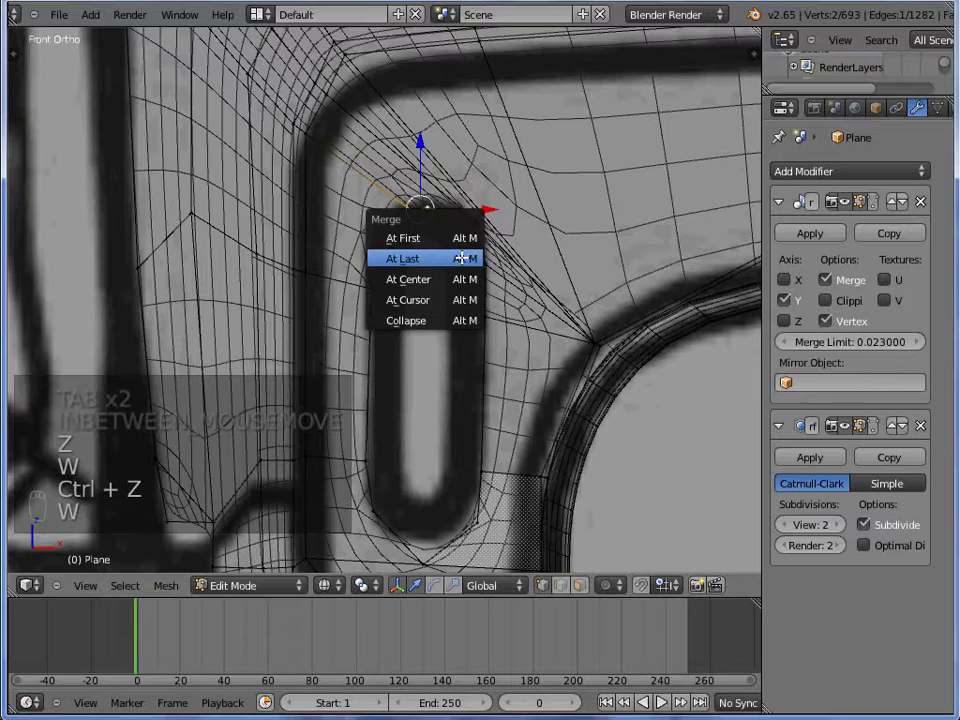
{"action": "key", "text": "z"}
{"action": "key", "text": "g"}
{"action": "key", "text": "g"}
{"action": "key", "text": "g"}
{"action": "key", "text": "Tab"}
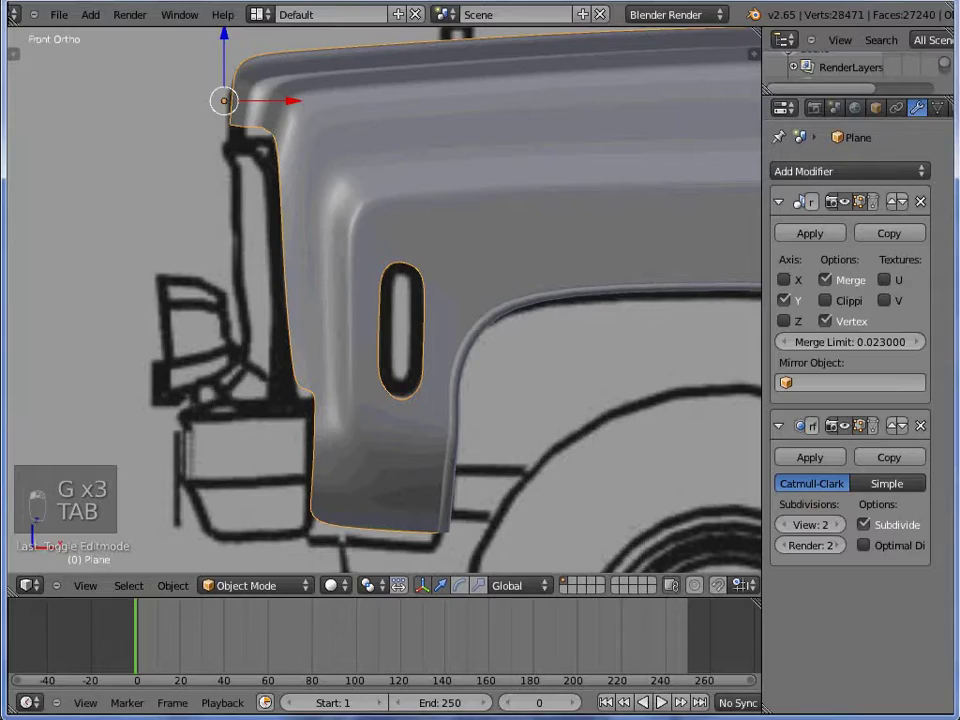
- Duplicate the vent's border edge loop and separate it as its own object
{"action": "key", "text": "Tab"}
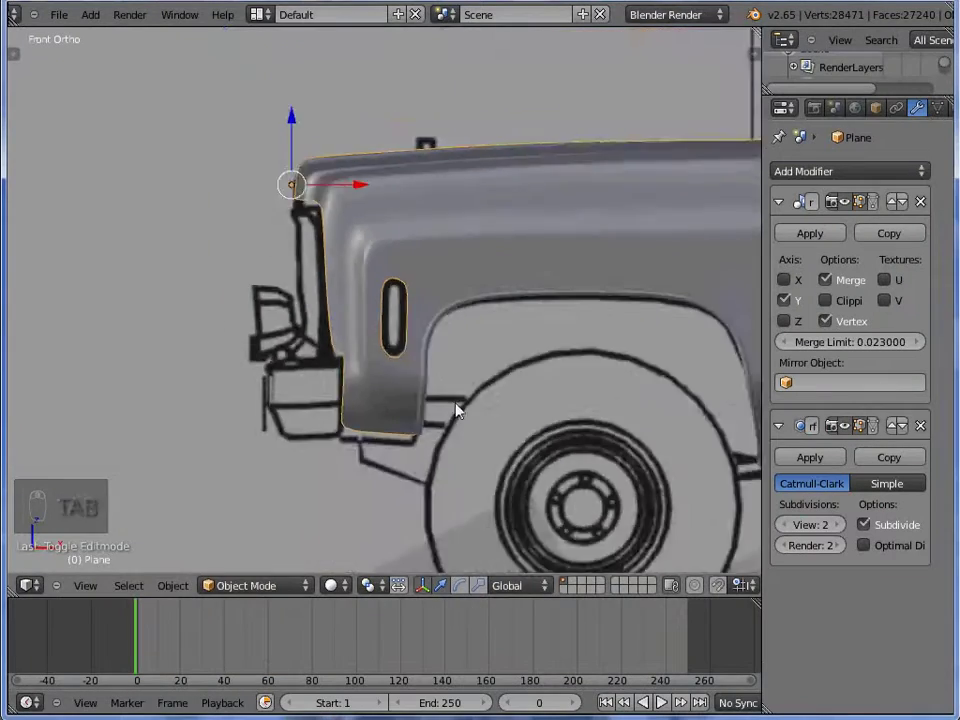
{"action": "key", "text": "Tab"}
{"action": "key", "text": "z"}
{"action": "key", "text": "z"}
{"action": "key", "text": "p"}
{"action": "key", "text": "Tab"}
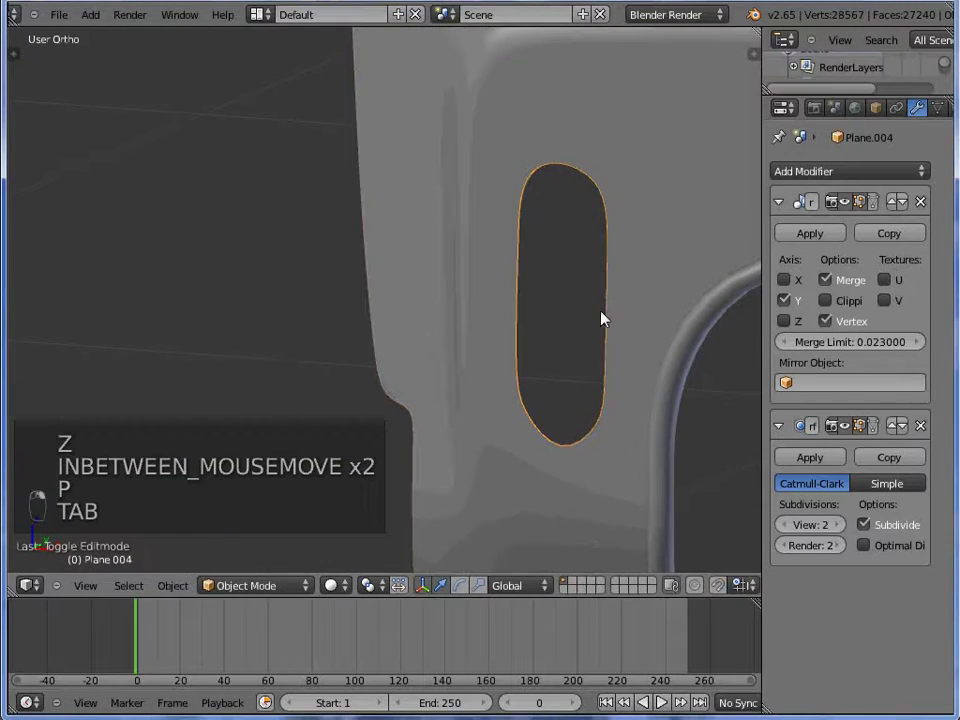